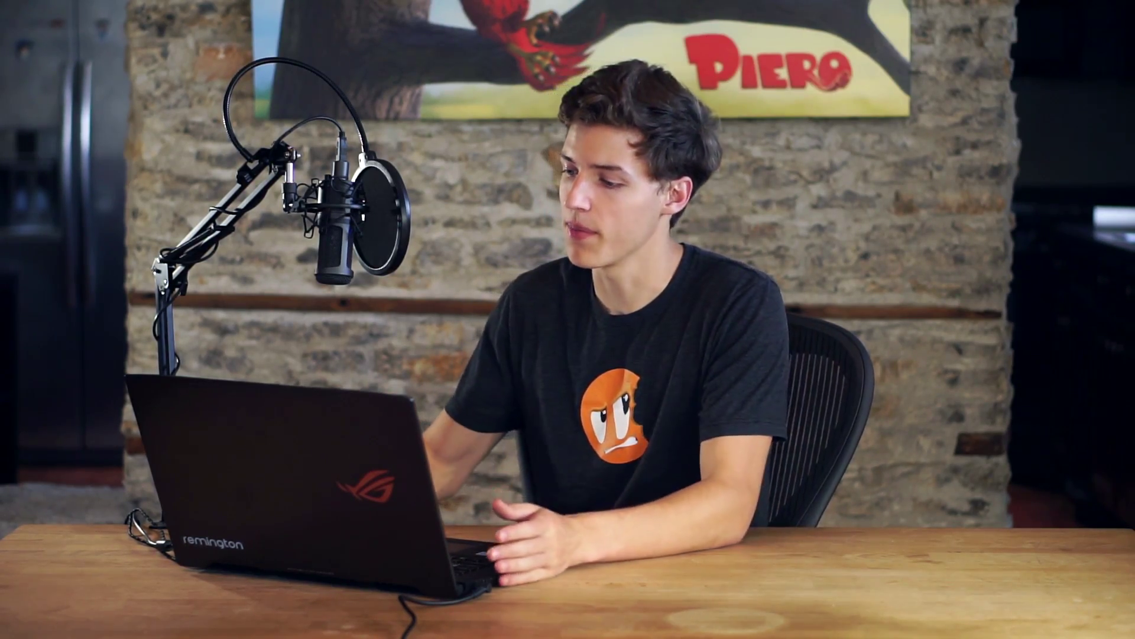
# - Orbit around the cobblestone ground plane and scrub the timeline to frame 80
pyautogui.press('KP_0')
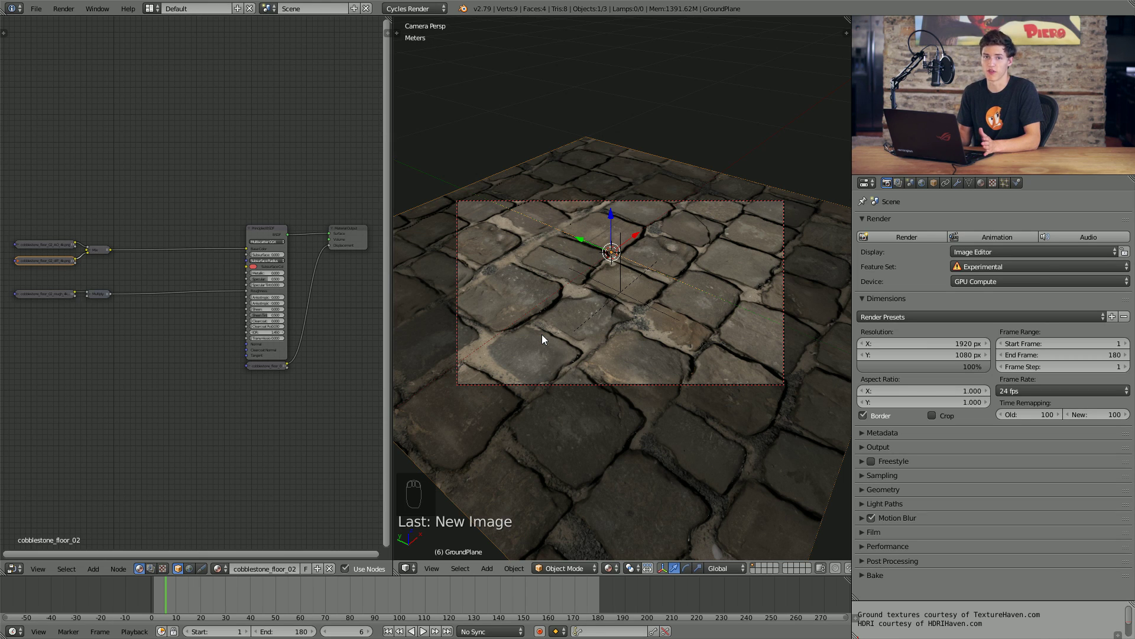
pyautogui.moveTo(588, 276); pyautogui.dragTo(533, 301)
pyautogui.moveTo(532, 297); pyautogui.dragTo(669, 314)
pyautogui.moveTo(635, 310); pyautogui.dragTo(621, 243)
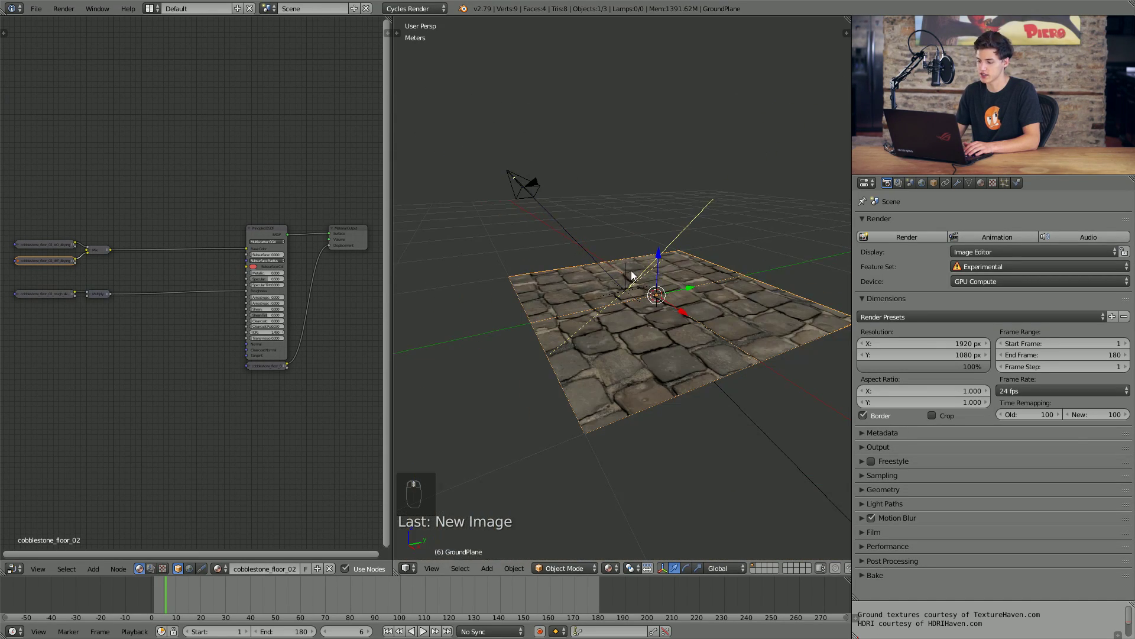
pyautogui.moveTo(447, 454); pyautogui.dragTo(202, 598)
pyautogui.moveTo(203, 598); pyautogui.dragTo(506, 606)
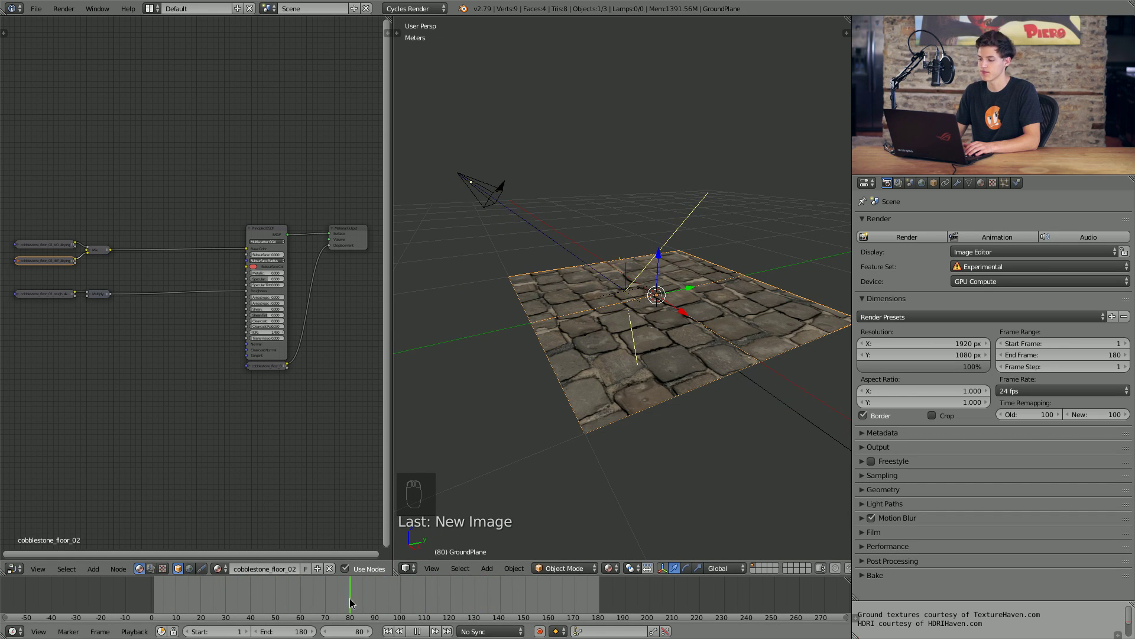
# - Zoom out to frame the whole ground plane, then move in close on its texture
pyautogui.middleClick(566, 442)
pyautogui.middleClick(582, 451)
pyautogui.moveTo(586, 453); pyautogui.dragTo(627, 474)
pyautogui.middleClick(626, 473)
pyautogui.click(646, 474)
pyautogui.middleClick(660, 464)
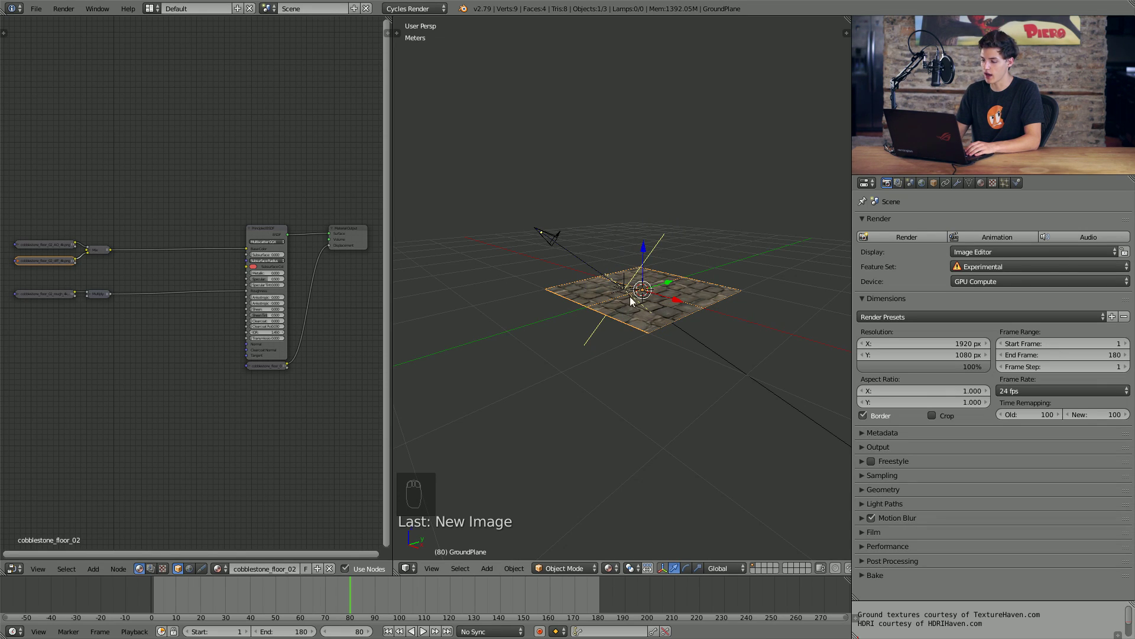
pyautogui.moveTo(658, 290); pyautogui.dragTo(659, 311)
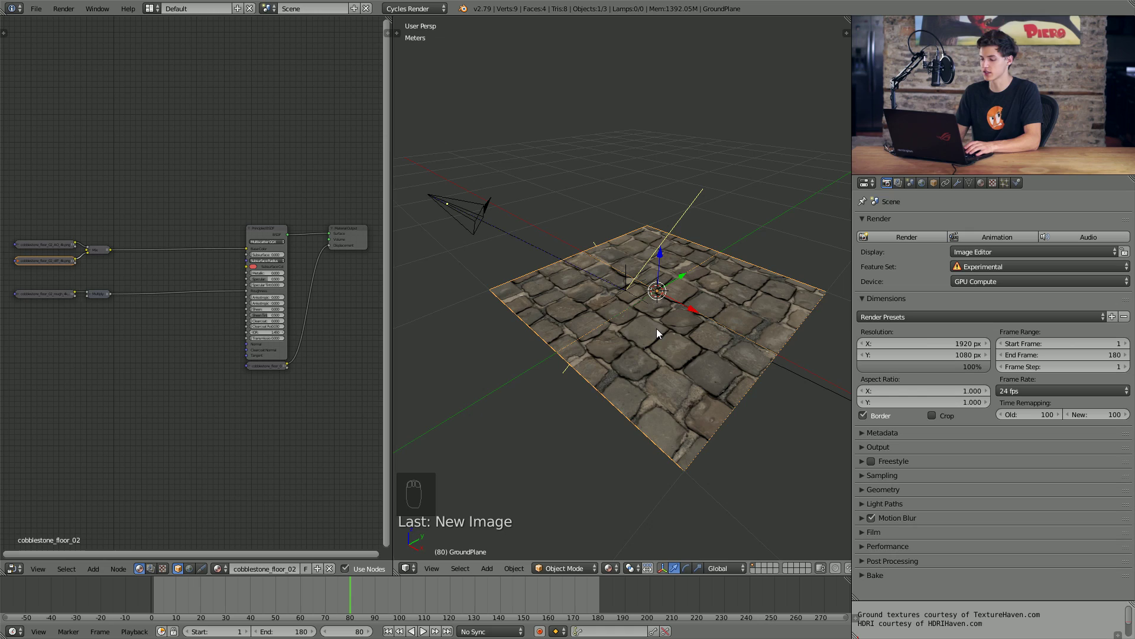
pyautogui.middleClick(691, 342)
pyautogui.moveTo(605, 315); pyautogui.dragTo(541, 313)
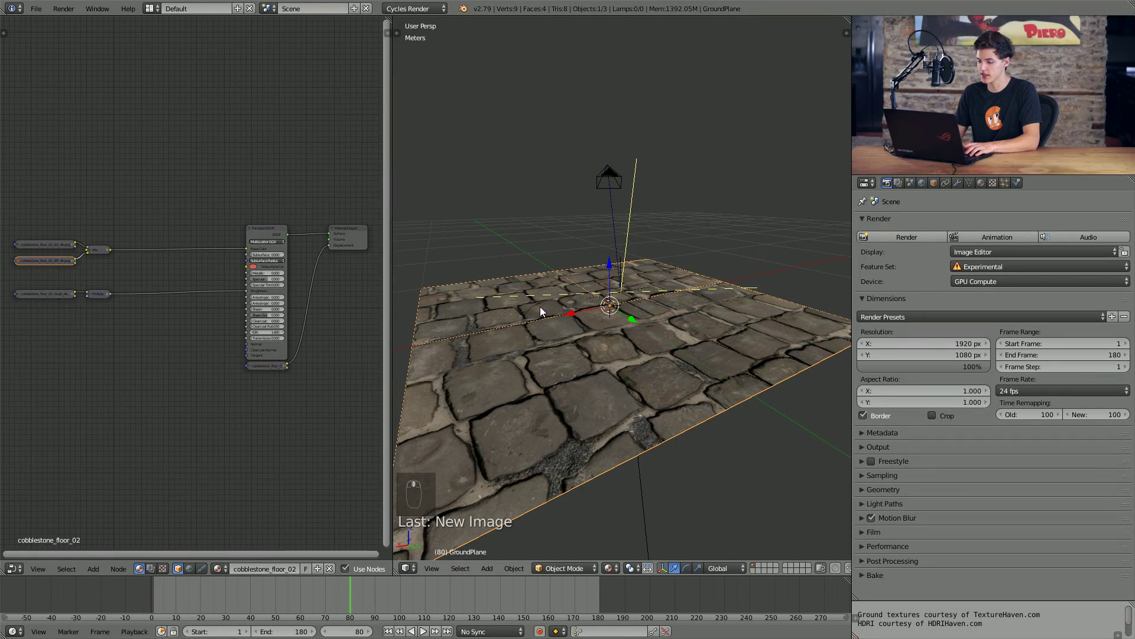
# - Add a new mesh plane and raise it above the cobblestone ground
pyautogui.press('shift+a')
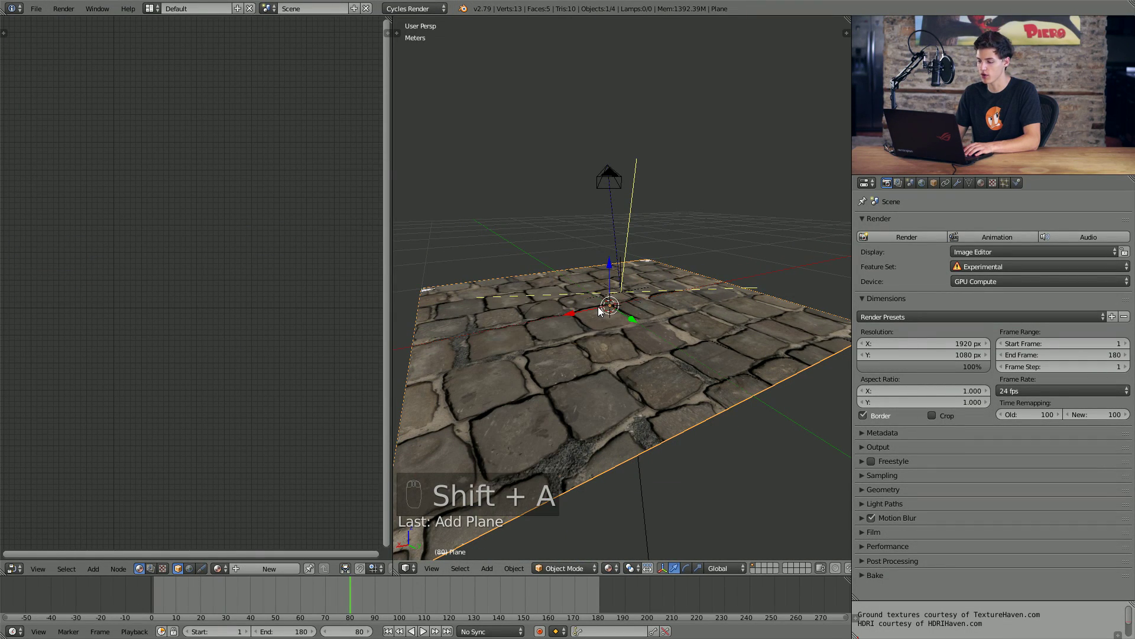
pyautogui.middleClick(601, 310)
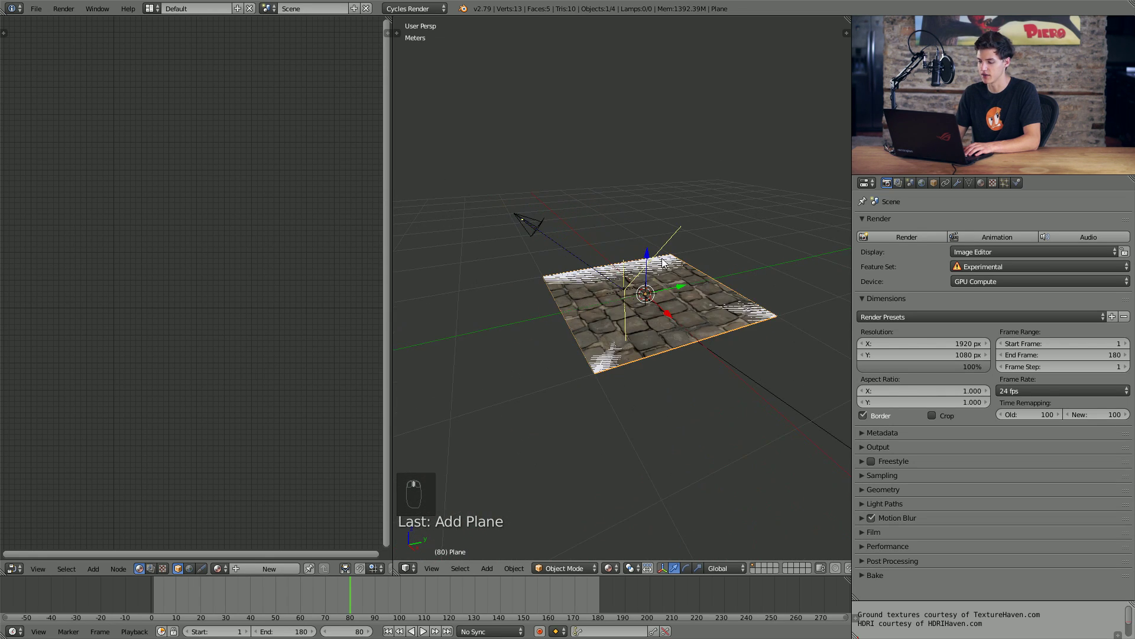
pyautogui.moveTo(651, 255); pyautogui.dragTo(671, 67)
pyautogui.middleClick(676, 217)
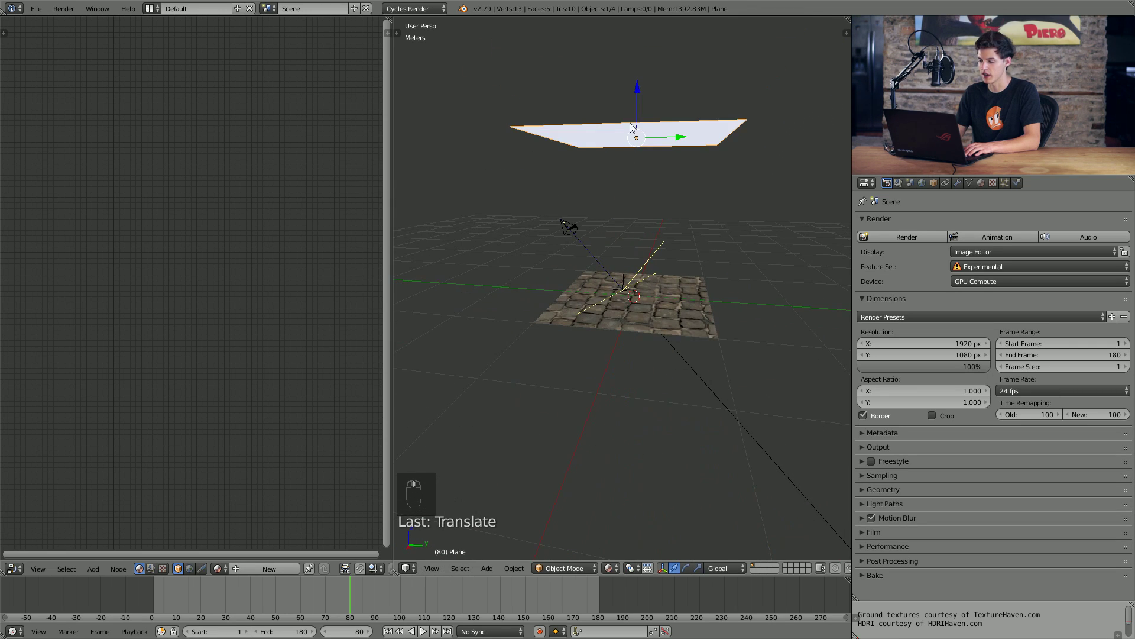
pyautogui.moveTo(643, 94); pyautogui.dragTo(641, 171)
pyautogui.click(645, 159)
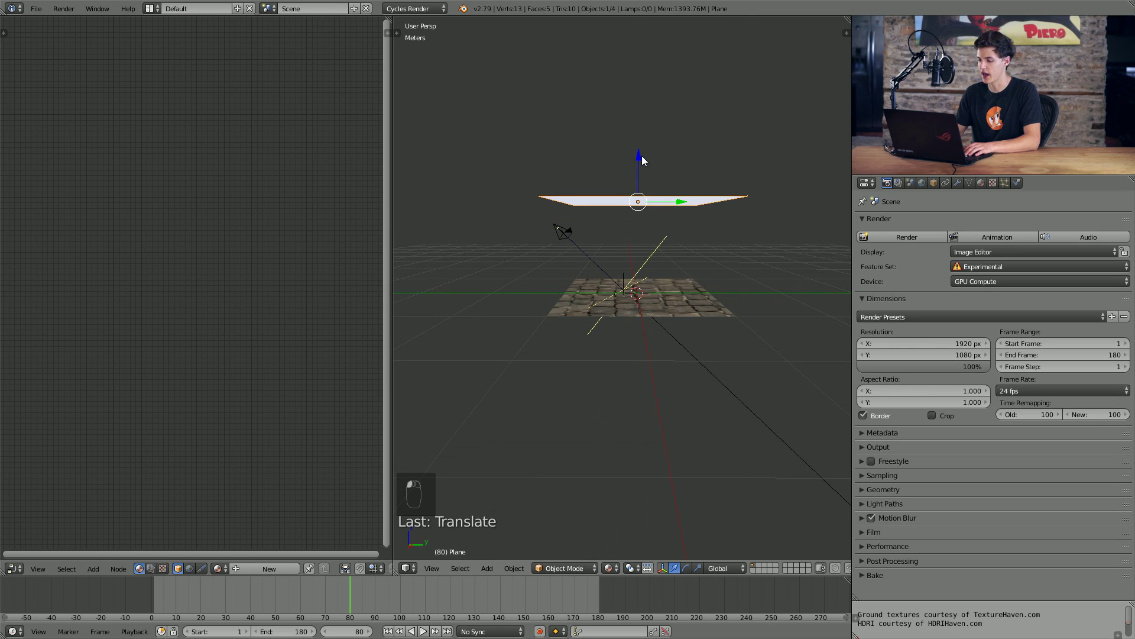
# - Look through the camera and lift the plane further up on Z with G Z
pyautogui.press('KP_0')
pyautogui.press('g')
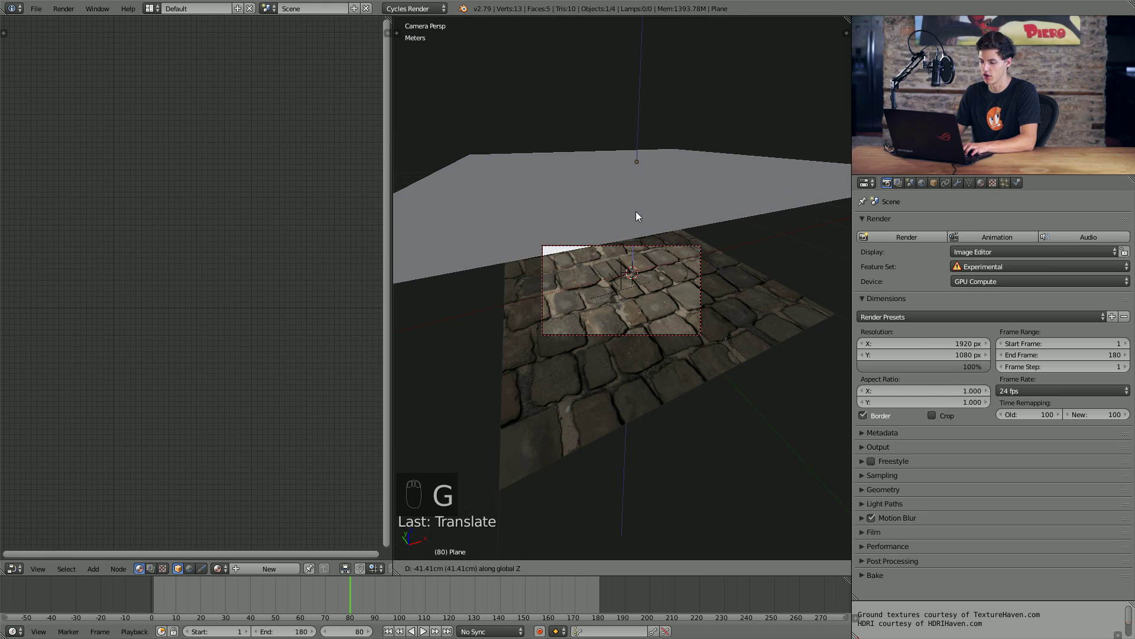
pyautogui.moveTo(649, 132); pyautogui.dragTo(677, 251)
pyautogui.middleClick(677, 251)
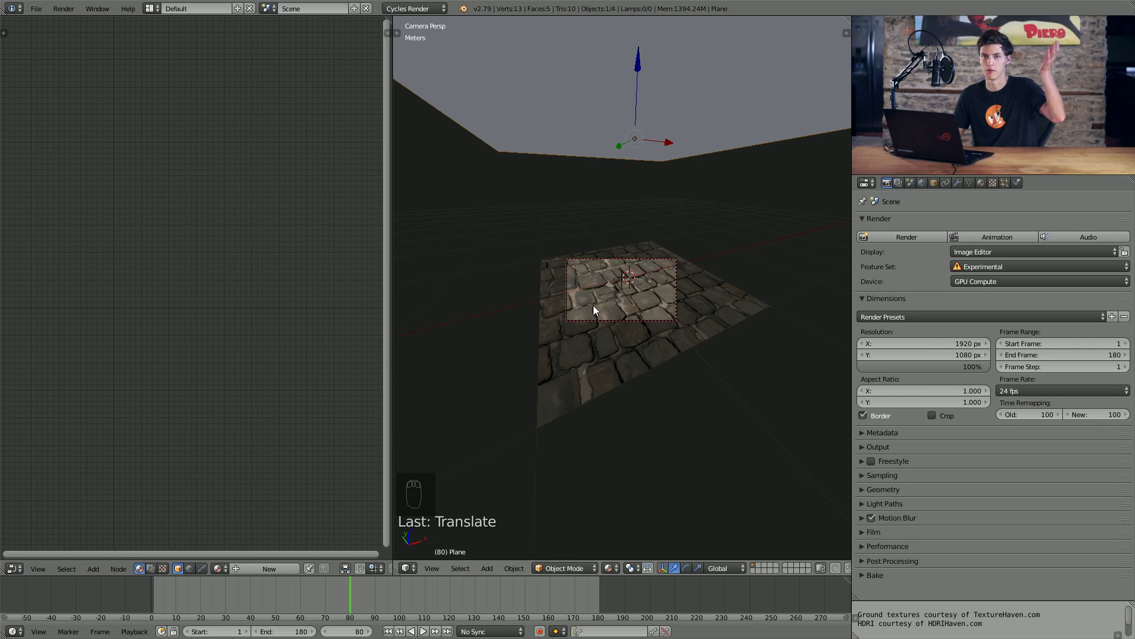
pyautogui.middleClick(654, 323)
pyautogui.middleClick(600, 317)
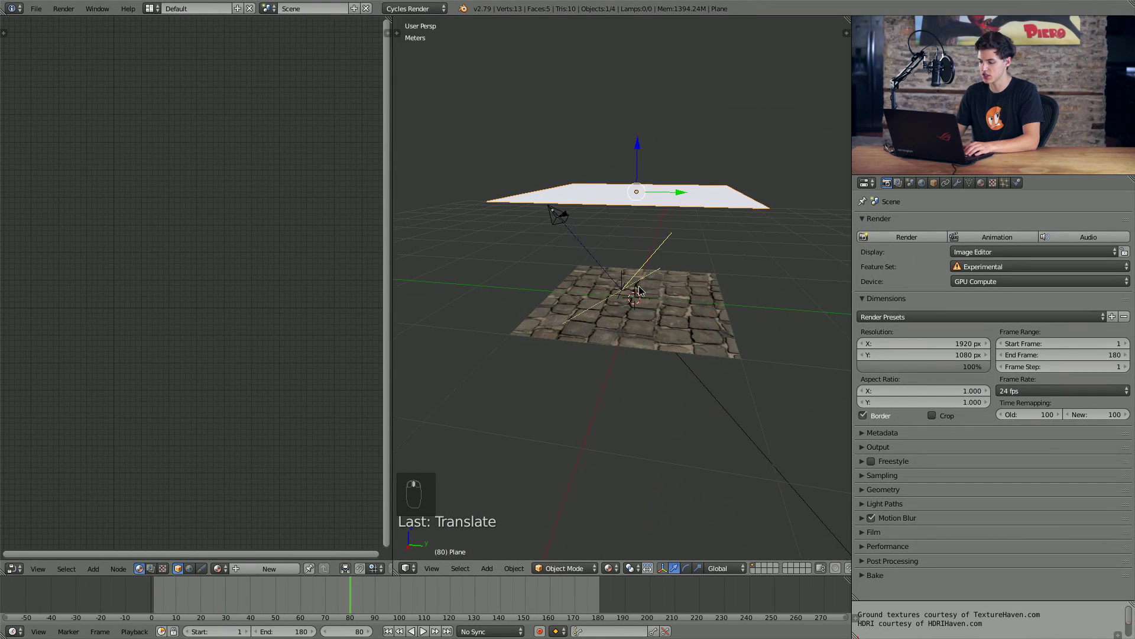
# - Scale the upper plane larger and add a RainParticles particle system emitting 1000 particles
pyautogui.moveTo(684, 272); pyautogui.dragTo(1010, 191)
pyautogui.moveTo(1011, 191); pyautogui.dragTo(986, 271)
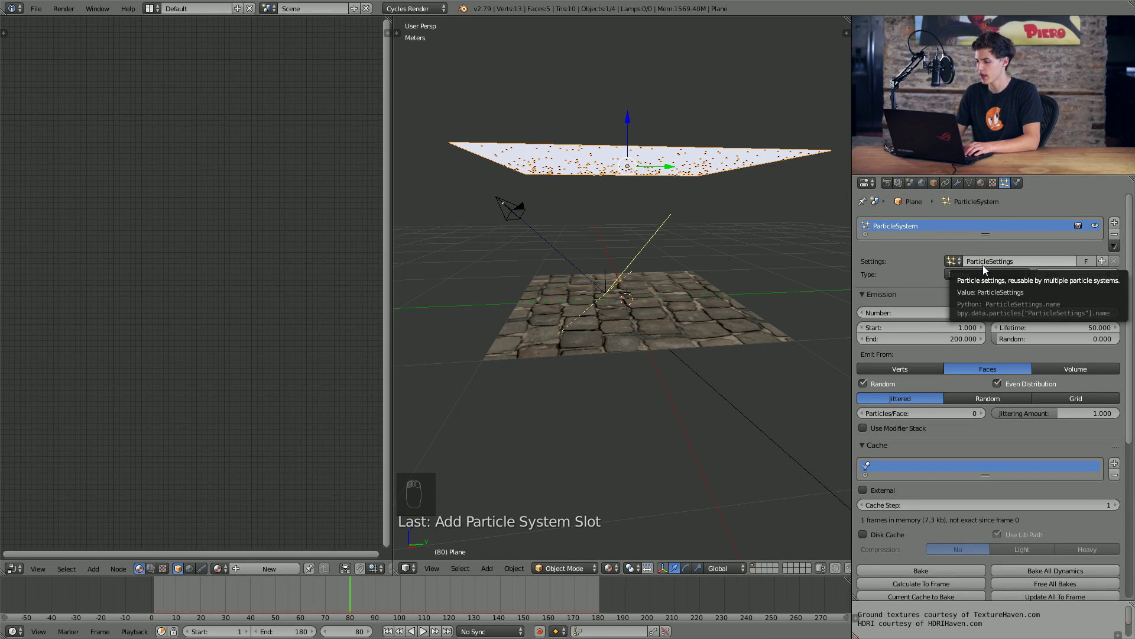
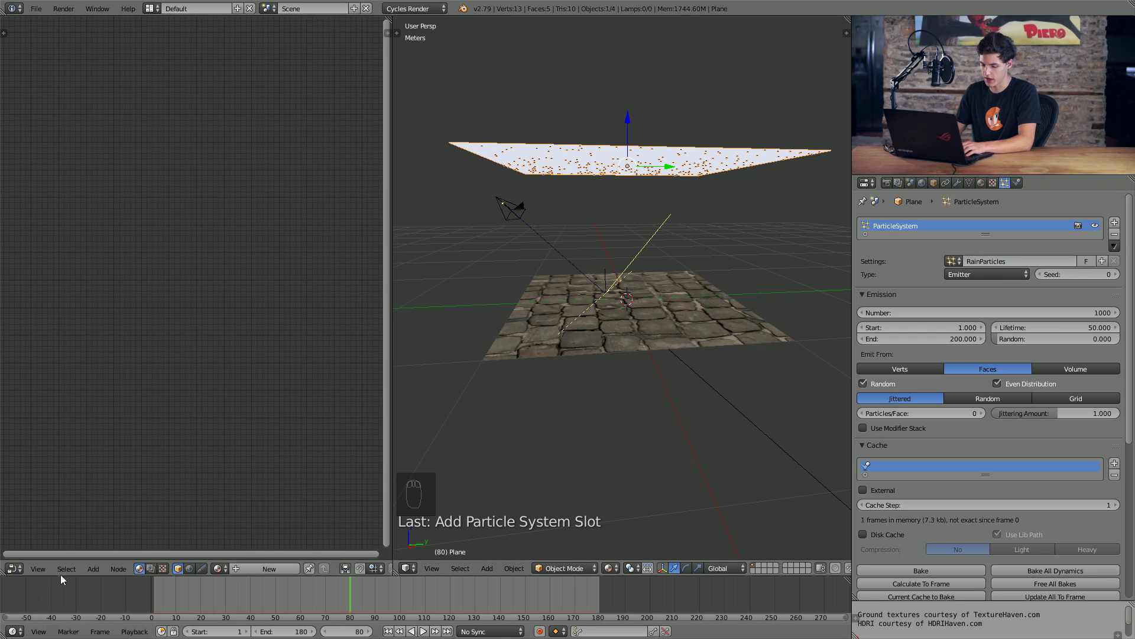
pyautogui.moveTo(93, 581); pyautogui.dragTo(774, 418)
pyautogui.moveTo(774, 418); pyautogui.dragTo(679, 404)
pyautogui.moveTo(680, 404); pyautogui.dragTo(587, 408)
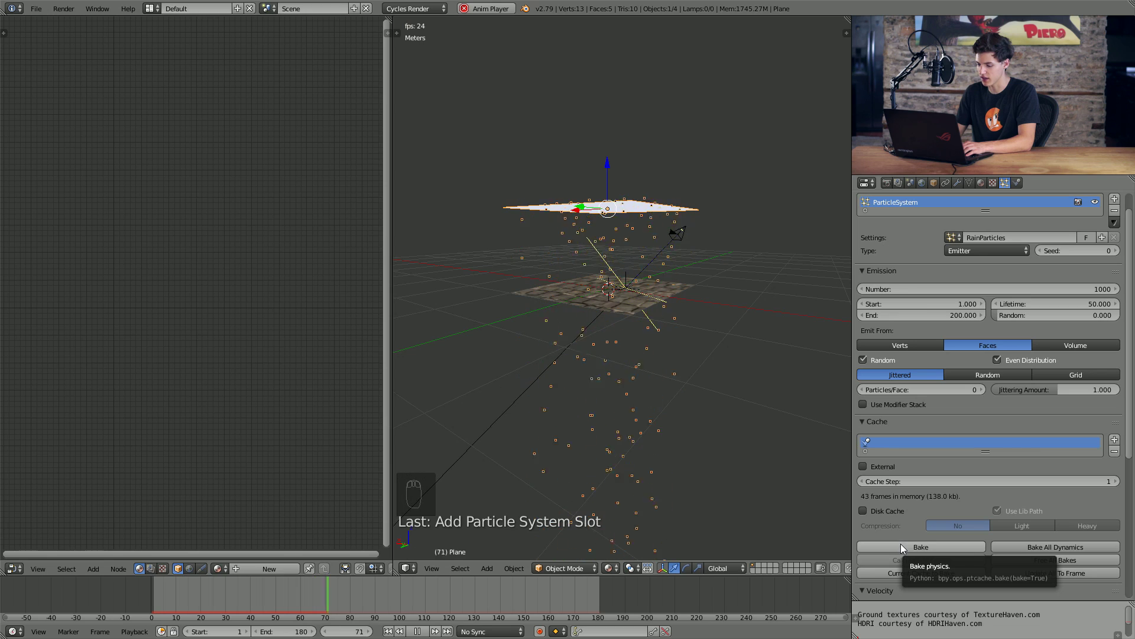
# - Bake the rain particle simulation and watch the particles fall toward the ground
pyautogui.moveTo(905, 547); pyautogui.dragTo(652, 430)
pyautogui.middleClick(651, 430)
pyautogui.moveTo(649, 421); pyautogui.dragTo(590, 420)
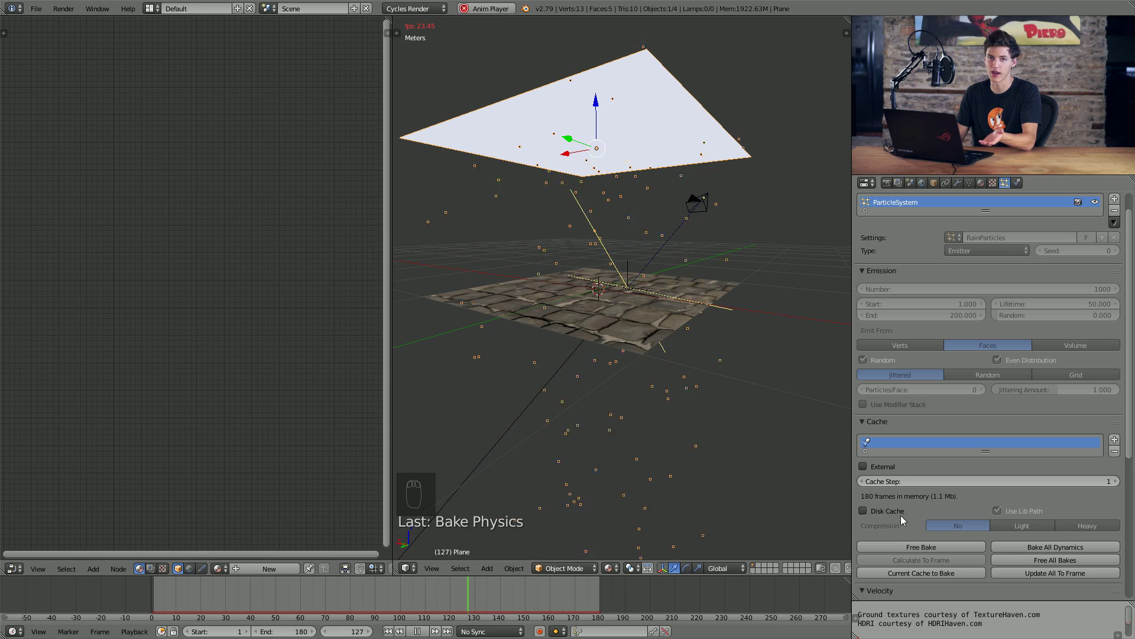
pyautogui.moveTo(637, 347); pyautogui.dragTo(539, 242)
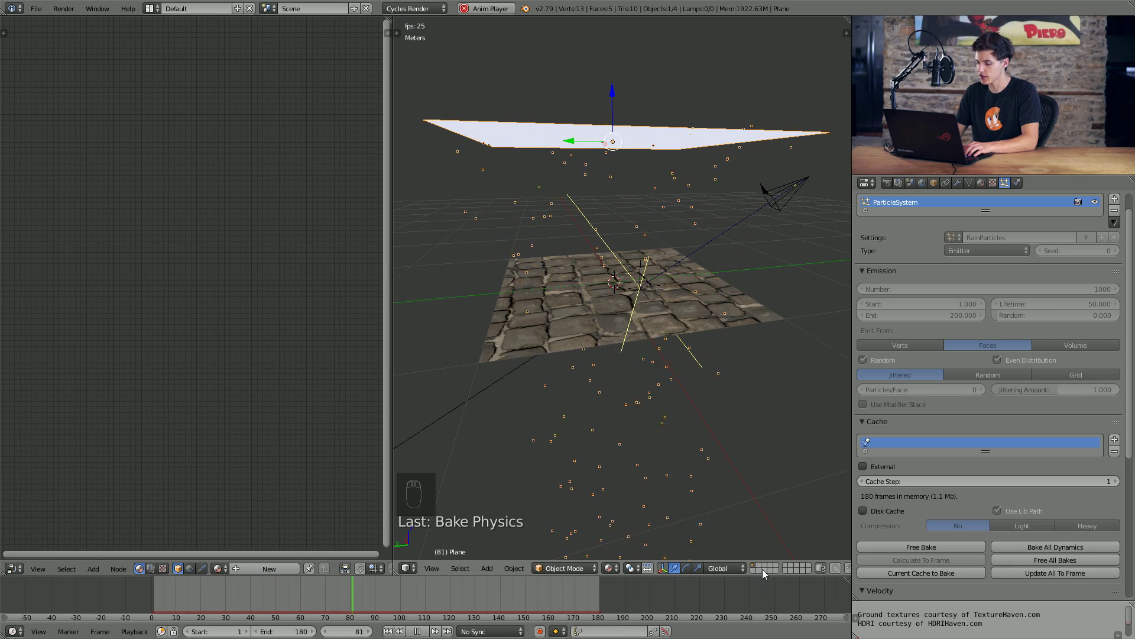
# - On an empty layer add an Ico Sphere with Subdivisions 1 and smooth shading
pyautogui.moveTo(764, 570); pyautogui.dragTo(621, 290)
pyautogui.press('shift+a')
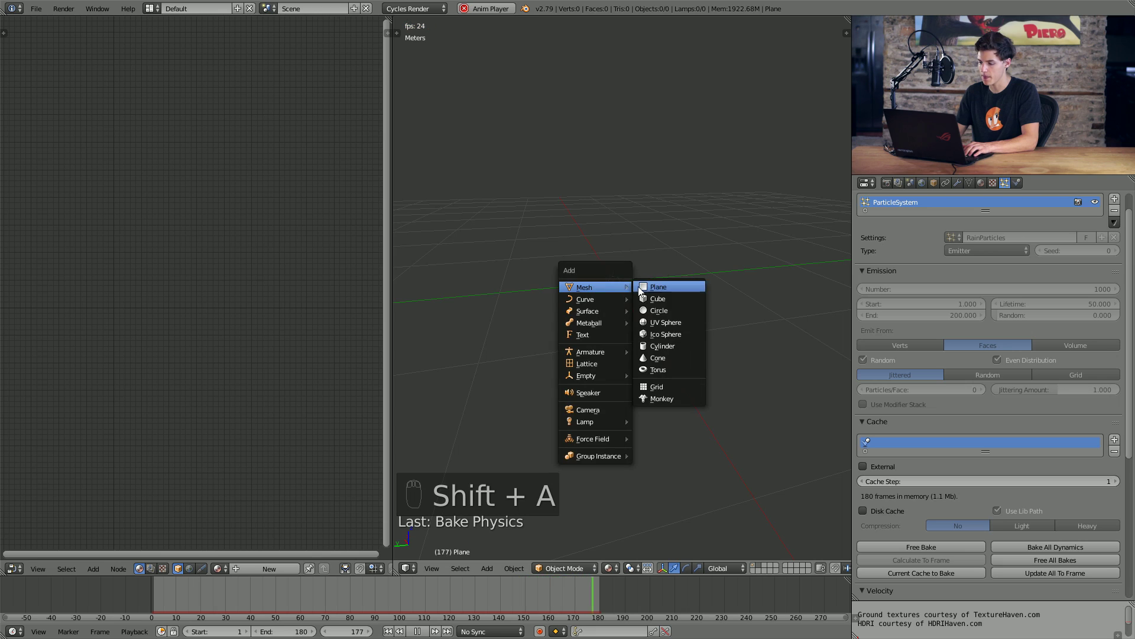
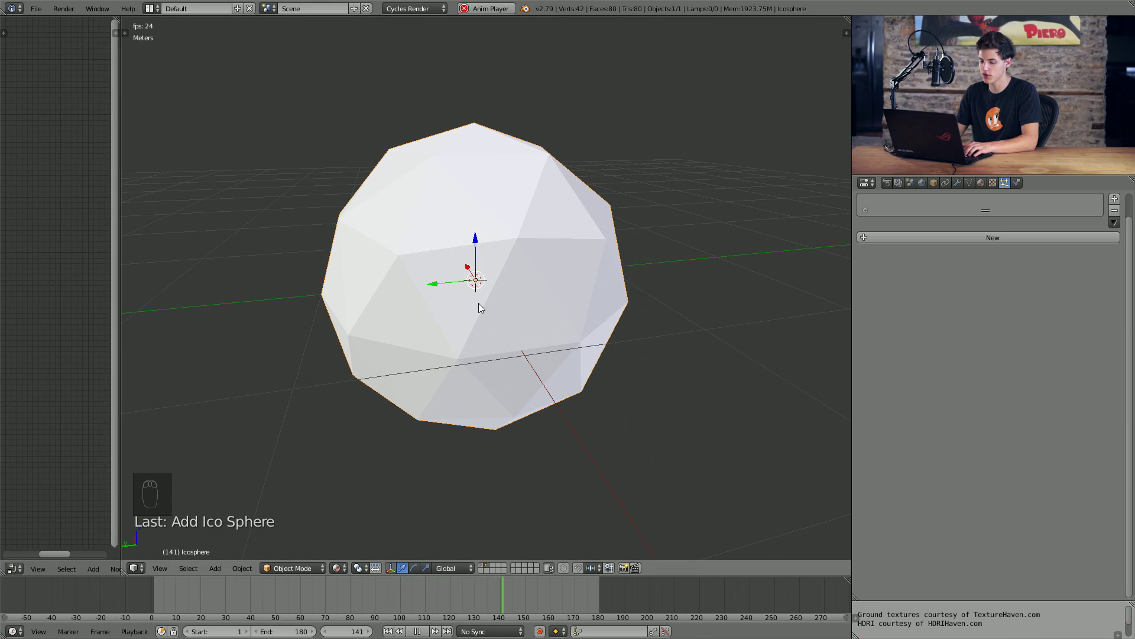
pyautogui.press('t')
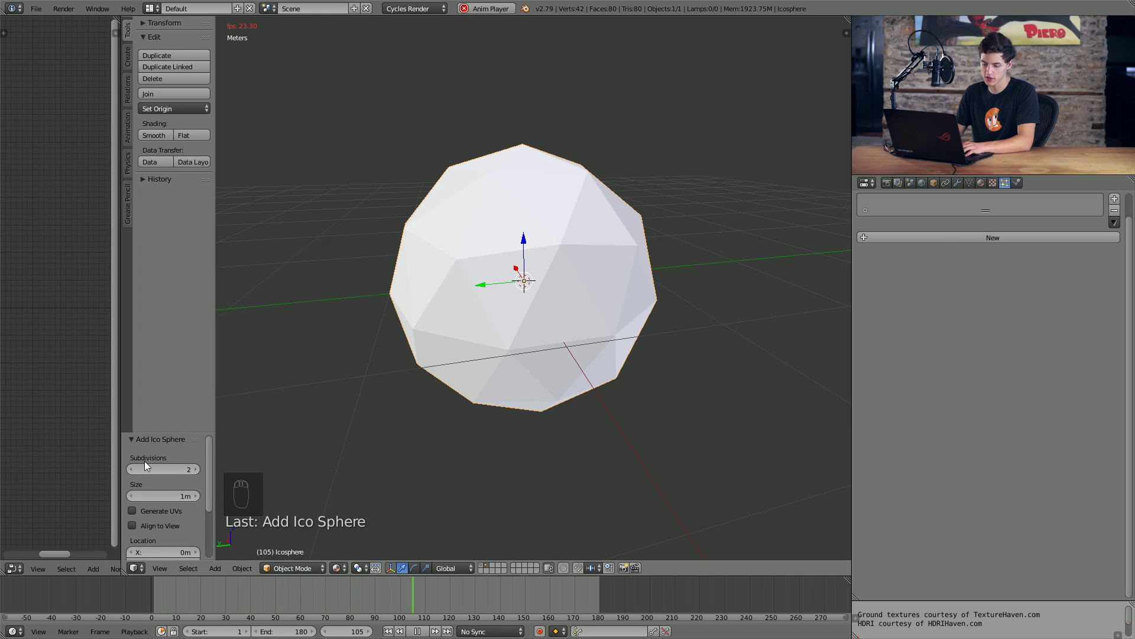
pyautogui.moveTo(136, 473); pyautogui.dragTo(376, 435)
pyautogui.press('t')
pyautogui.press('t')
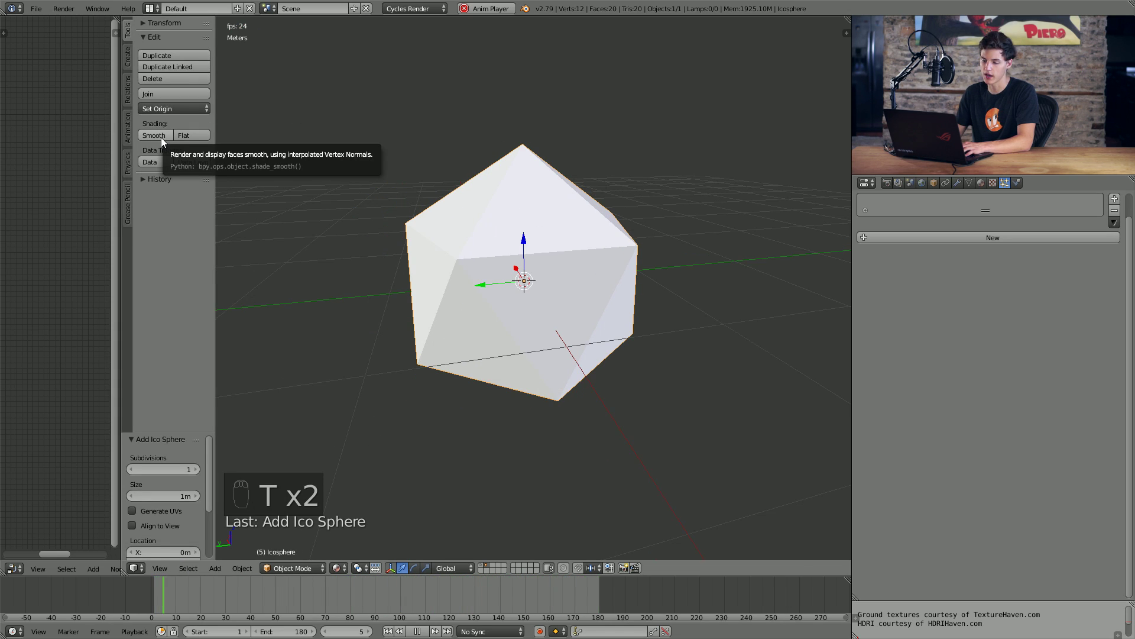
# - Create a Rain material: Principled BSDF with Transmission 1.000 and Roughness 0.050
pyautogui.moveTo(160, 140); pyautogui.dragTo(957, 272)
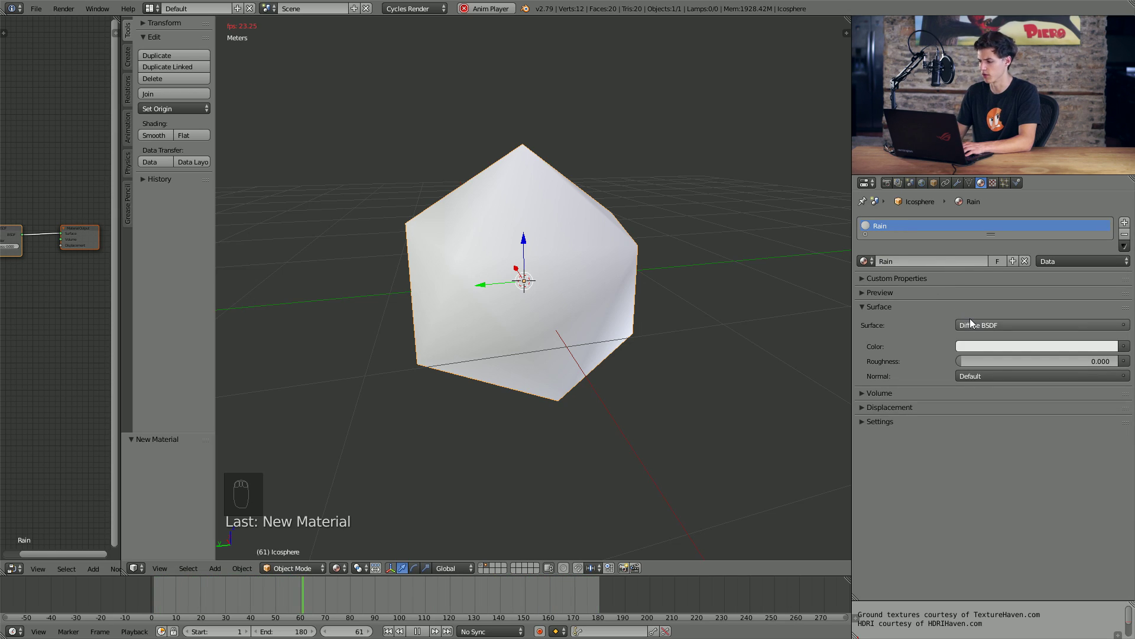
pyautogui.moveTo(981, 326); pyautogui.dragTo(460, 386)
pyautogui.moveTo(460, 387); pyautogui.dragTo(1064, 417)
pyautogui.moveTo(1064, 417); pyautogui.dragTo(641, 330)
pyautogui.moveTo(642, 331); pyautogui.dragTo(649, 339)
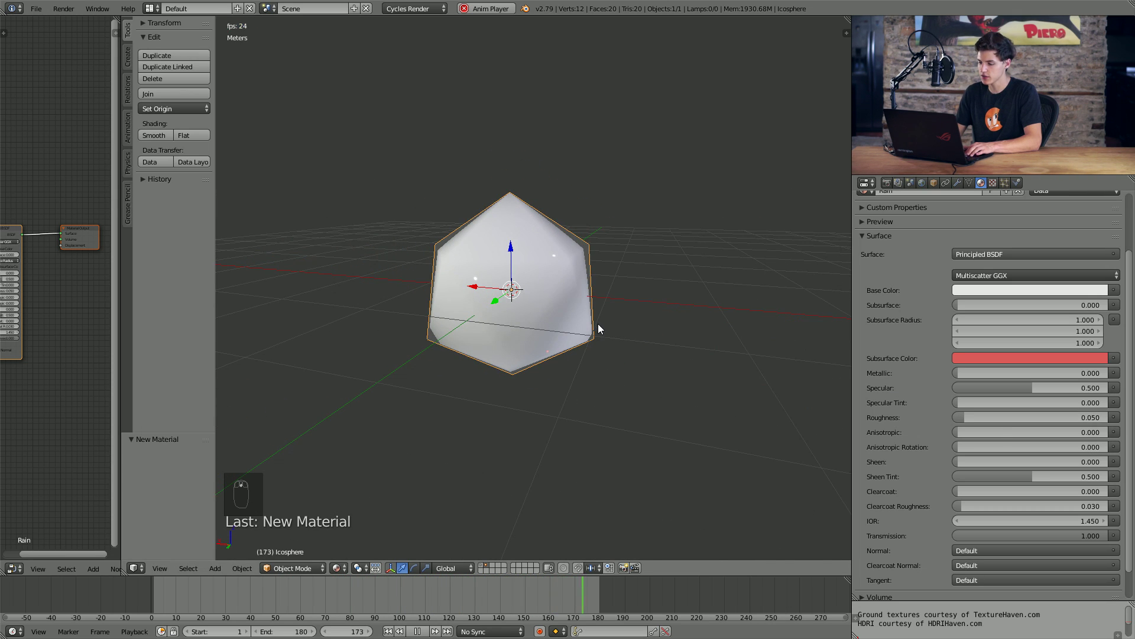
# - Preview the glassy droplet in rendered shading with IOR 1.330, then return to Solid
pyautogui.press('shift+z')
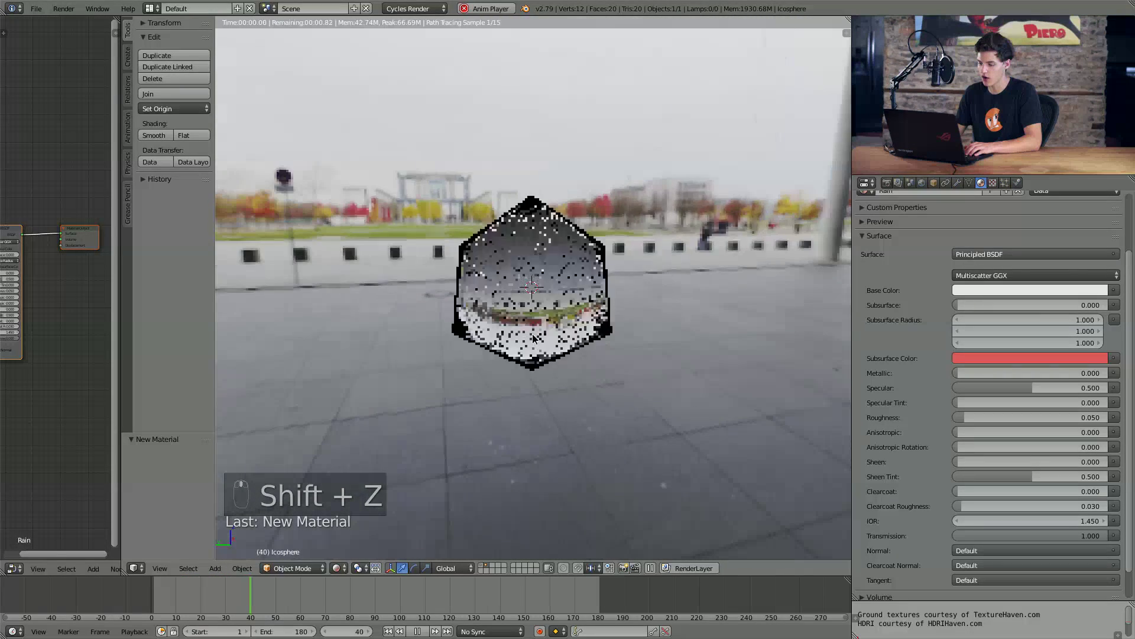
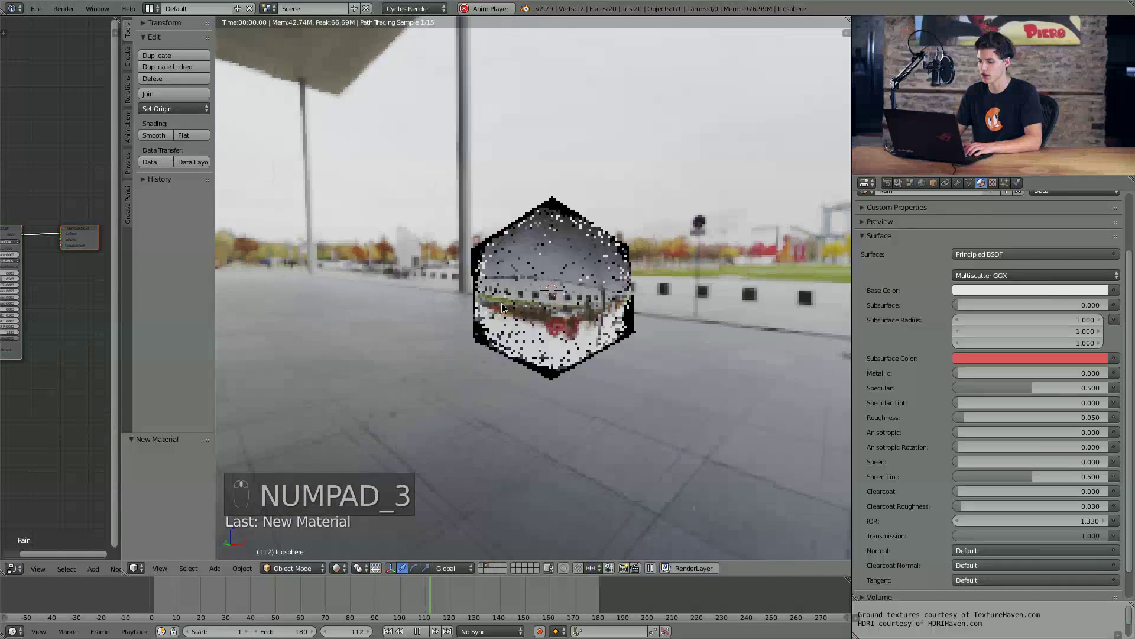
pyautogui.press('shift+z')
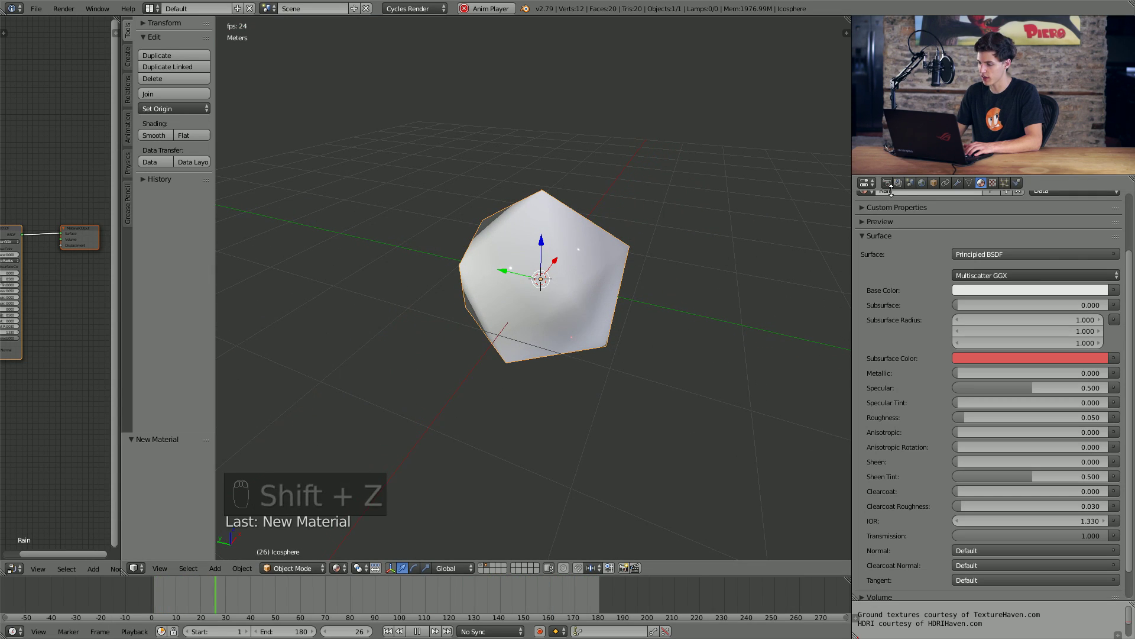
# - Rename the icosphere to RainDroplet and return to the rain scene layer
pyautogui.moveTo(937, 187); pyautogui.dragTo(618, 459)
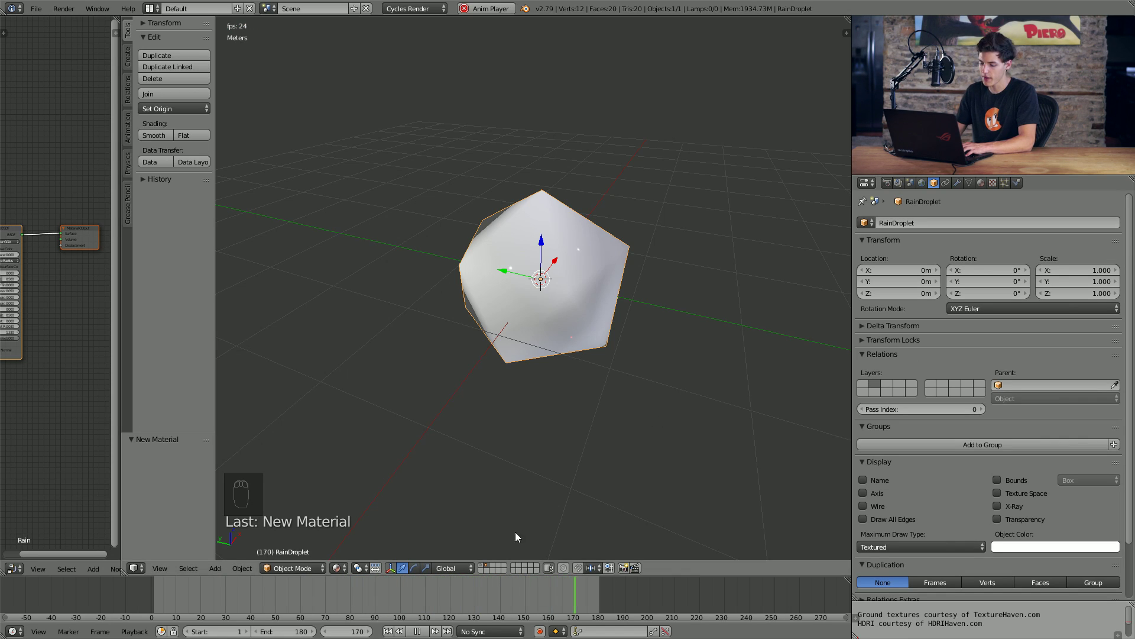
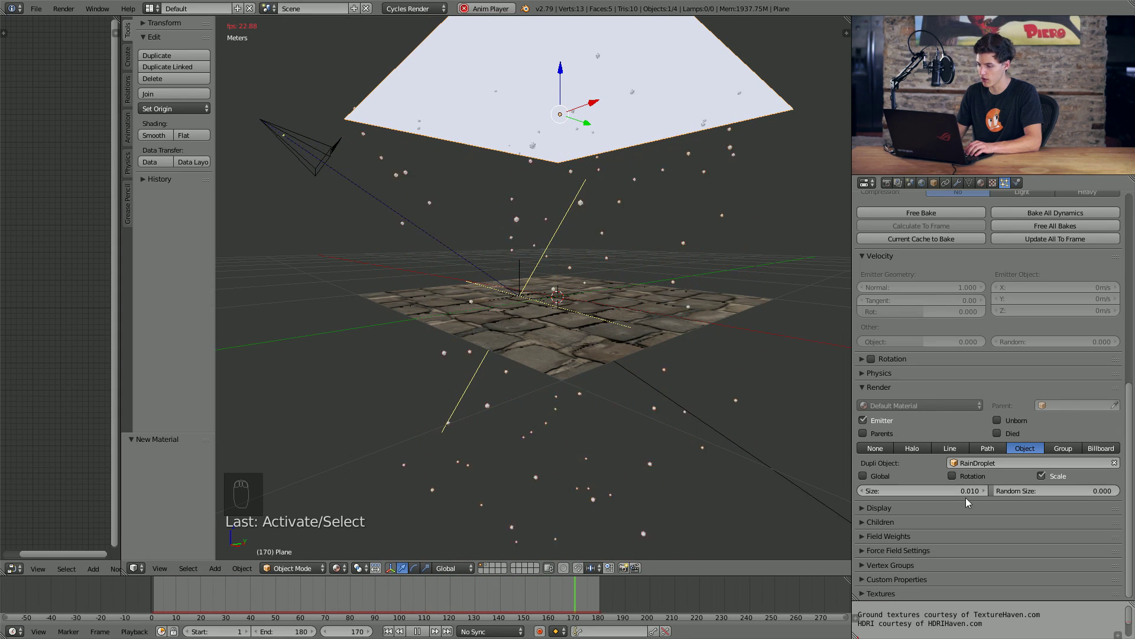
# - Render the particles as RainDroplet objects at size 0.005 and check the falling droplets
pyautogui.moveTo(688, 385); pyautogui.dragTo(674, 380)
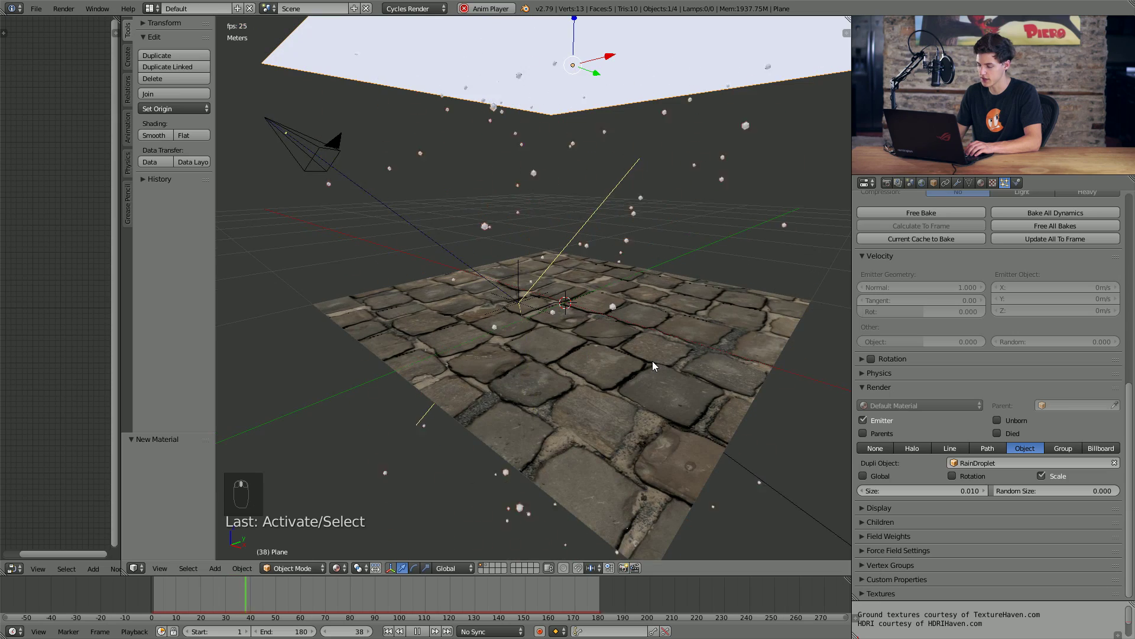
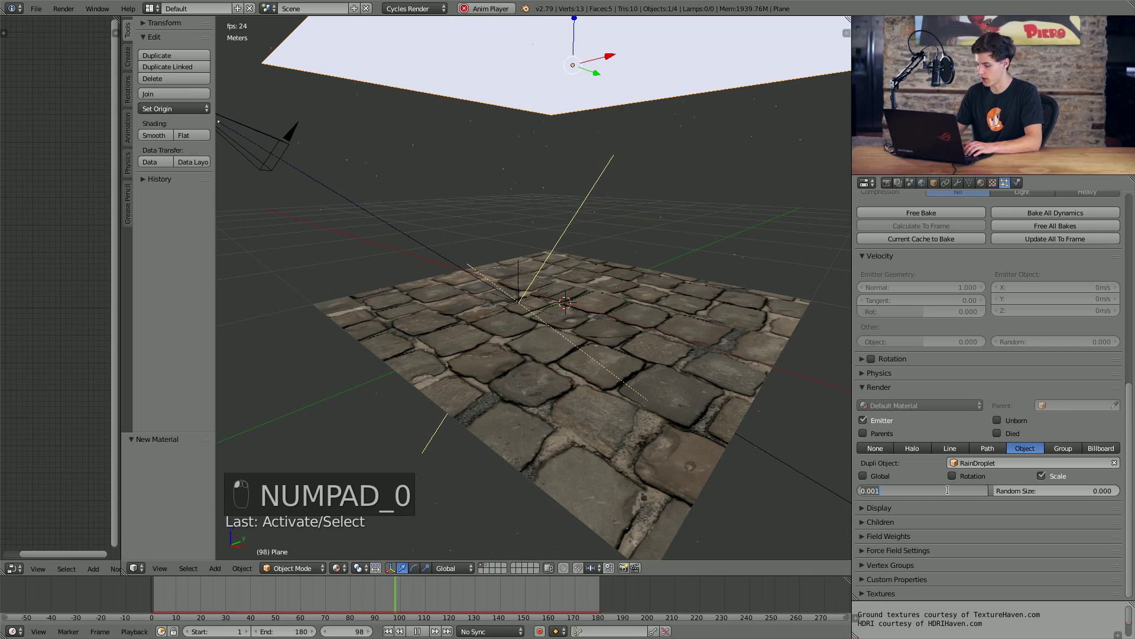
pyautogui.press('KP_0')
pyautogui.press('KP_0')
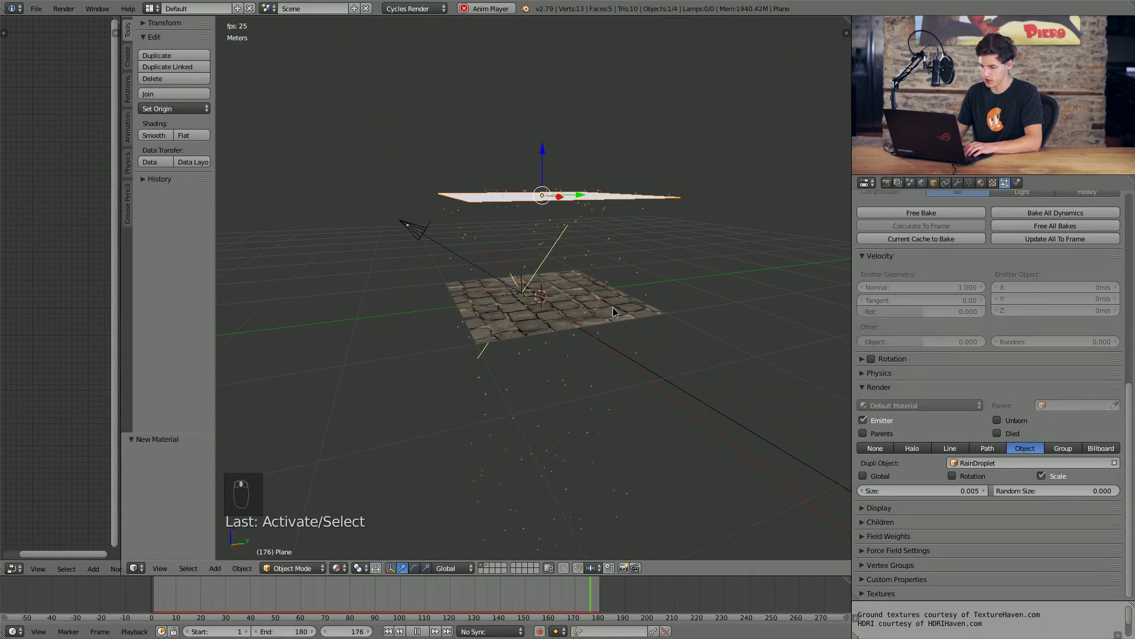
pyautogui.click(619, 318)
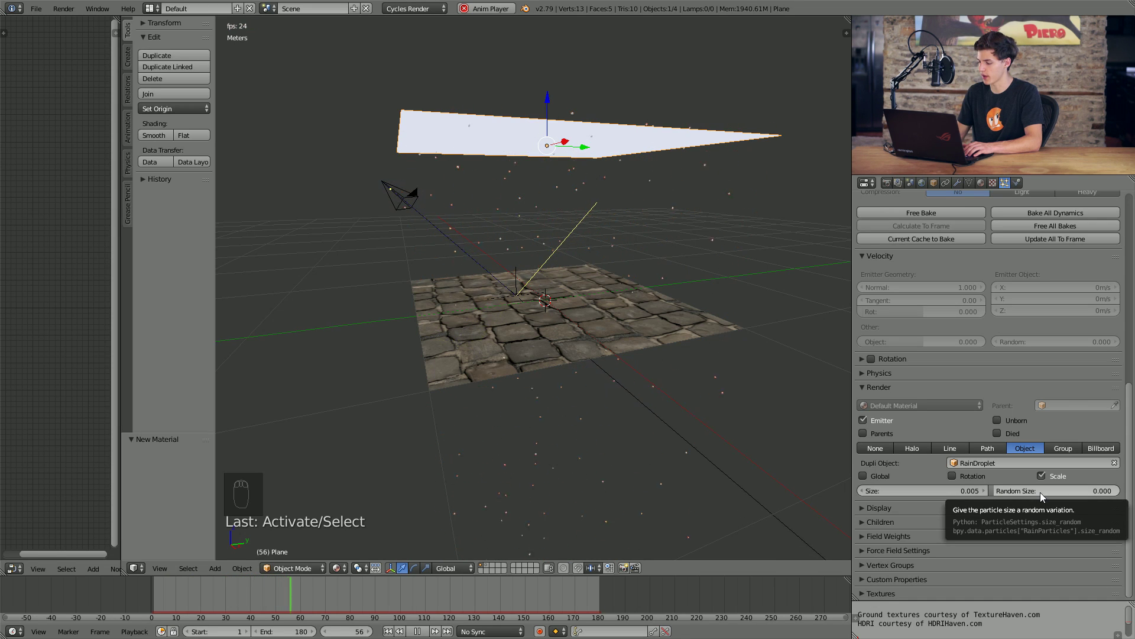
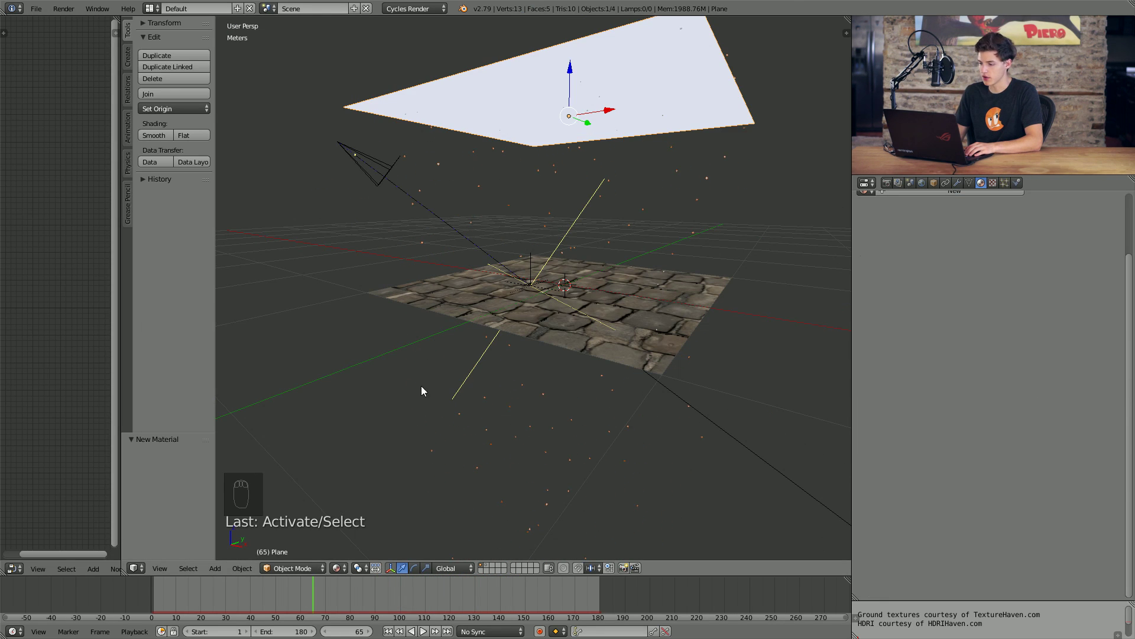
pyautogui.moveTo(652, 248); pyautogui.dragTo(608, 279)
# - Select the GroundPlane and add a Dynamic Paint canvas to it
pyautogui.middleClick(618, 268)
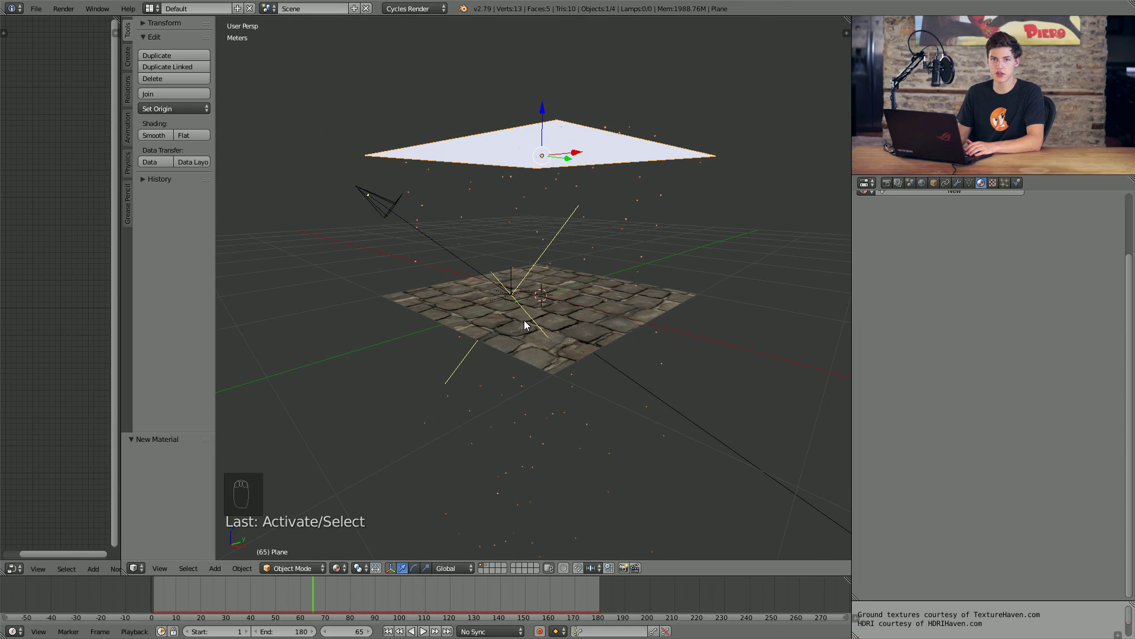
pyautogui.moveTo(529, 324); pyautogui.dragTo(560, 290)
pyautogui.middleClick(557, 318)
pyautogui.click(1021, 190)
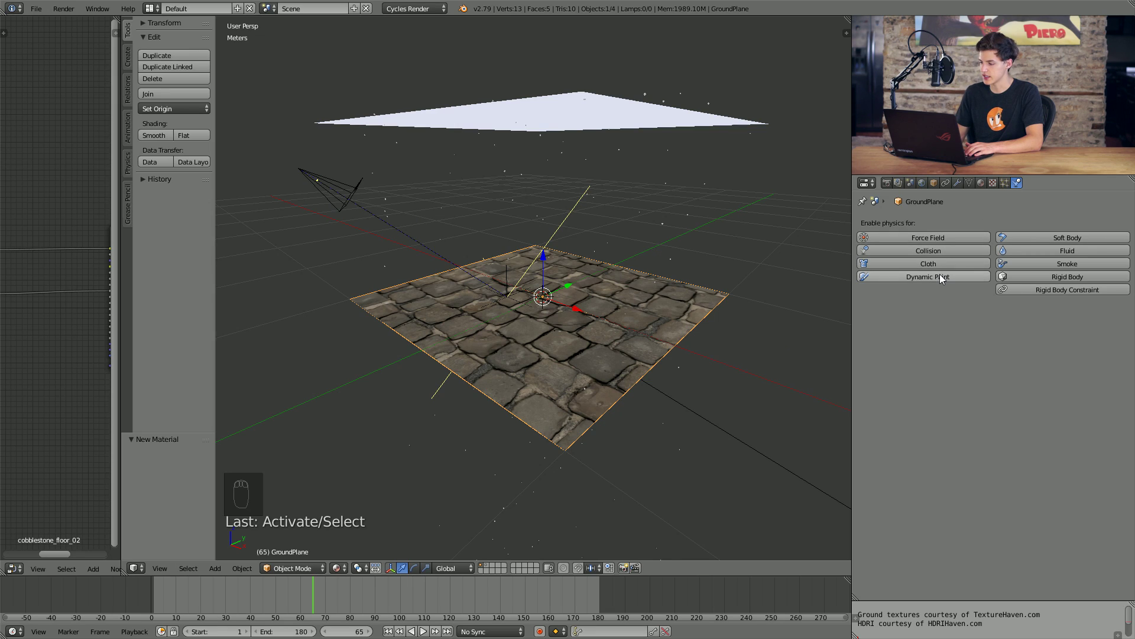
pyautogui.moveTo(942, 280); pyautogui.dragTo(940, 346)
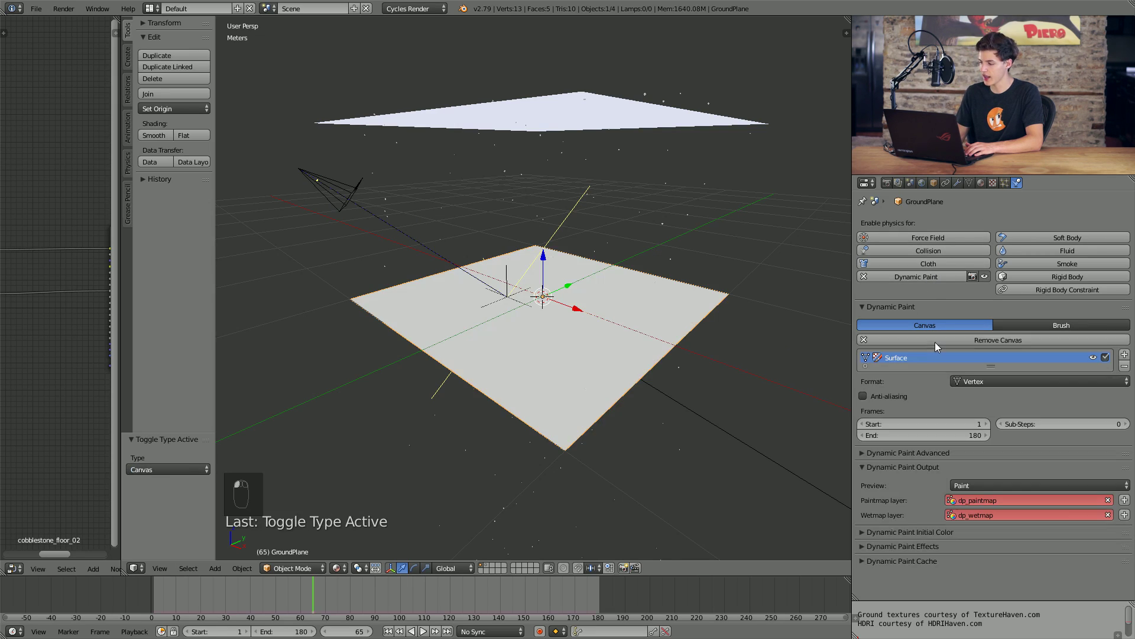
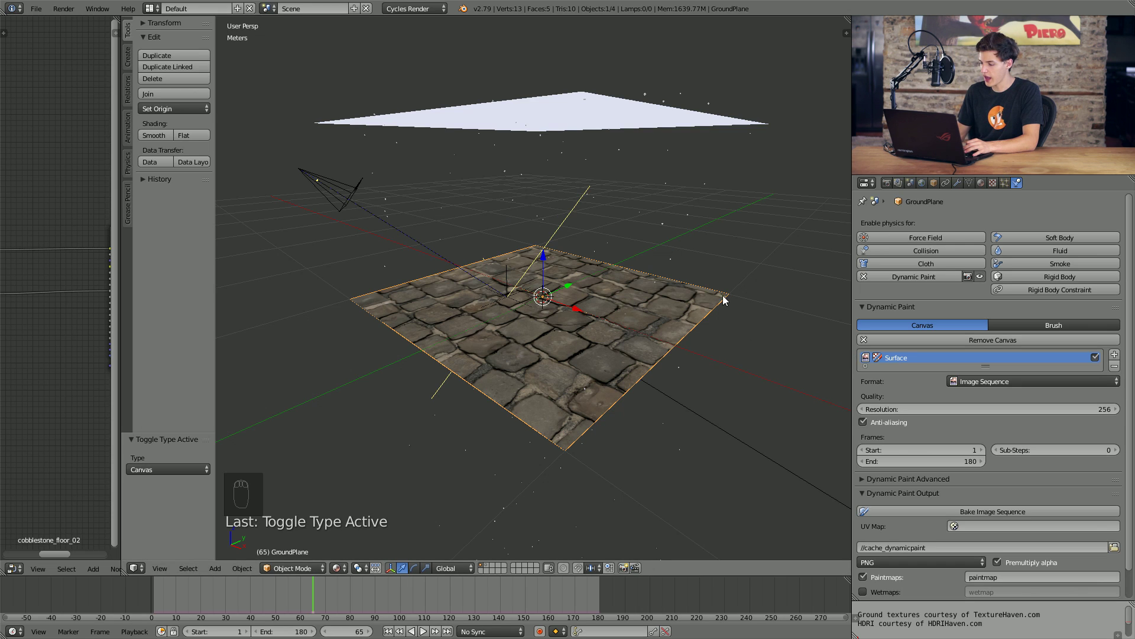
# - Set the canvas surface to a 256-resolution, anti-aliased image sequence output
pyautogui.moveTo(581, 302); pyautogui.dragTo(936, 464)
pyautogui.moveTo(937, 464); pyautogui.dragTo(883, 451)
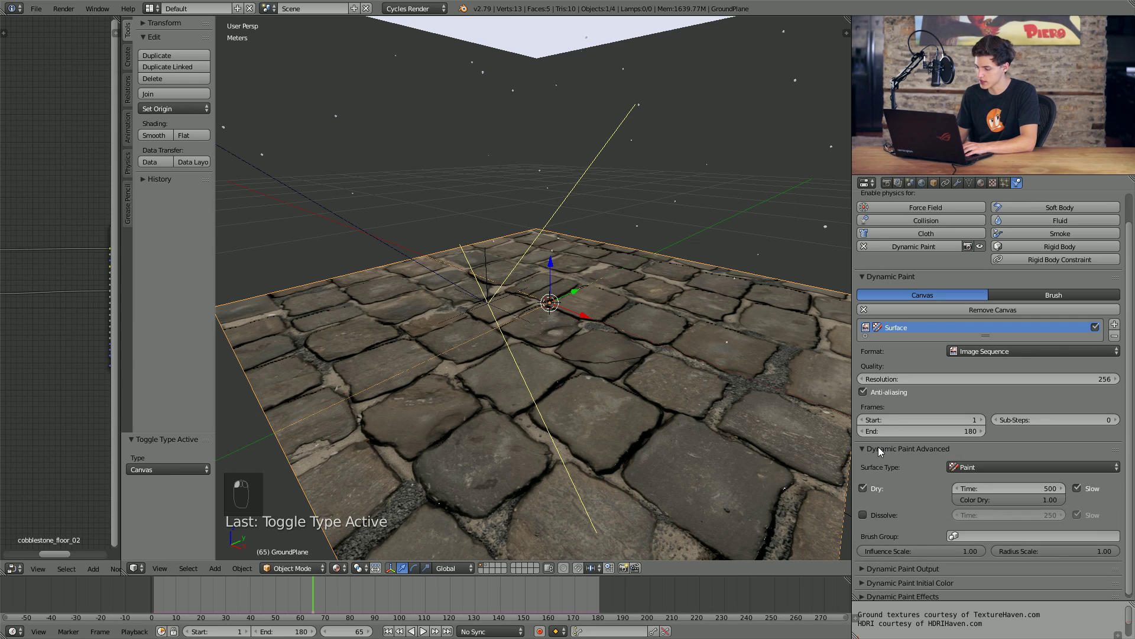
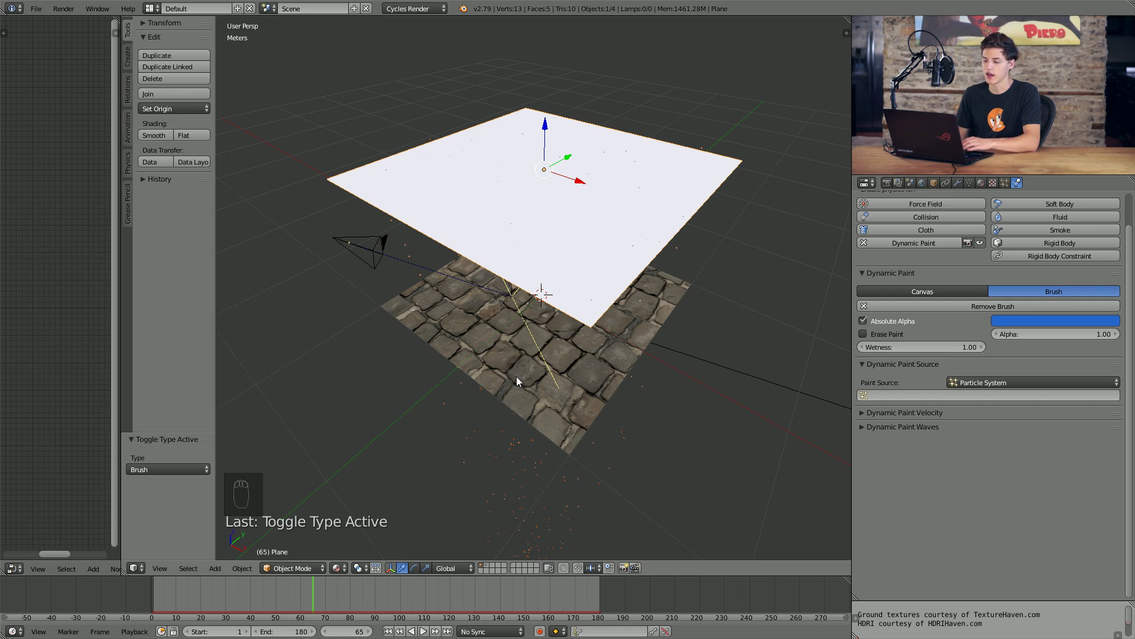
# - Make the emitter plane a Dynamic Paint brush from ParticleSystem, solid radius 0.03, smooth radius 0.01
pyautogui.moveTo(504, 349); pyautogui.dragTo(502, 330)
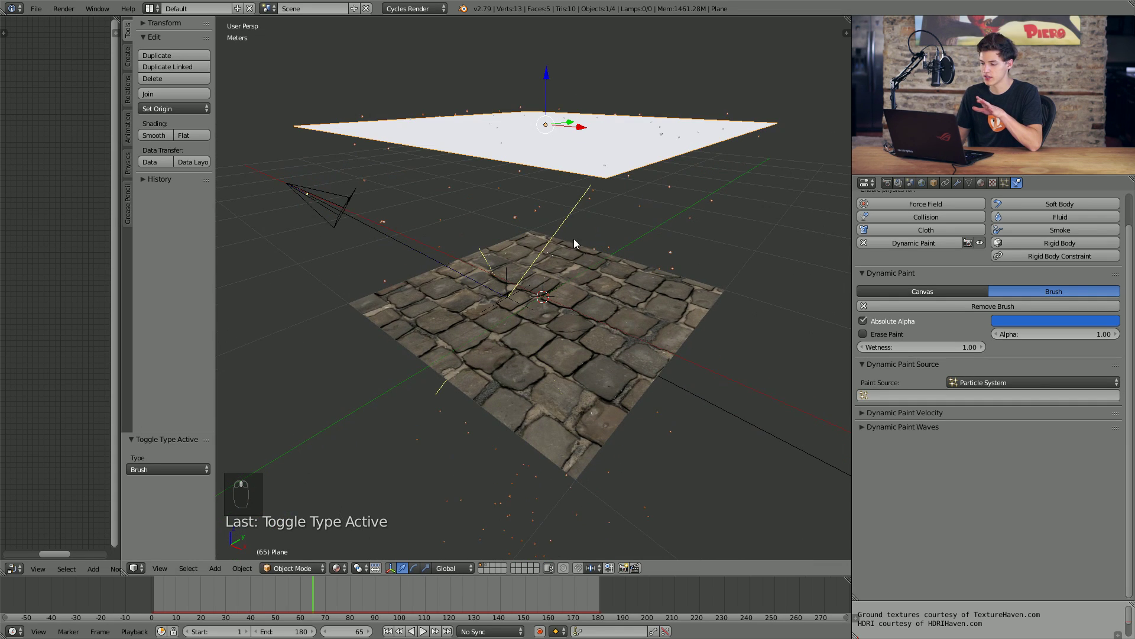
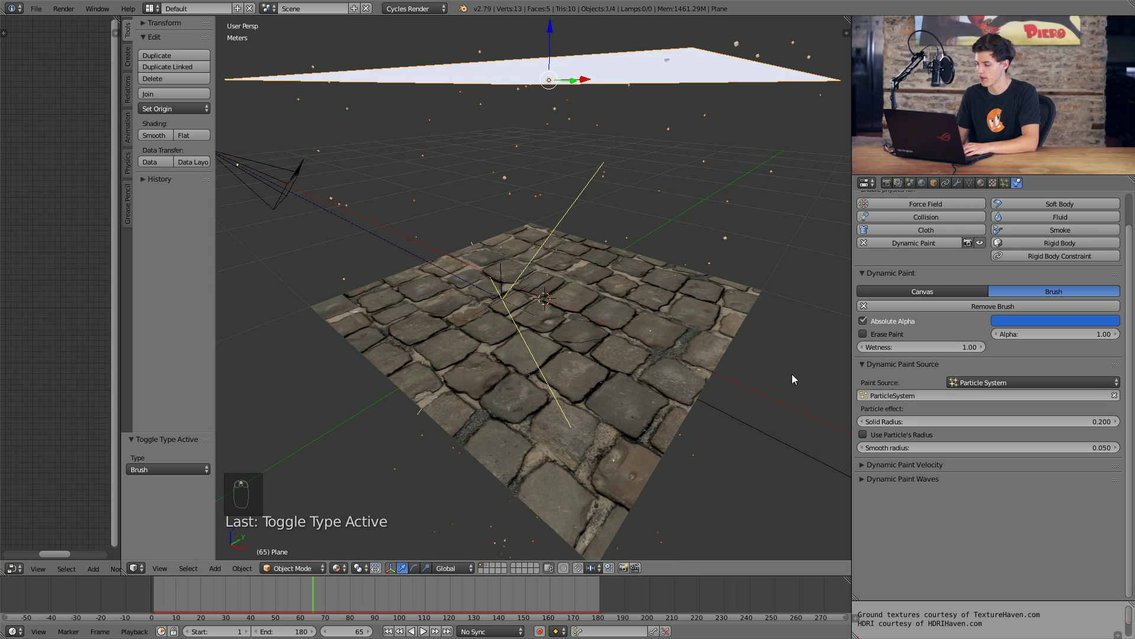
pyautogui.moveTo(653, 296); pyautogui.dragTo(637, 290)
pyautogui.moveTo(637, 290); pyautogui.dragTo(436, 272)
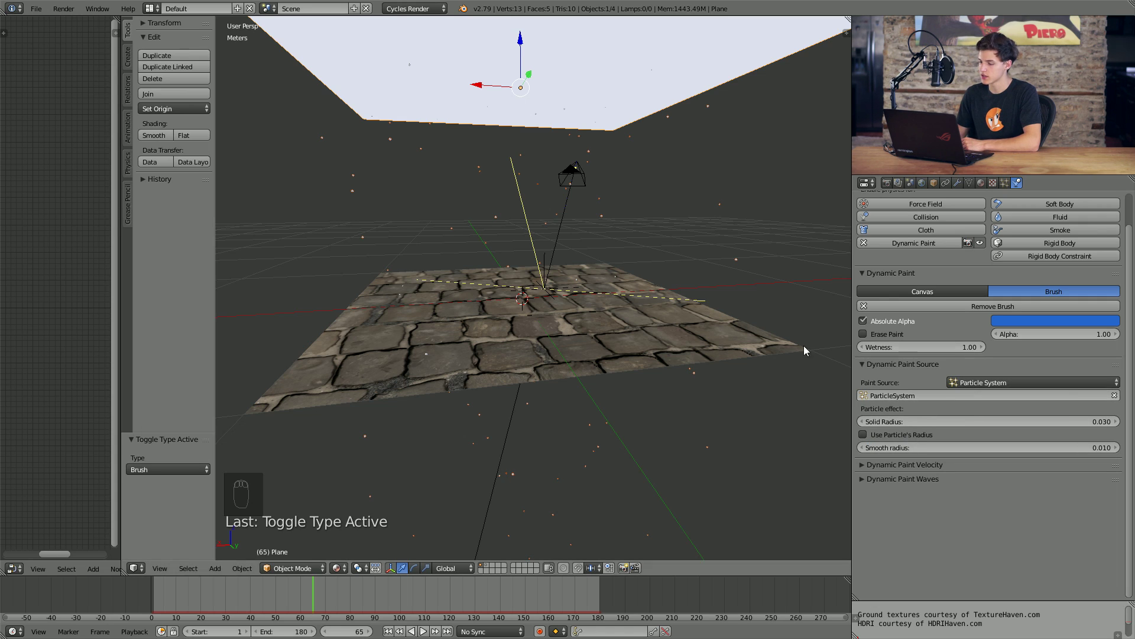
# - Bake the GroundPlane canvas's wetmap-only image sequence with 5 sub-steps over frames 1–180
pyautogui.moveTo(626, 316); pyautogui.dragTo(438, 331)
pyautogui.moveTo(438, 330); pyautogui.dragTo(564, 305)
pyautogui.moveTo(899, 465); pyautogui.dragTo(549, 307)
pyautogui.moveTo(549, 307); pyautogui.dragTo(568, 319)
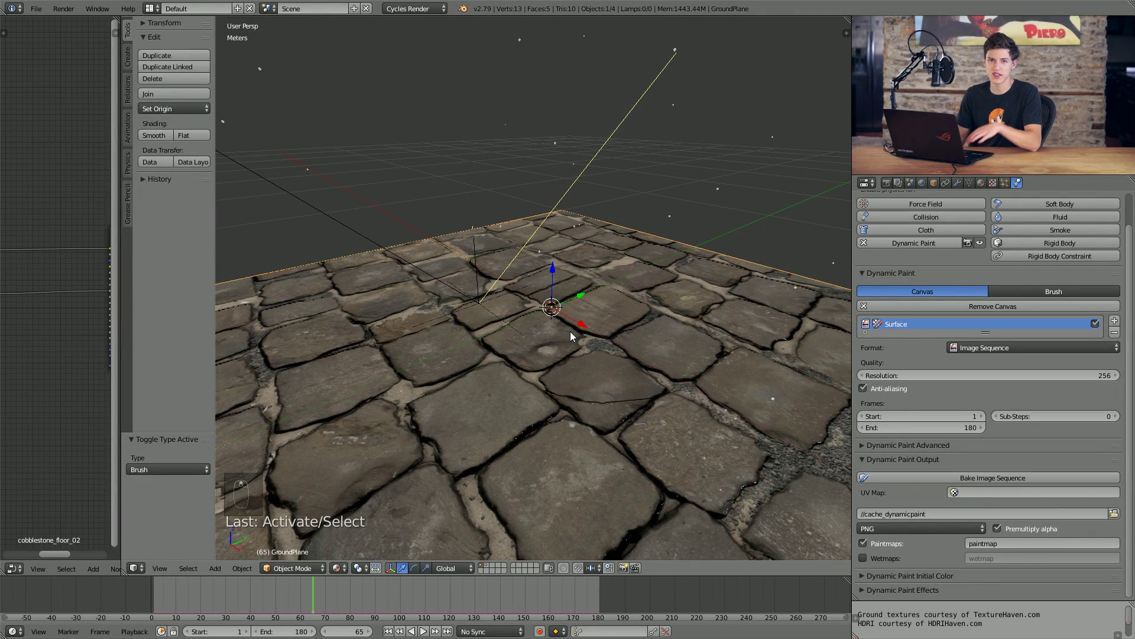
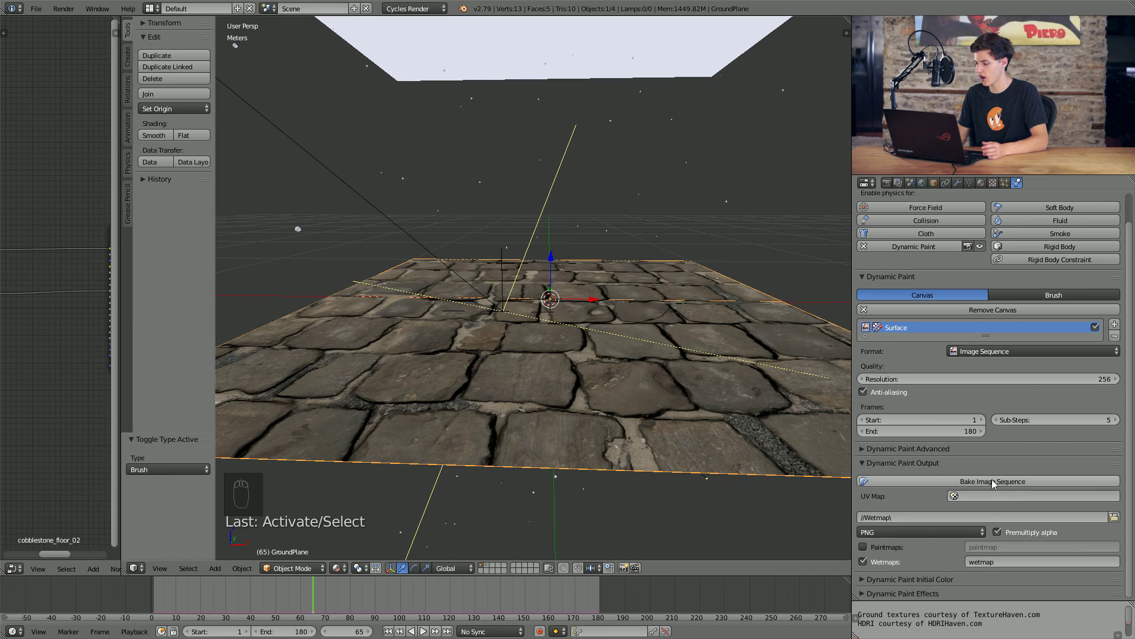
pyautogui.moveTo(969, 483); pyautogui.dragTo(613, 36)
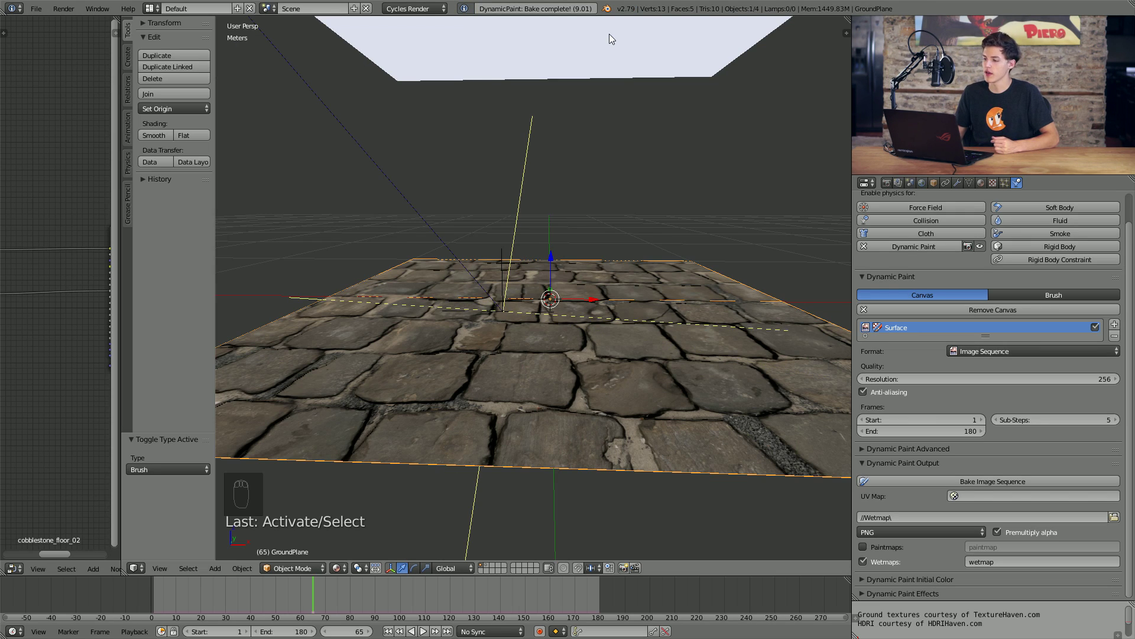
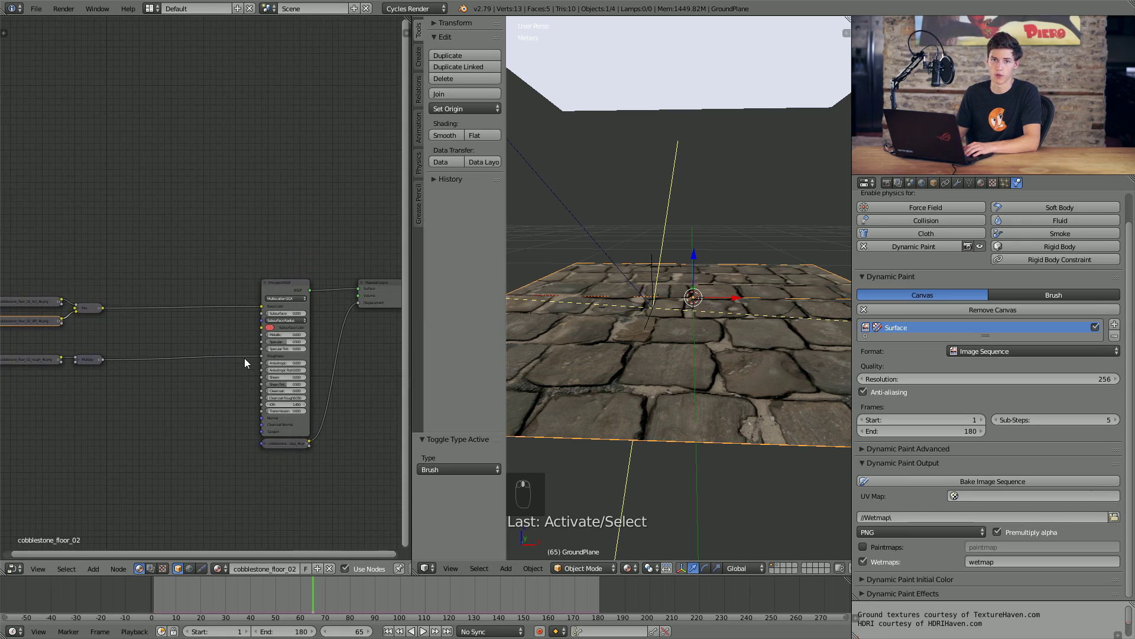
# - Enable Auto Refresh on the wet Image Texture node and preview the ground in Rendered shading
pyautogui.moveTo(285, 272); pyautogui.dragTo(253, 274)
pyautogui.press('shift+a')
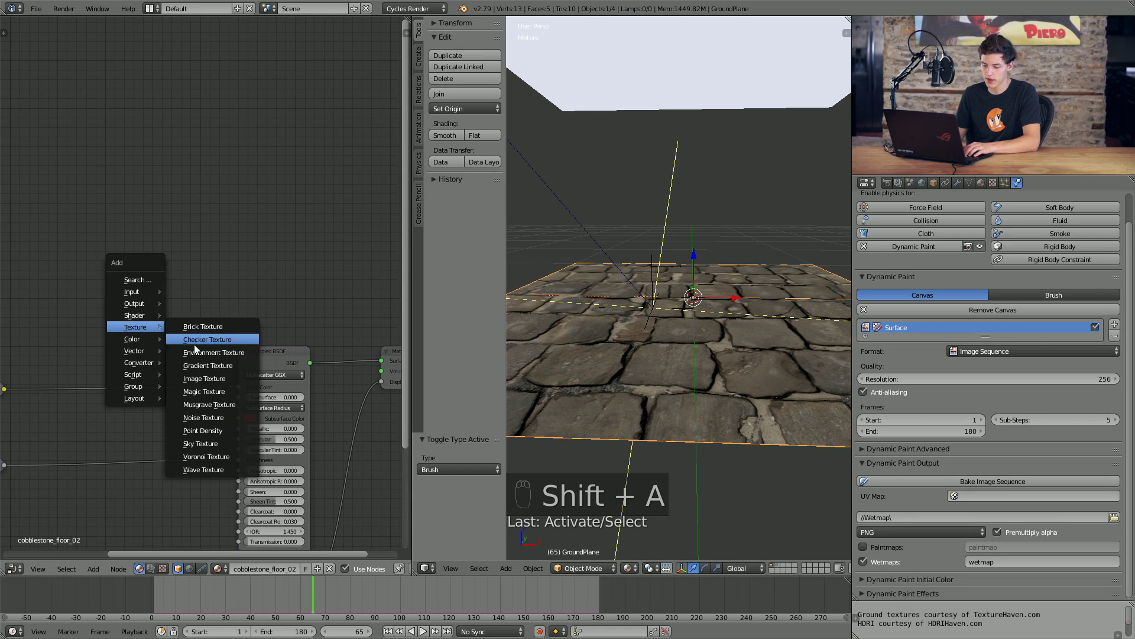
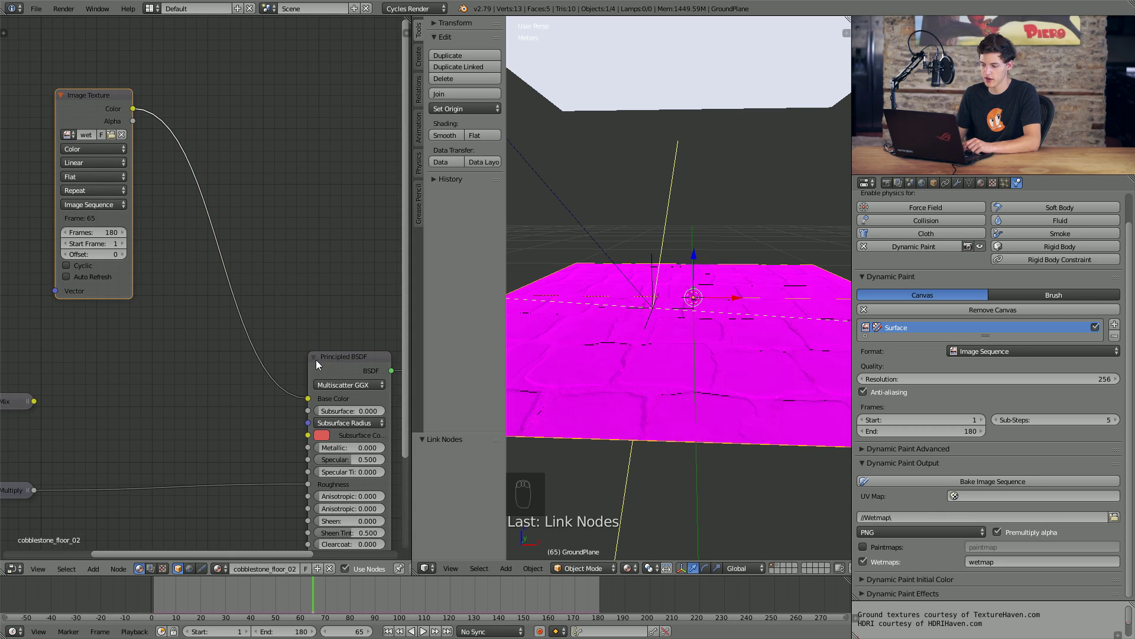
pyautogui.moveTo(196, 307); pyautogui.dragTo(148, 295)
pyautogui.moveTo(147, 295); pyautogui.dragTo(621, 424)
pyautogui.press('shift+z')
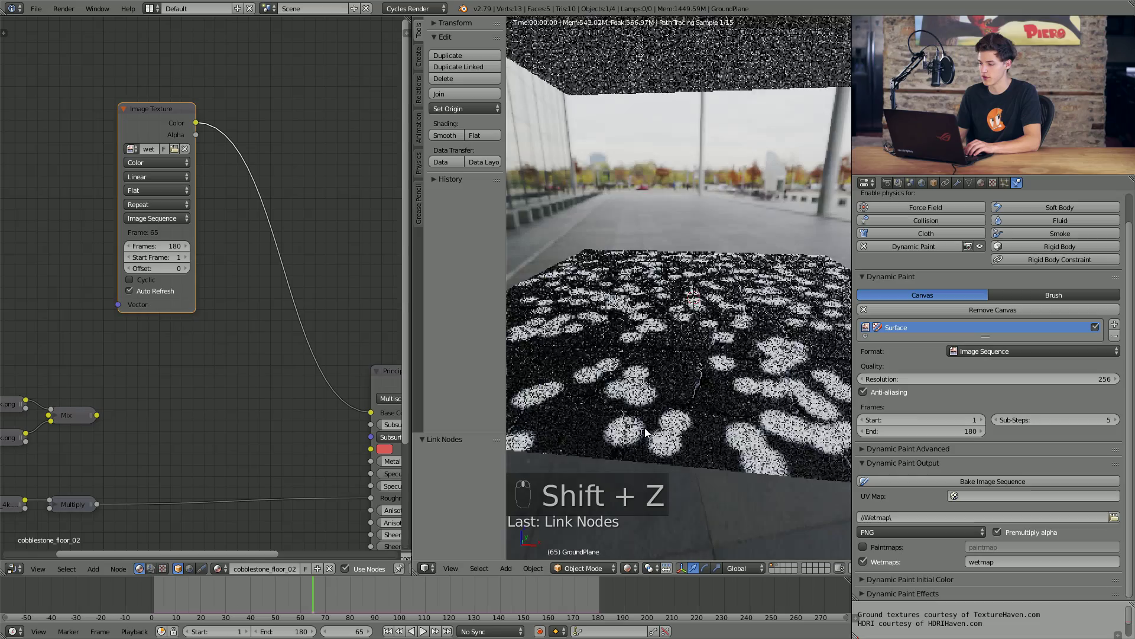
# - Rebake the Dynamic Paint canvas and step through frames to check the wet dots on the ground
pyautogui.moveTo(227, 599); pyautogui.dragTo(636, 318)
pyautogui.press('Right')
pyautogui.press('Right')
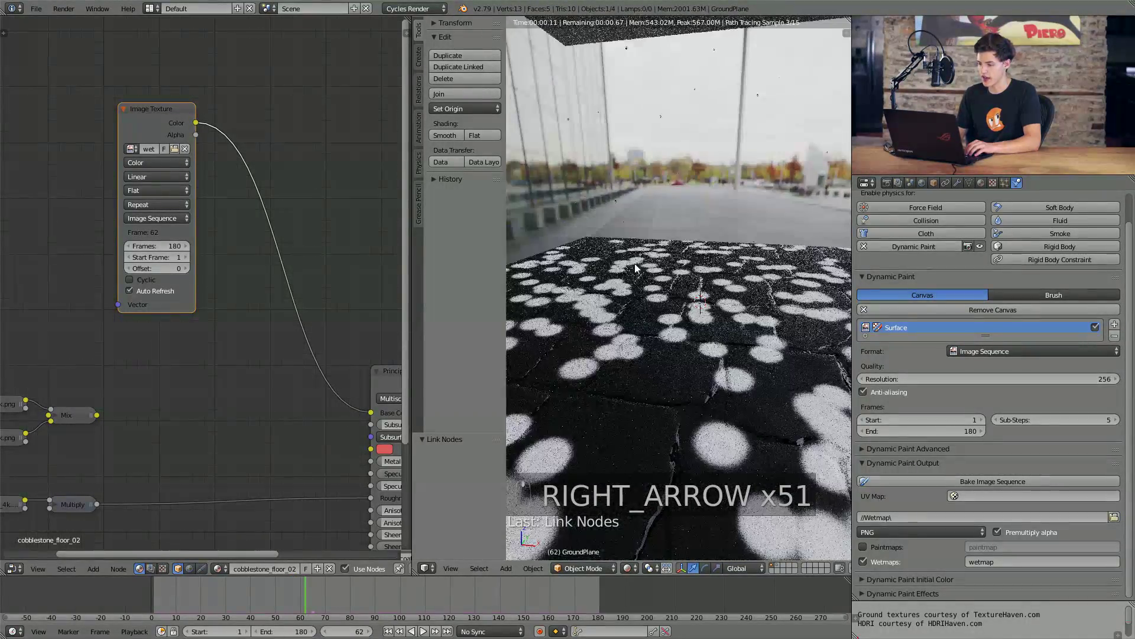
pyautogui.moveTo(669, 338); pyautogui.dragTo(545, 256)
pyautogui.moveTo(544, 257); pyautogui.dragTo(165, 128)
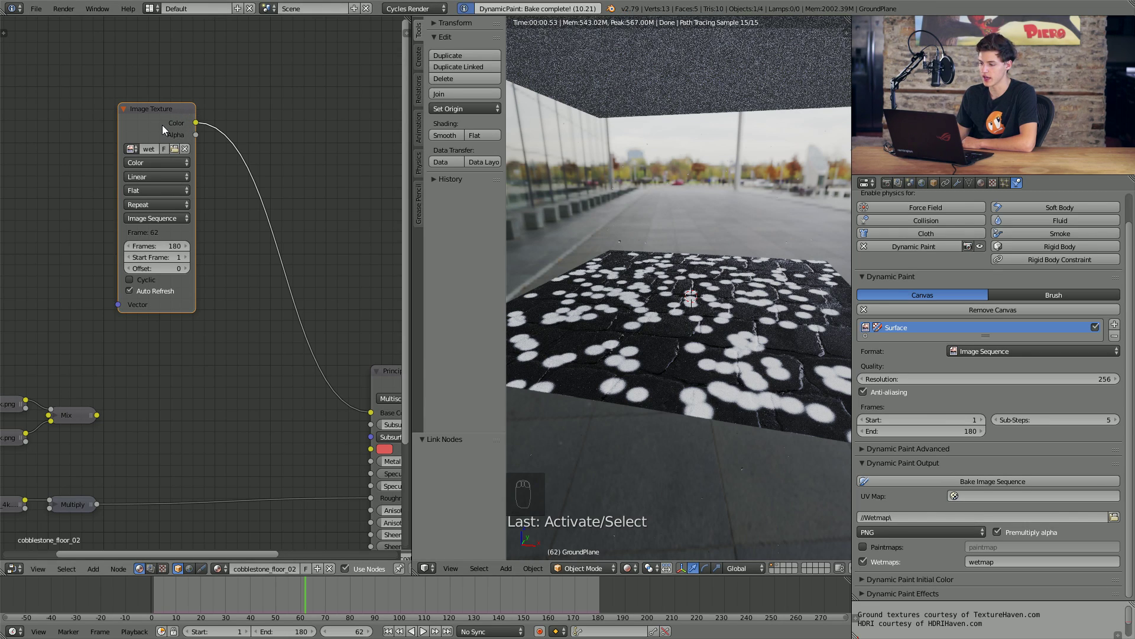
pyautogui.press('Right')
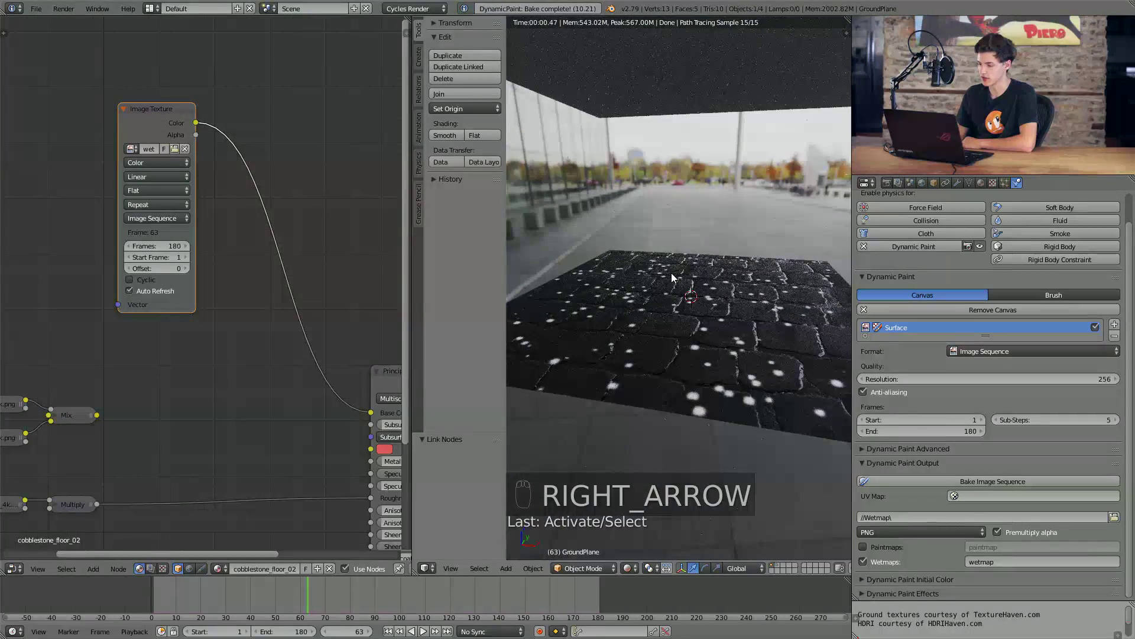
pyautogui.press('Right')
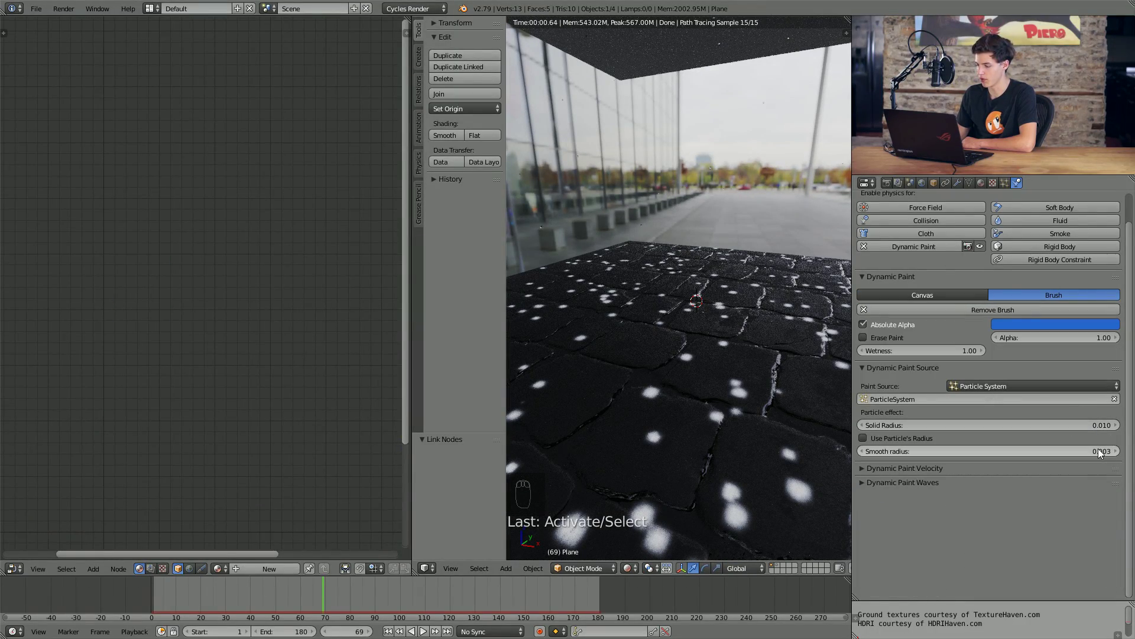
# - Set the rain brush Smooth Radius to 0.003 and bring up the Plane's modifiers
pyautogui.moveTo(753, 332); pyautogui.dragTo(698, 405)
pyautogui.moveTo(702, 412); pyautogui.dragTo(715, 412)
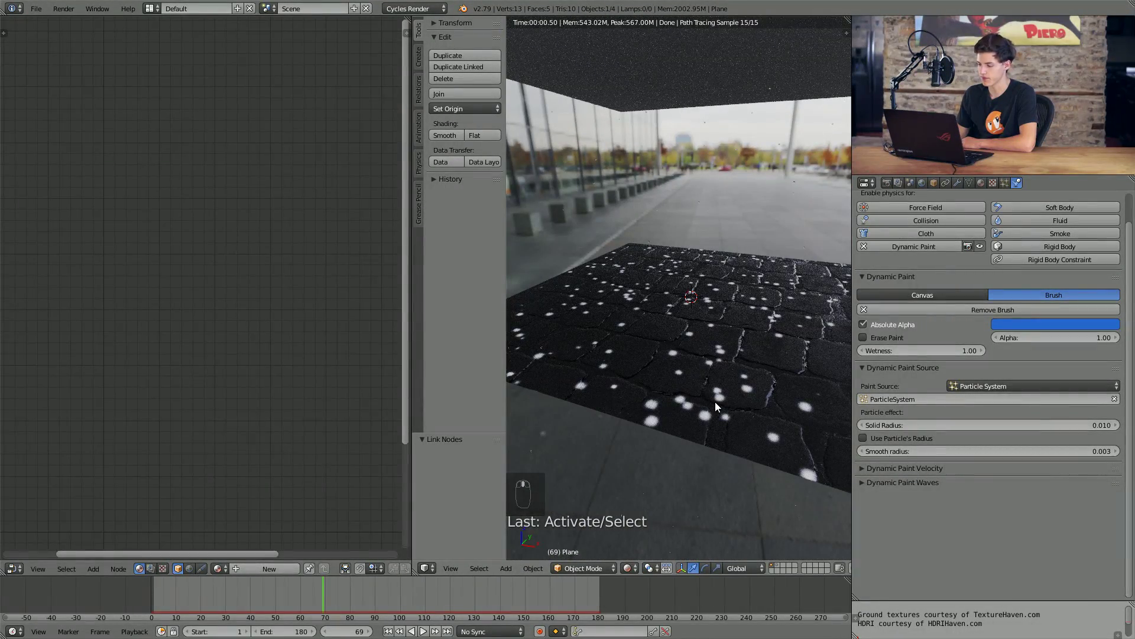
pyautogui.moveTo(721, 244); pyautogui.dragTo(702, 292)
pyautogui.middleClick(701, 292)
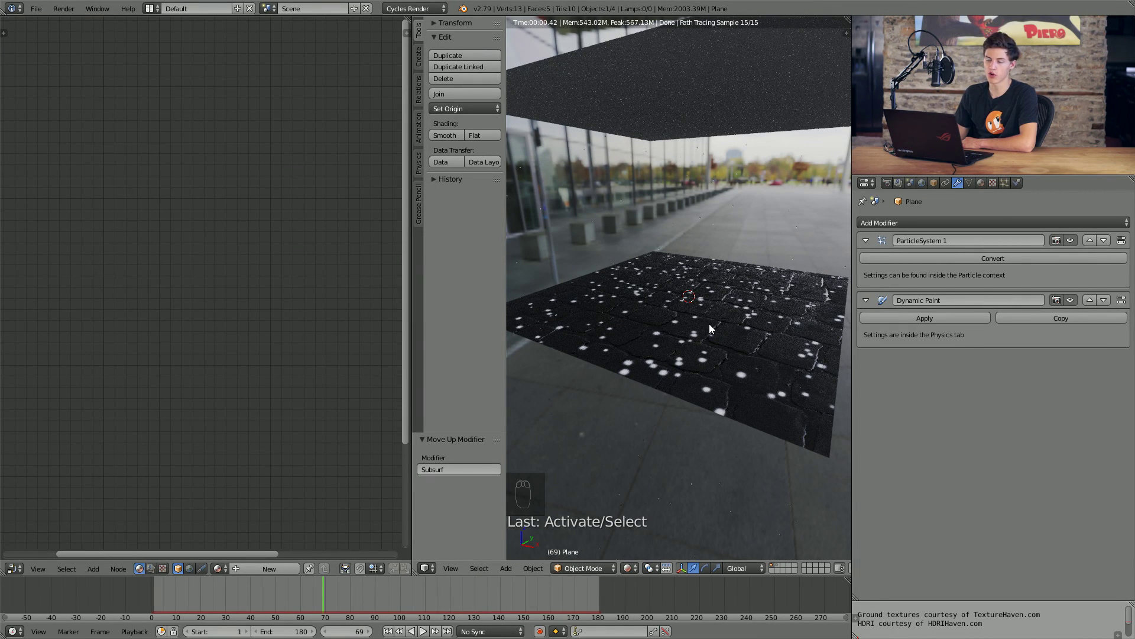
# - Move Dynamic Paint above Subsurf on GroundPlane and rebake the wet map at 1024 resolution
pyautogui.moveTo(728, 321); pyautogui.dragTo(1055, 256)
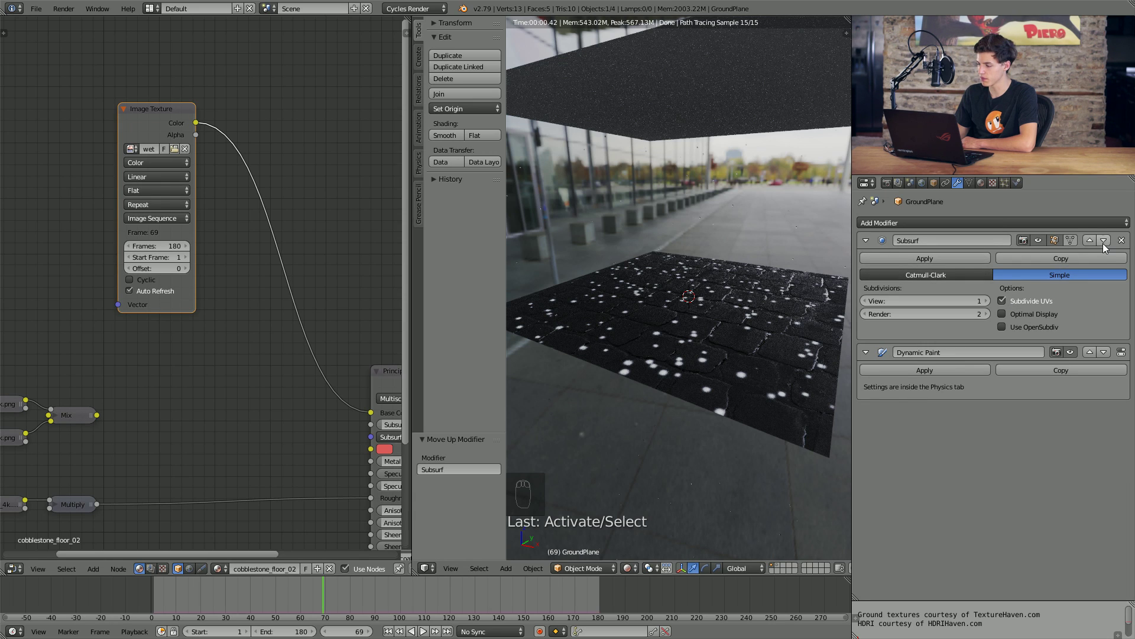
pyautogui.moveTo(1110, 246); pyautogui.dragTo(964, 280)
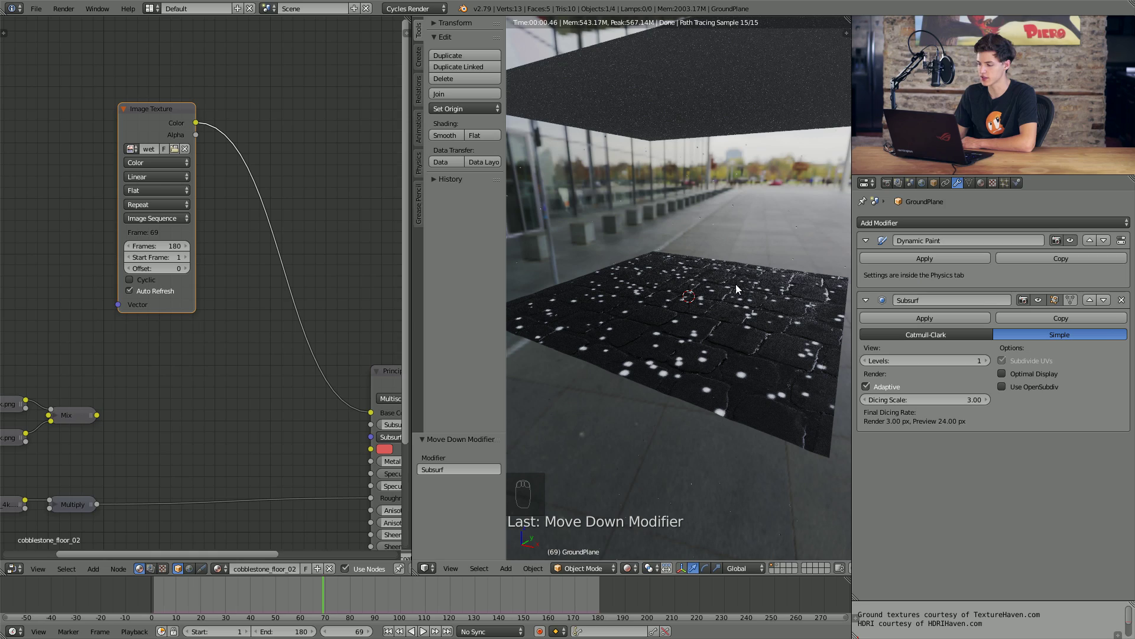
pyautogui.click(704, 332)
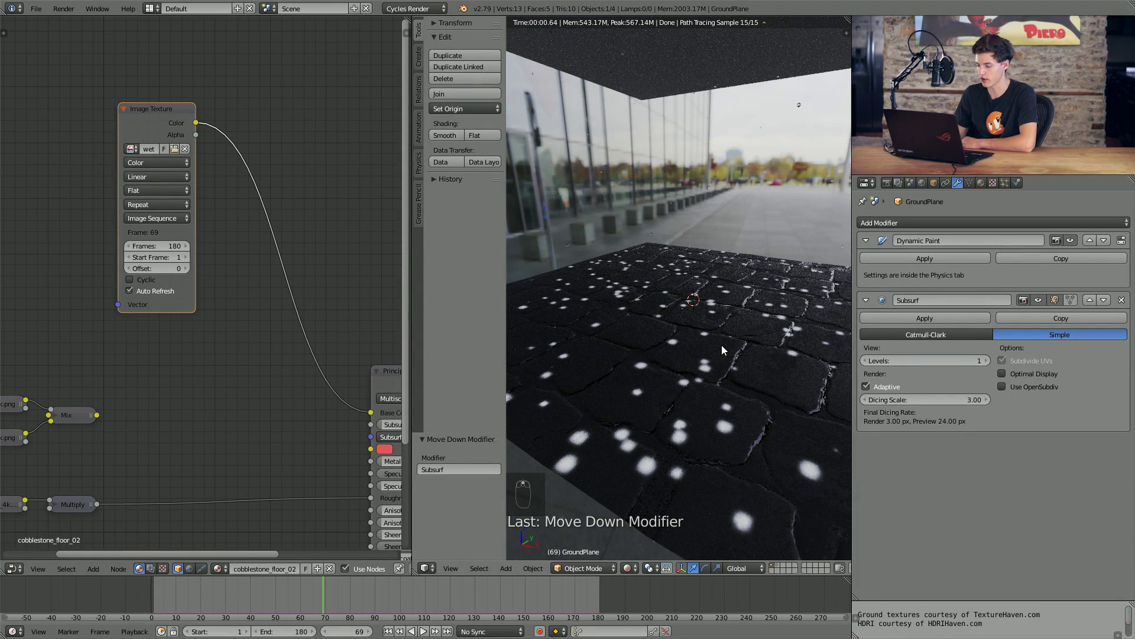
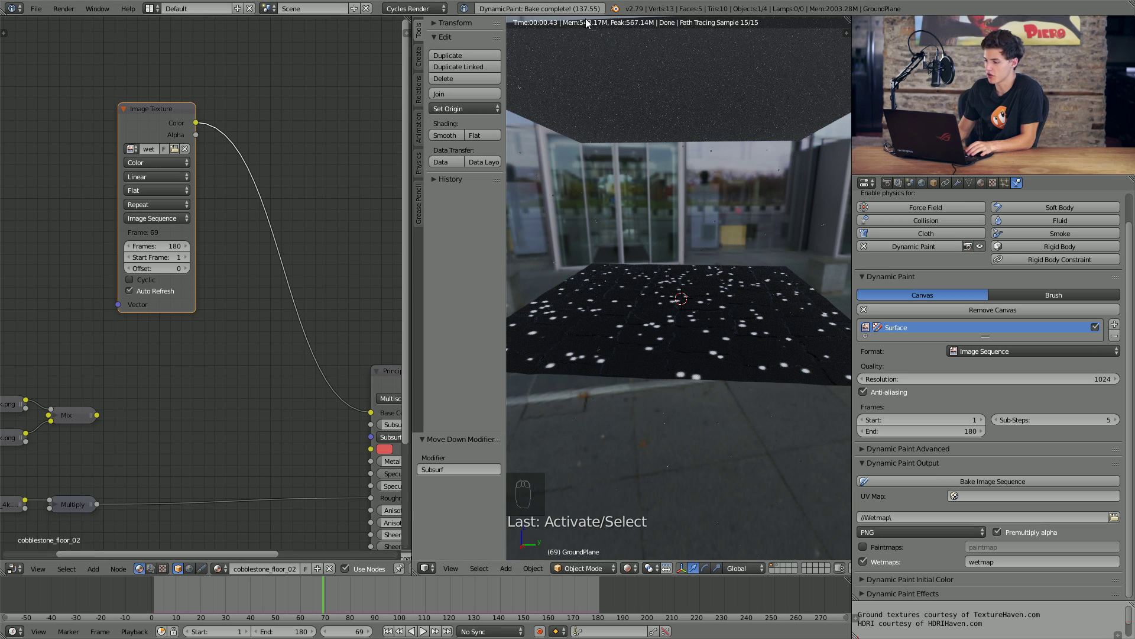
# - Step the timeline to frame 60 and switch the viewport out of Rendered shading
pyautogui.moveTo(278, 131); pyautogui.dragTo(649, 310)
pyautogui.press('Right')
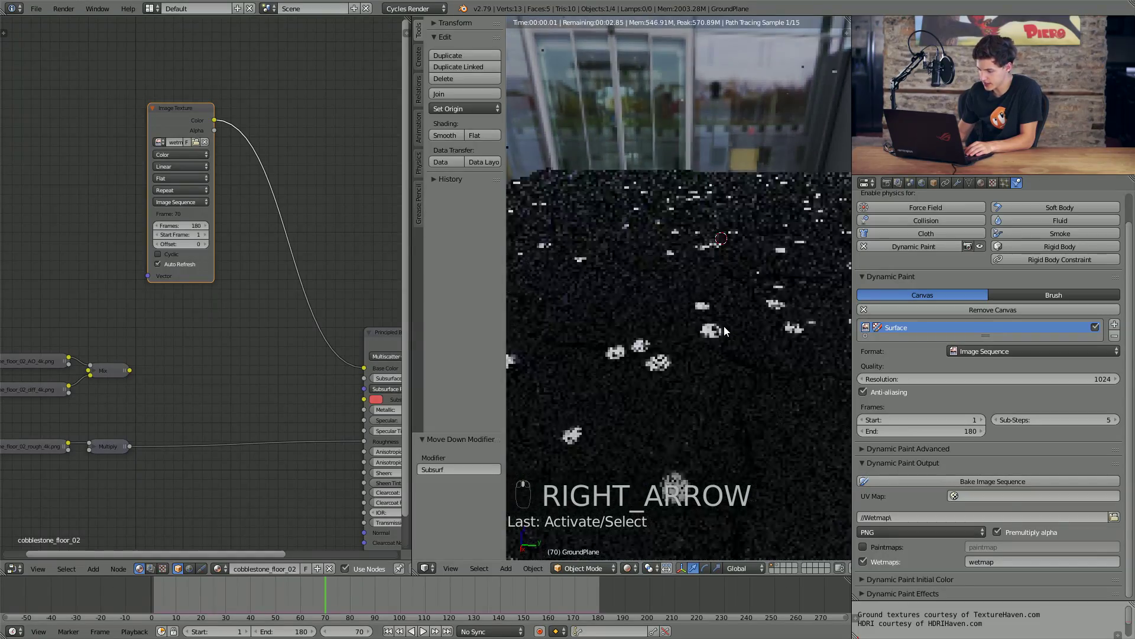
pyautogui.press('Left')
pyautogui.press('Left')
pyautogui.press('Left')
pyautogui.press('Left')
pyautogui.press('Left')
pyautogui.press('Left')
pyautogui.press('Left')
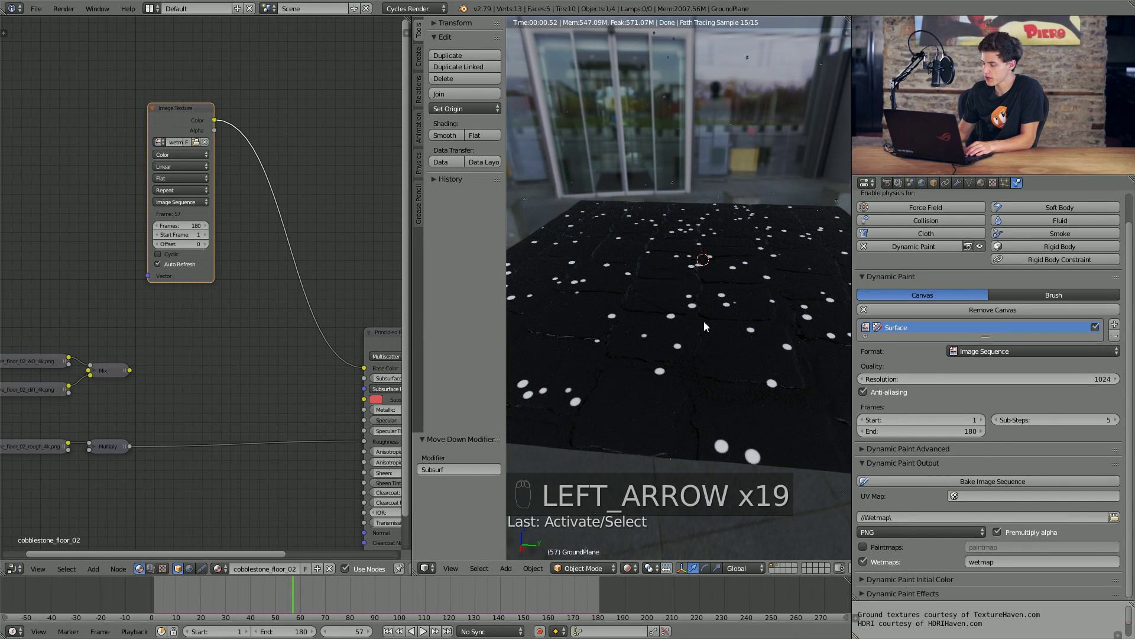
pyautogui.press('shift+z')
pyautogui.press('Right')
pyautogui.press('Right')
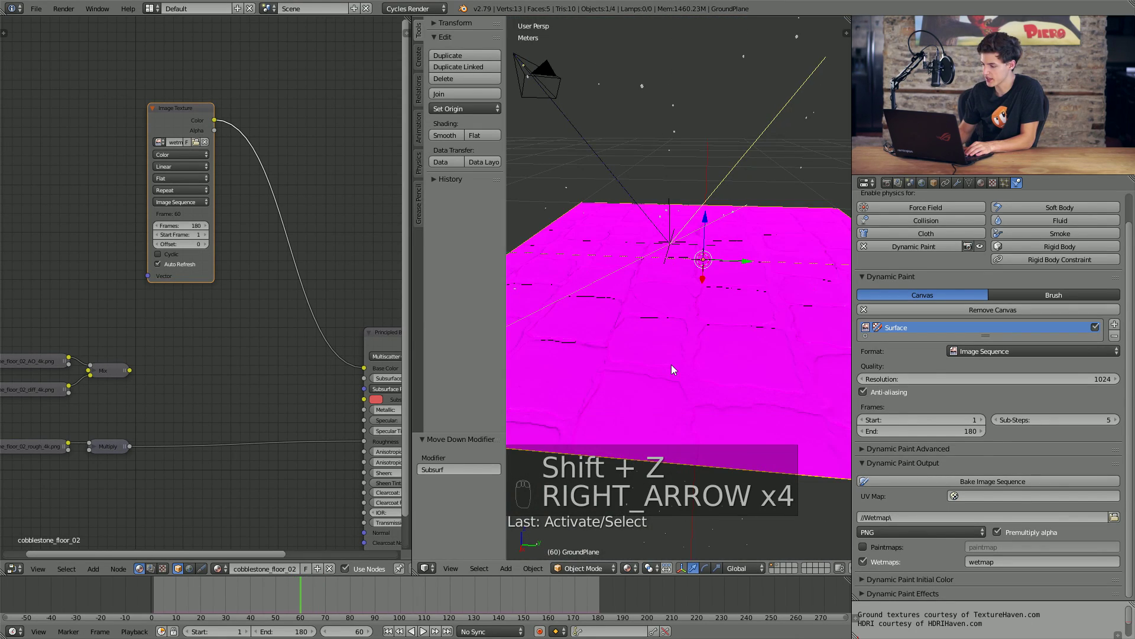
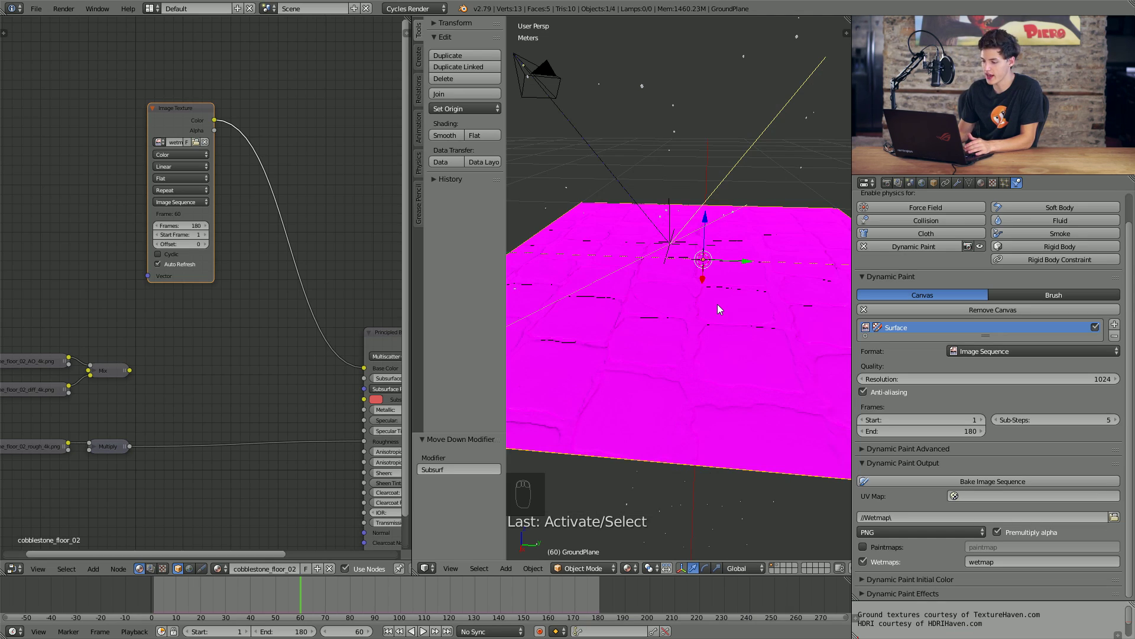
# - Return to Rendered shading and limit the preview render to a border region over the ground
pyautogui.press('shift+z')
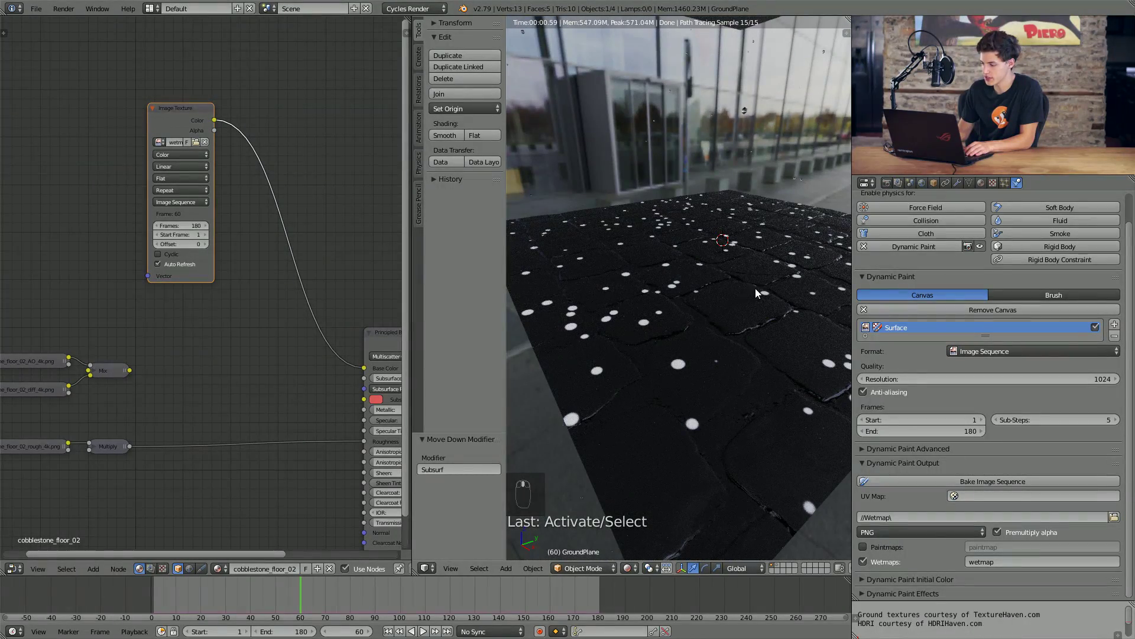
pyautogui.press('KP_0')
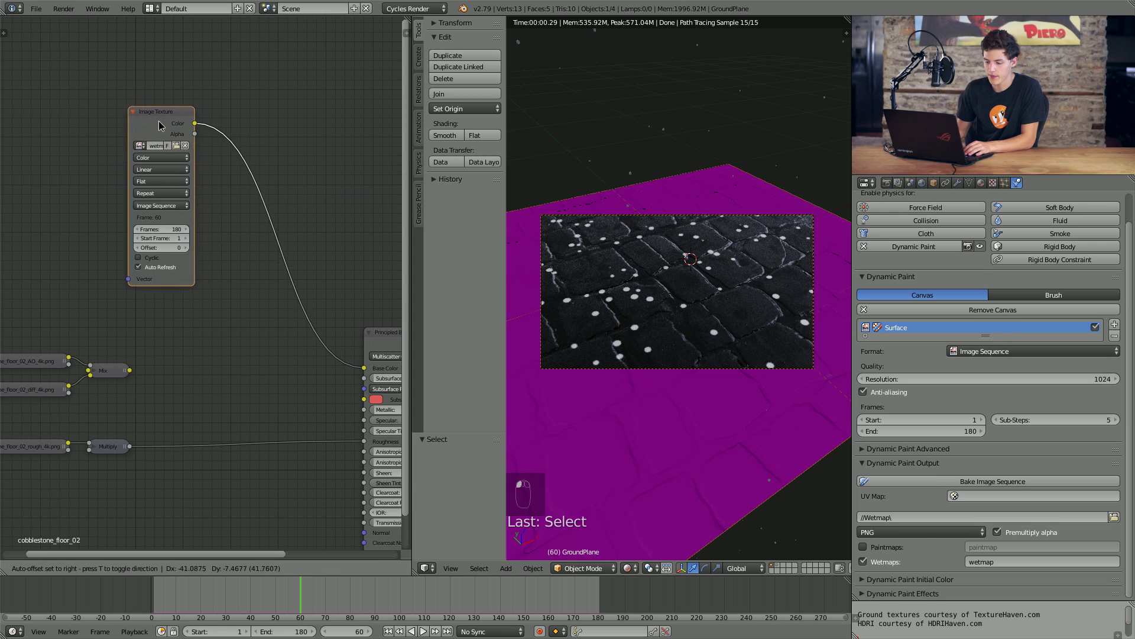
# - Cut the wet Image Texture's link to the Principled BSDF Base Color and move the node aside
pyautogui.click(127, 135)
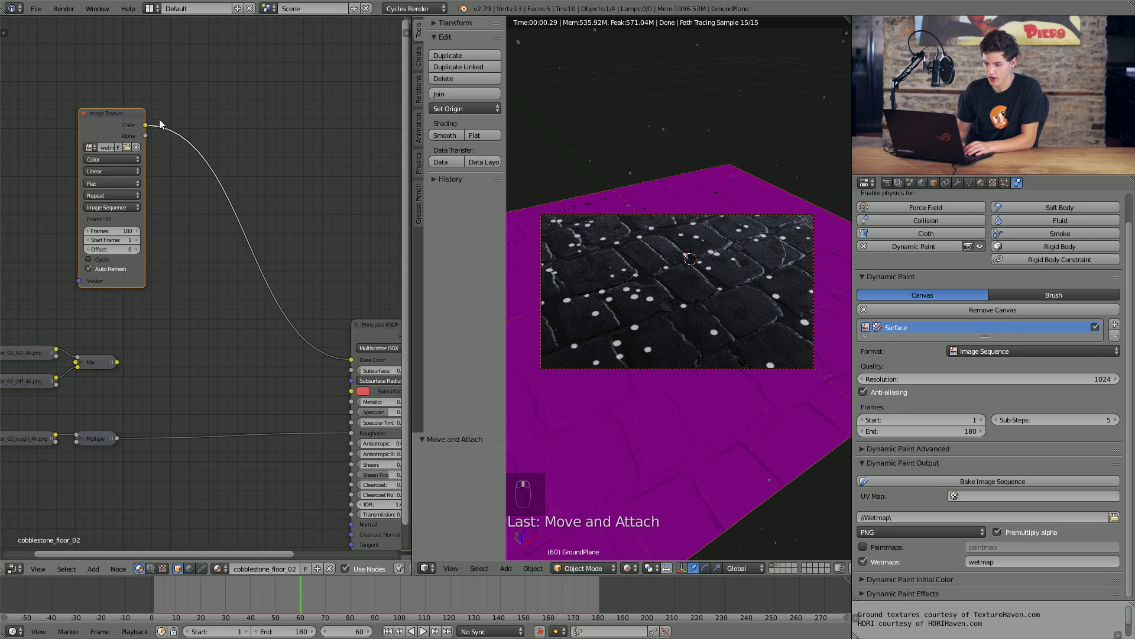
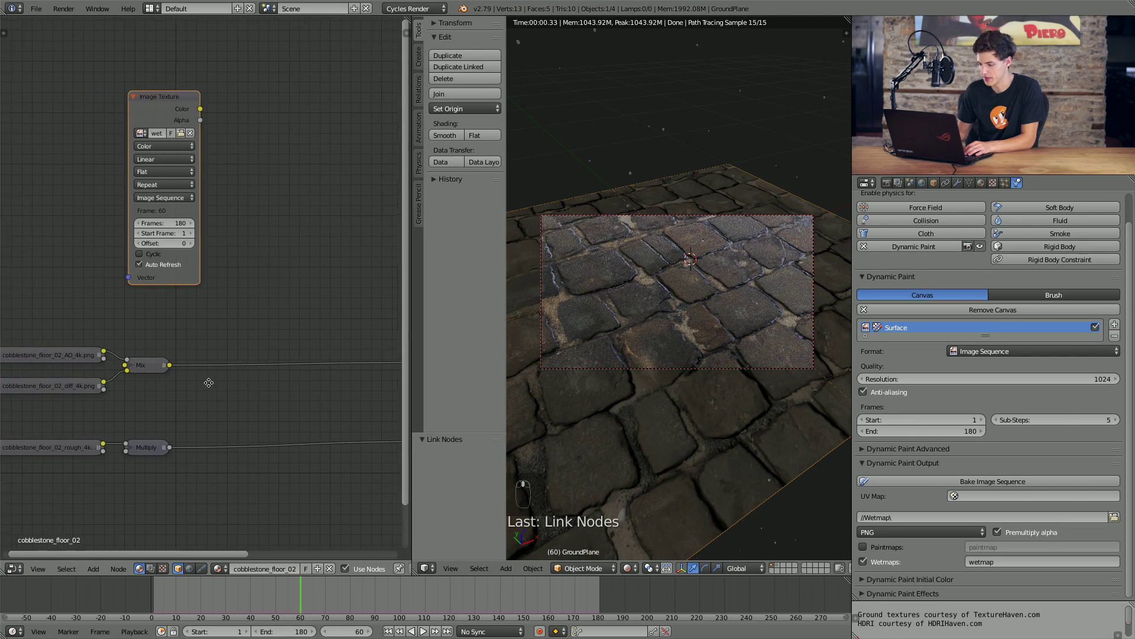
pyautogui.moveTo(136, 115); pyautogui.dragTo(107, 157)
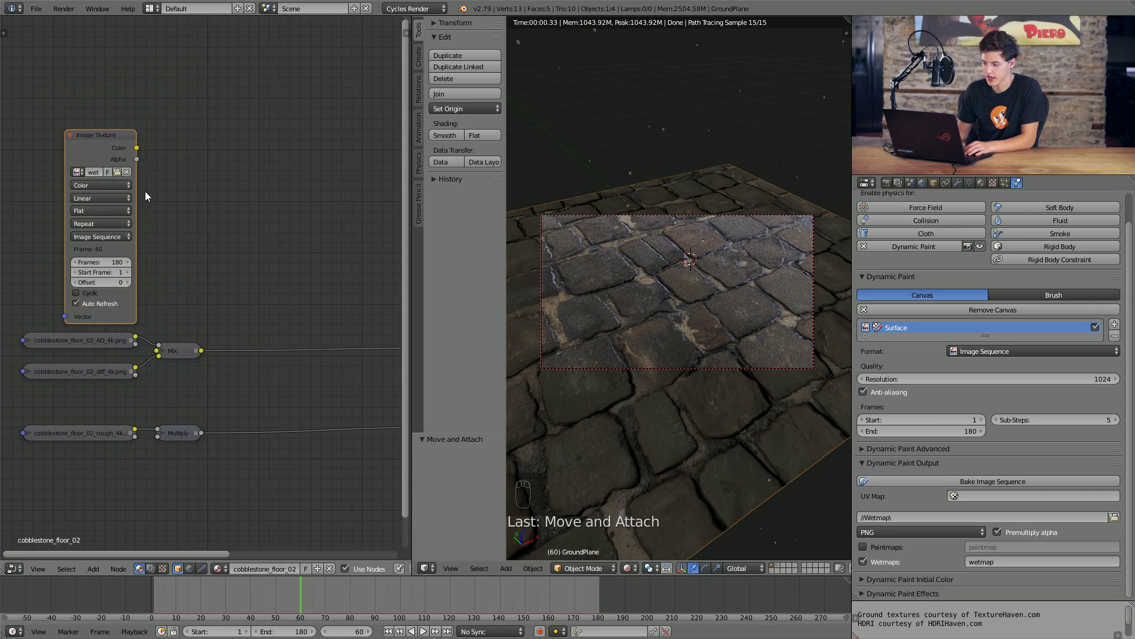
pyautogui.middleClick(707, 292)
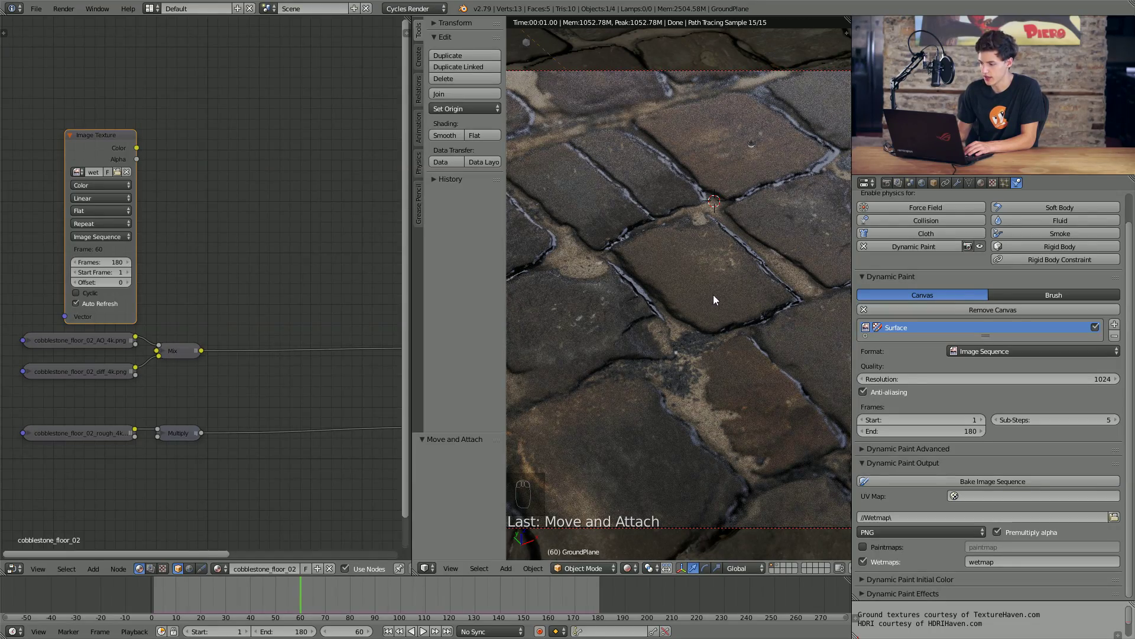
pyautogui.middleClick(739, 289)
pyautogui.middleClick(739, 291)
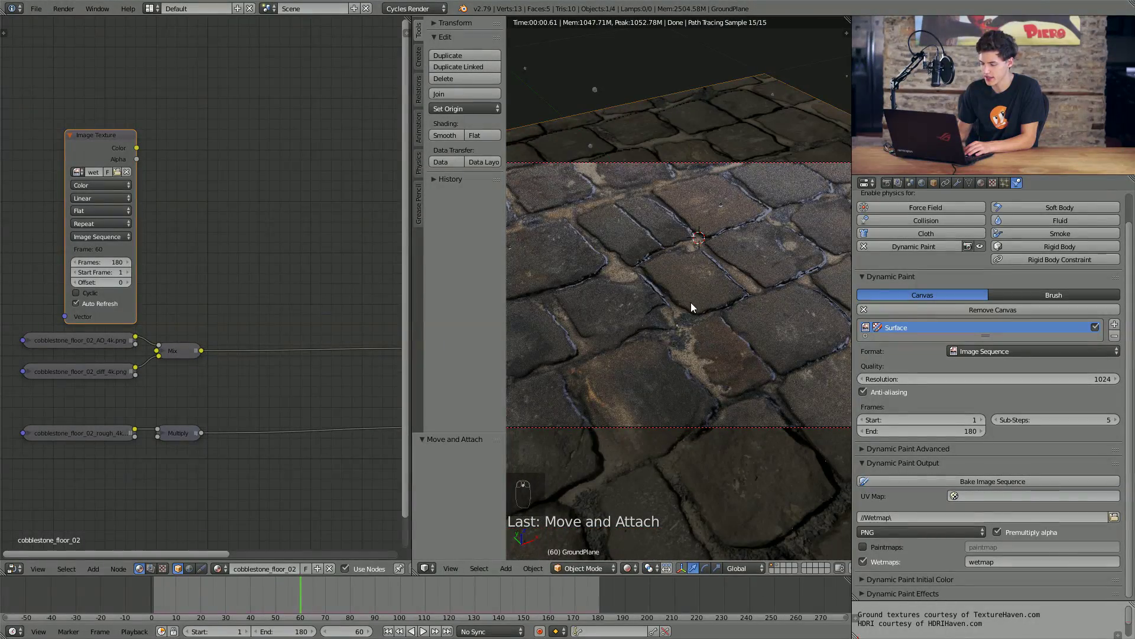
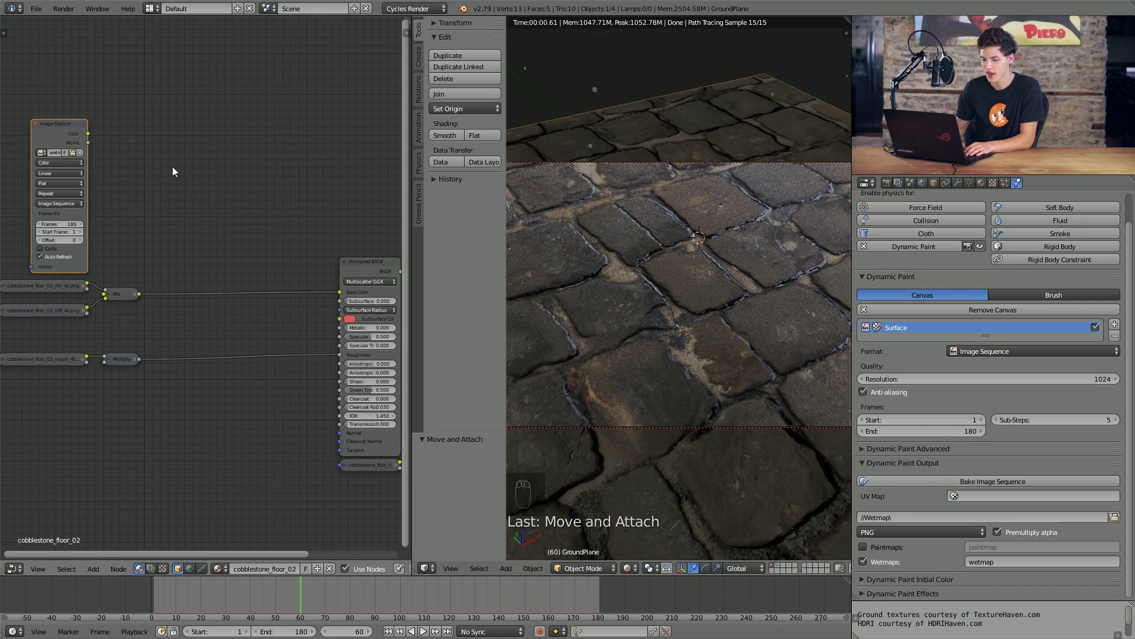
# - Add two ColorRamp nodes fed by the wet Image Texture and set its Color Space to Non-Color Data
pyautogui.click(191, 192)
pyautogui.moveTo(186, 157); pyautogui.dragTo(260, 200)
pyautogui.press('shift+a')
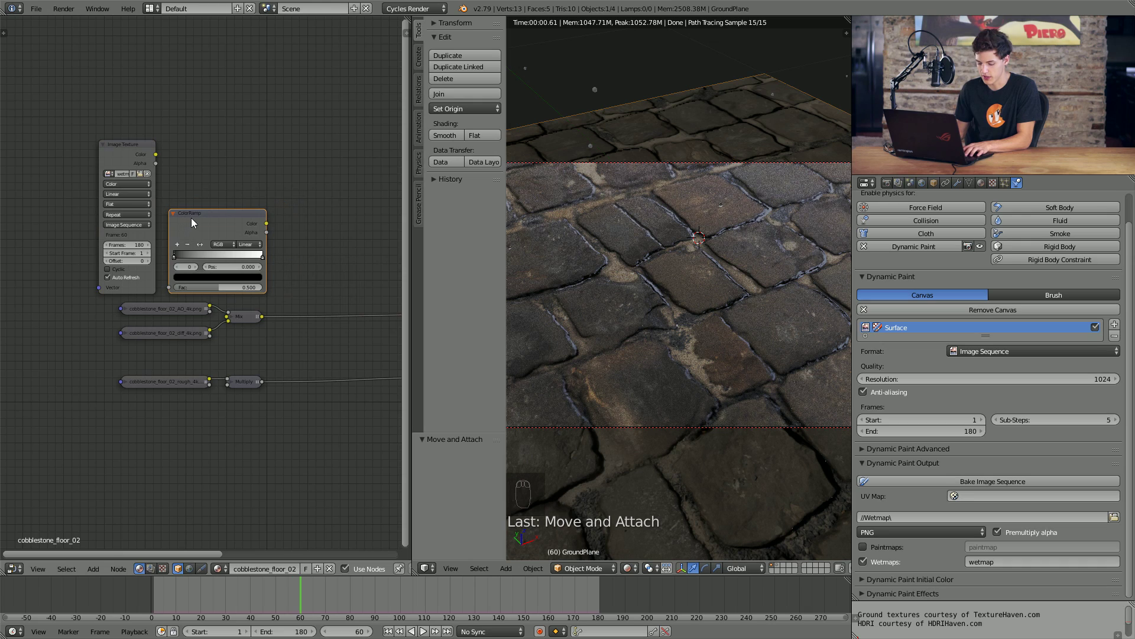
pyautogui.press('shift+d')
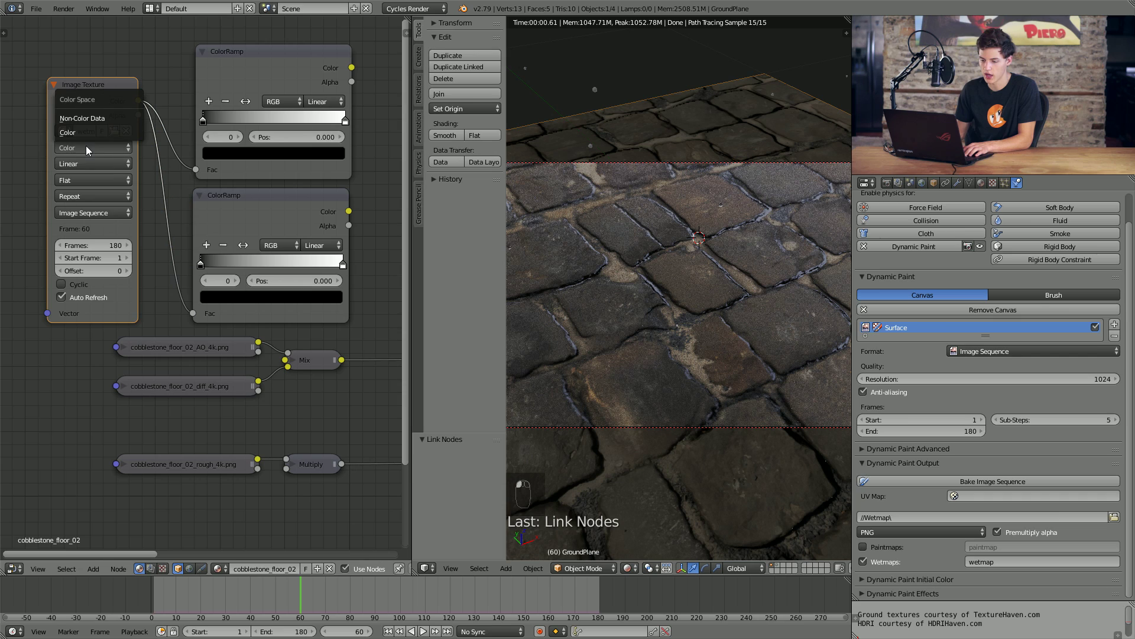
pyautogui.click(96, 123)
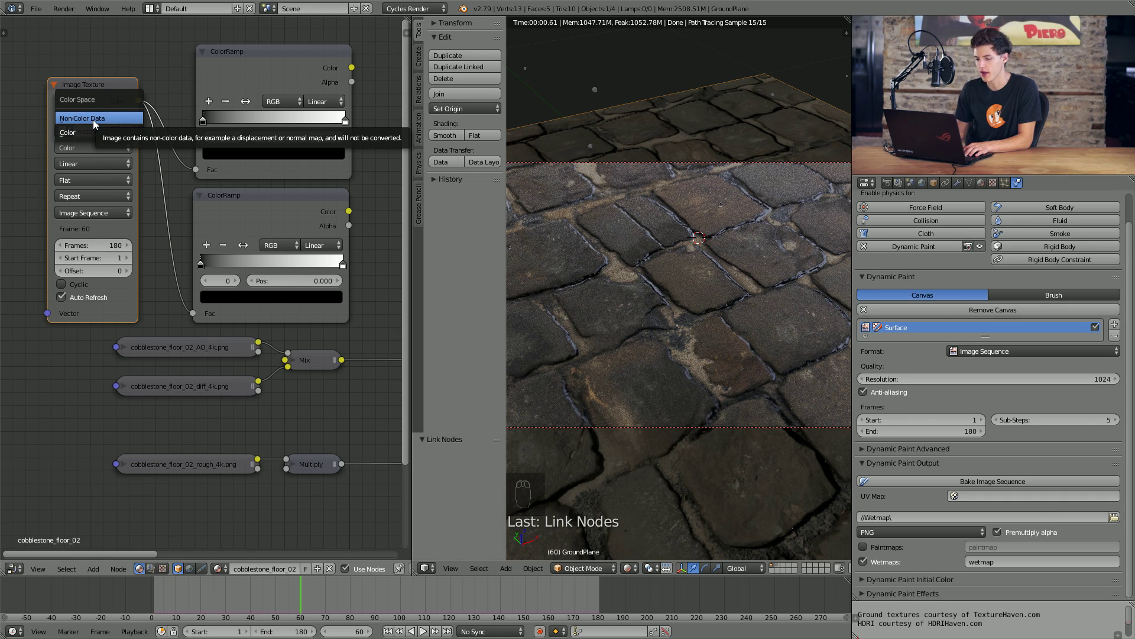
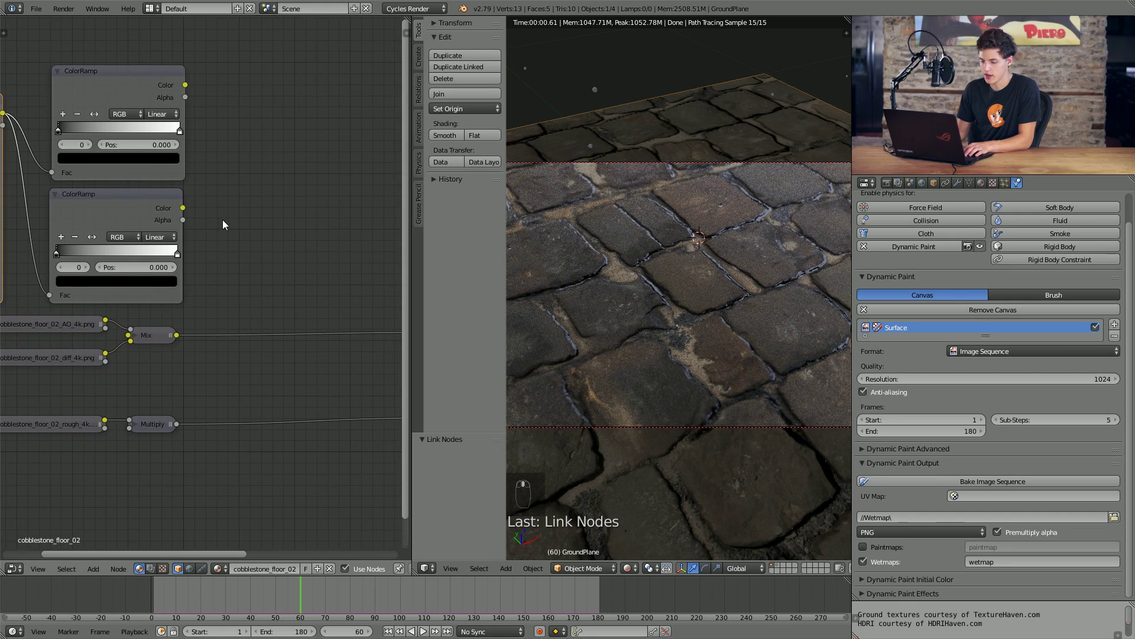
# - Insert a Hue Saturation Value node before Base Color with Saturation 1.4 and Value 0.7
pyautogui.press('shift+a')
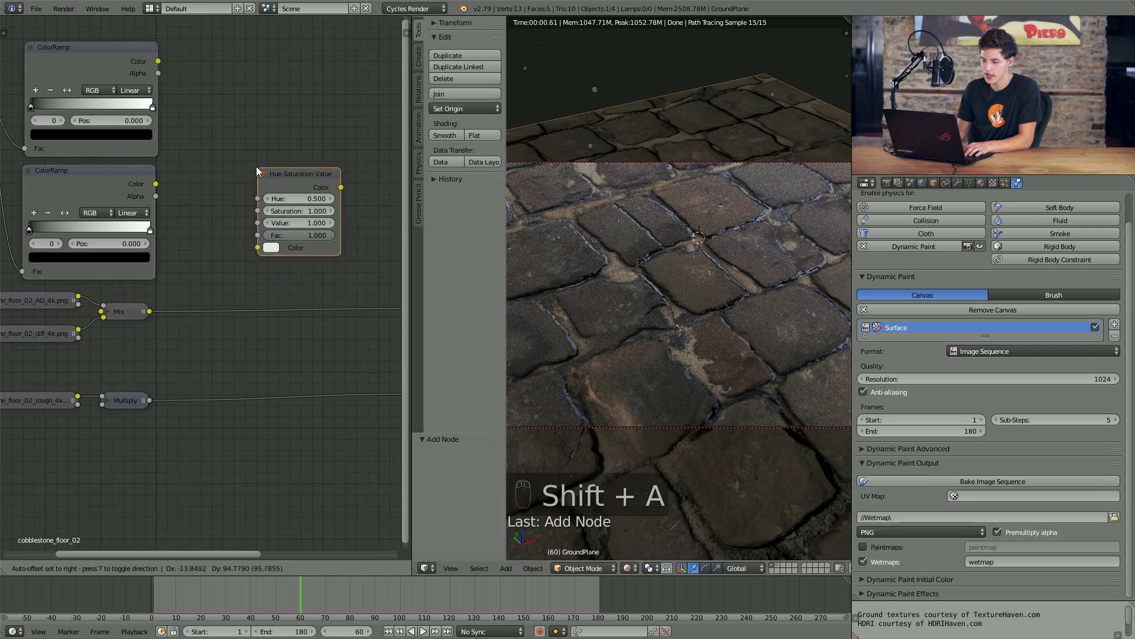
pyautogui.press('shift+a')
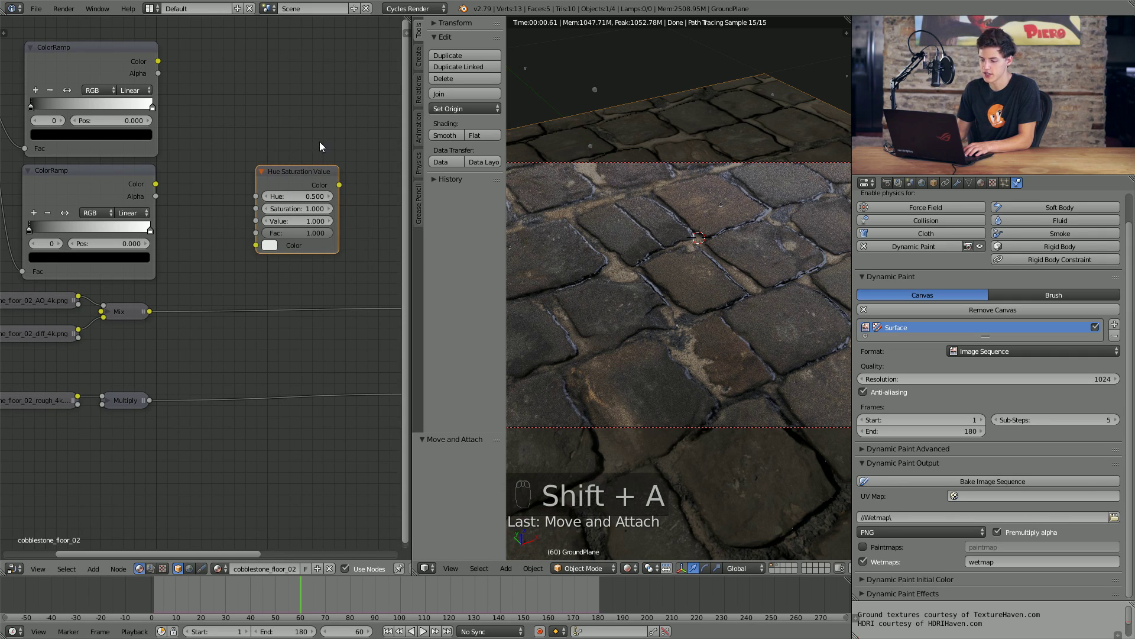
pyautogui.moveTo(273, 121); pyautogui.dragTo(54, 281)
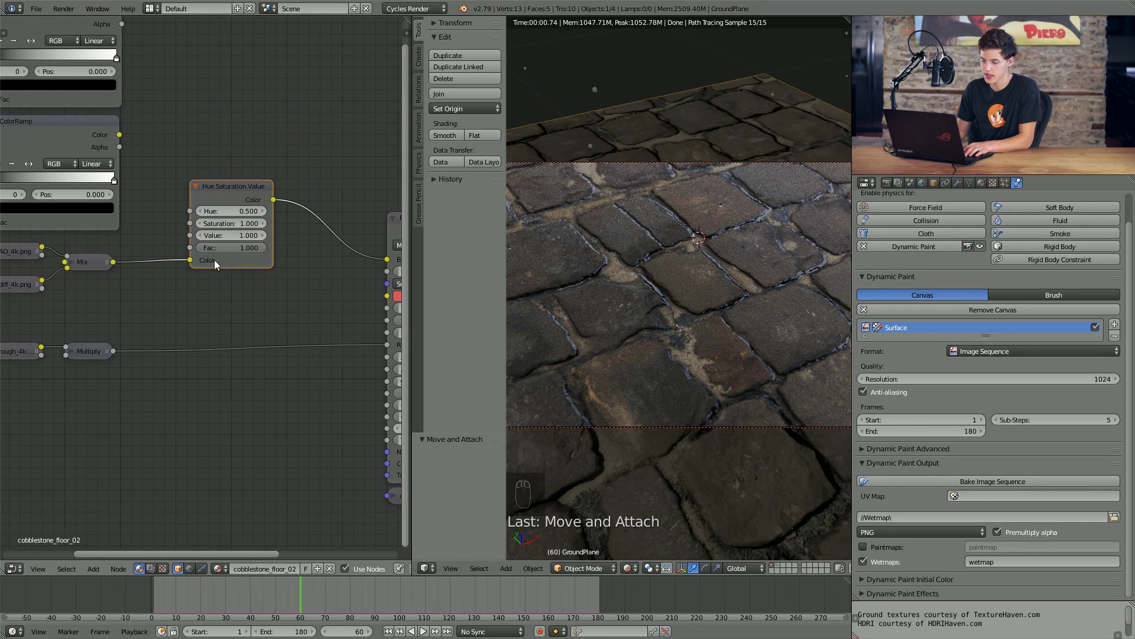
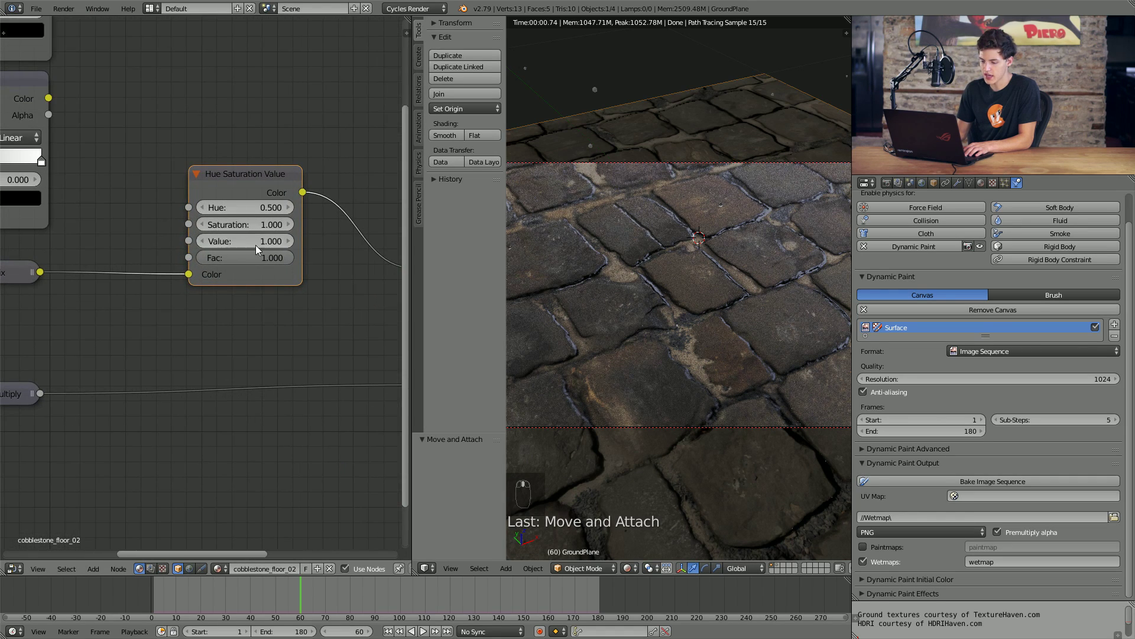
pyautogui.moveTo(266, 229); pyautogui.dragTo(267, 227)
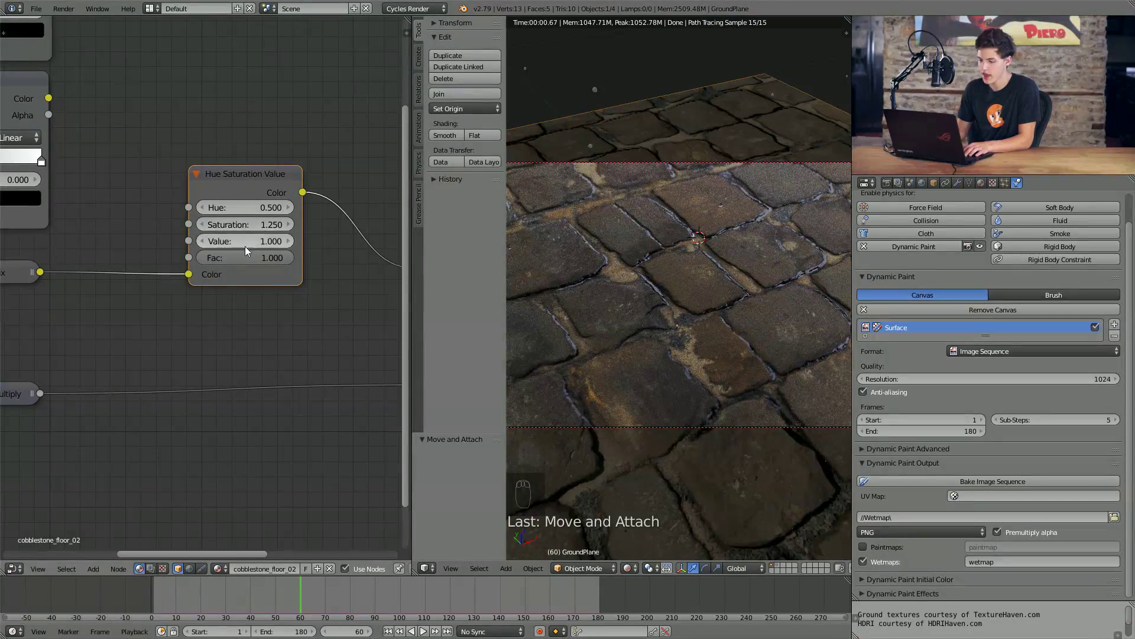
pyautogui.moveTo(254, 247); pyautogui.dragTo(252, 249)
pyautogui.moveTo(254, 248); pyautogui.dragTo(253, 299)
# - Drive the Hue Saturation Value factor from the first wet map ColorRamp and check the stones in the render
pyautogui.moveTo(252, 298); pyautogui.dragTo(646, 351)
pyautogui.click(645, 351)
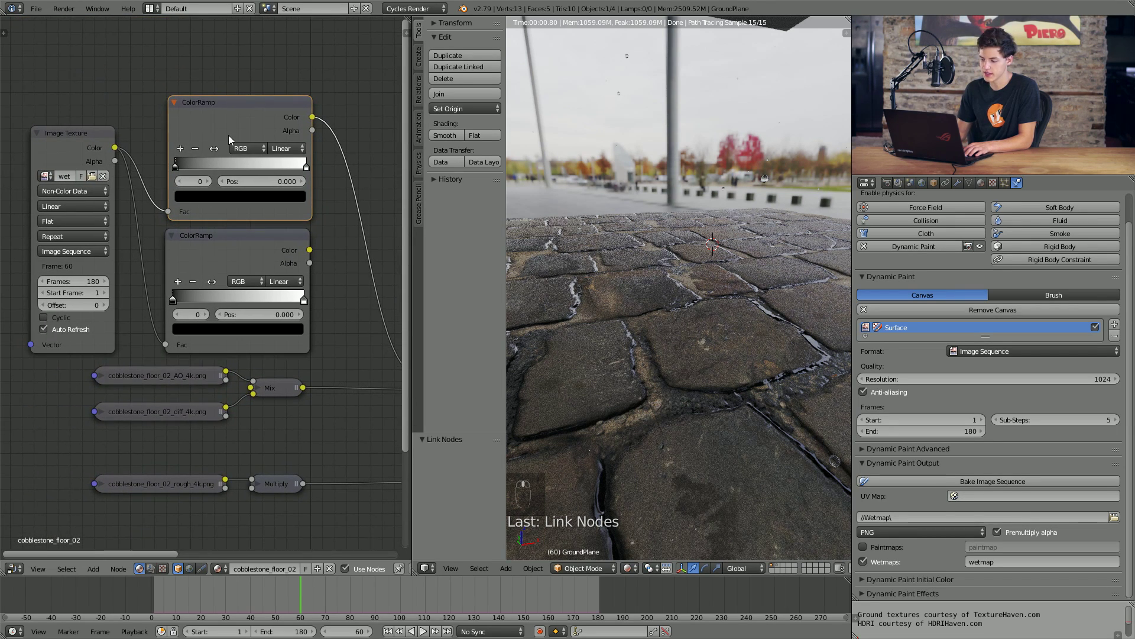
pyautogui.press('KP_0')
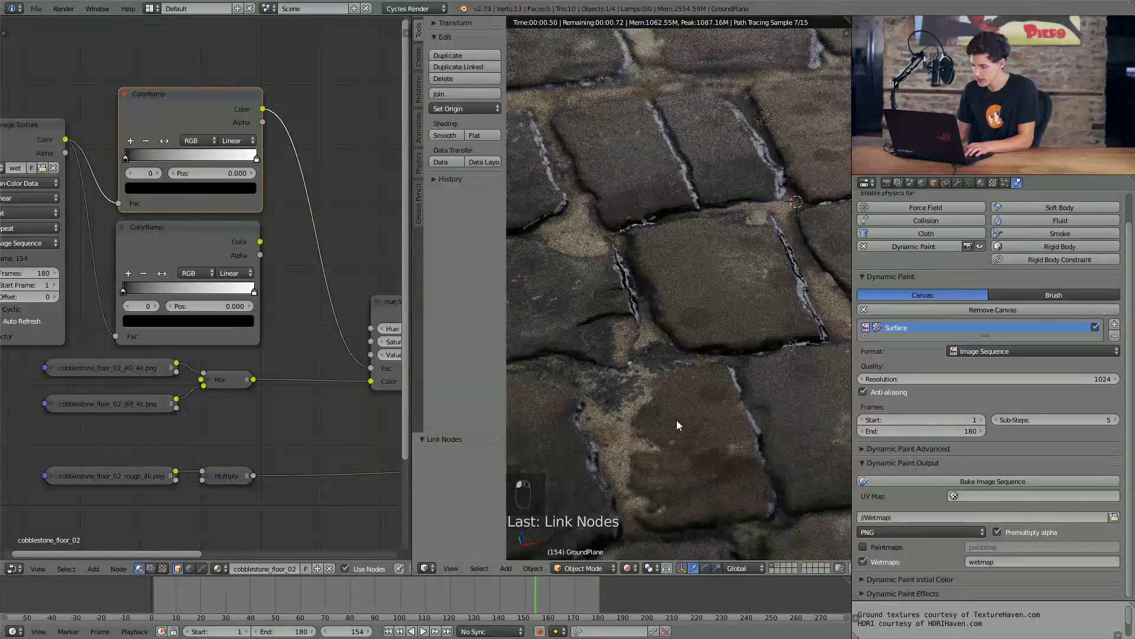
pyautogui.moveTo(686, 397); pyautogui.dragTo(653, 394)
pyautogui.click(654, 394)
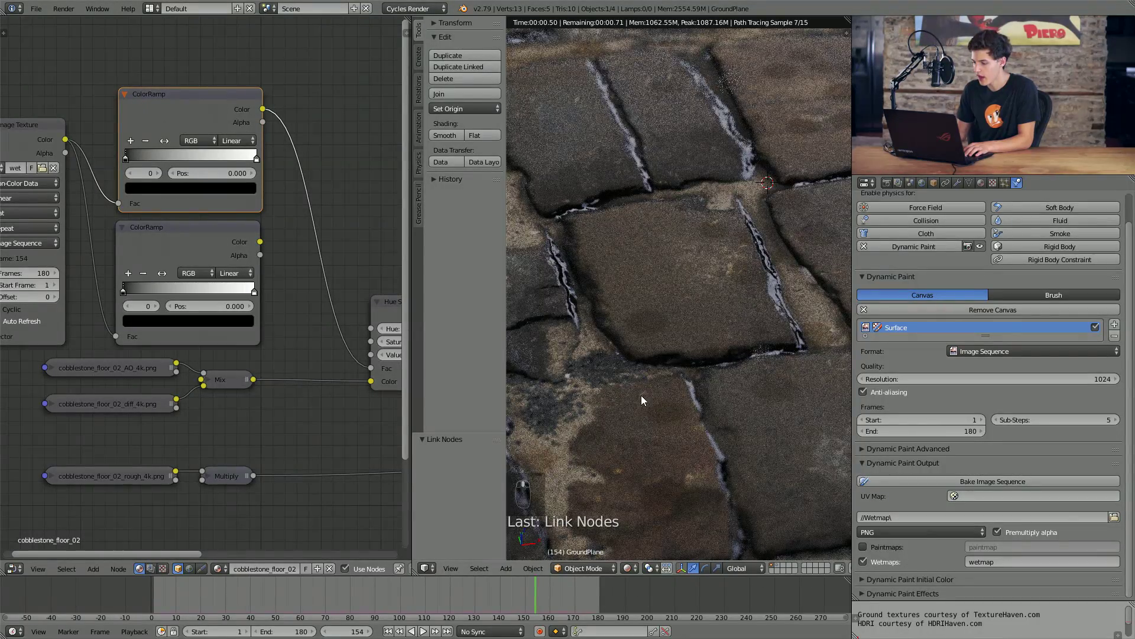
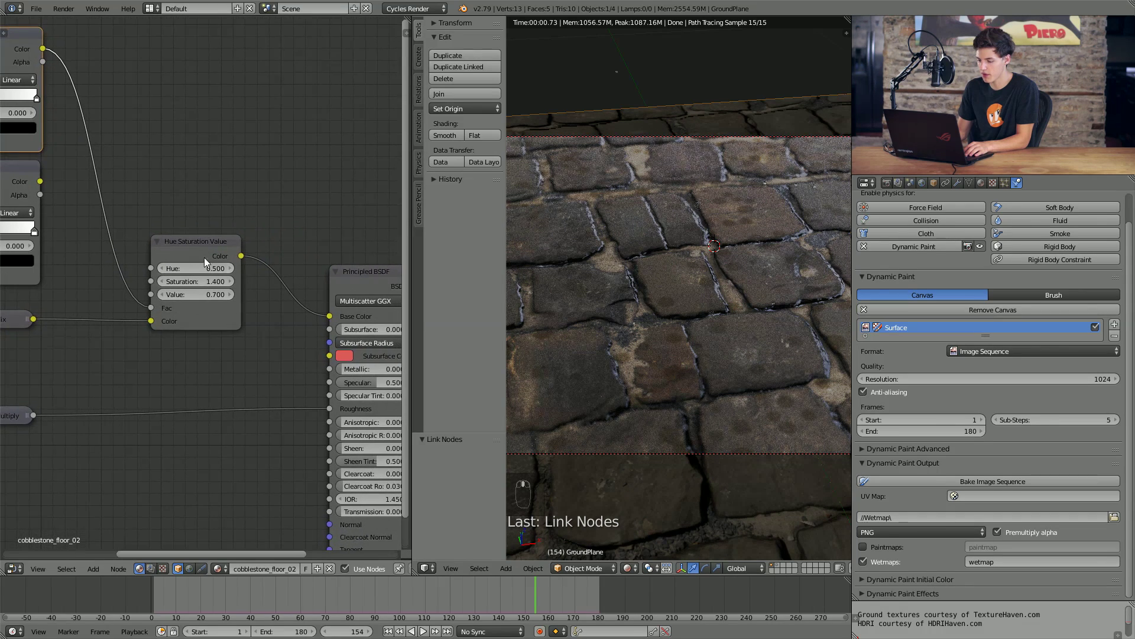
# - Add a Multiply math node combining the roughness texture with the second wet map ColorRamp
pyautogui.moveTo(343, 285); pyautogui.dragTo(222, 276)
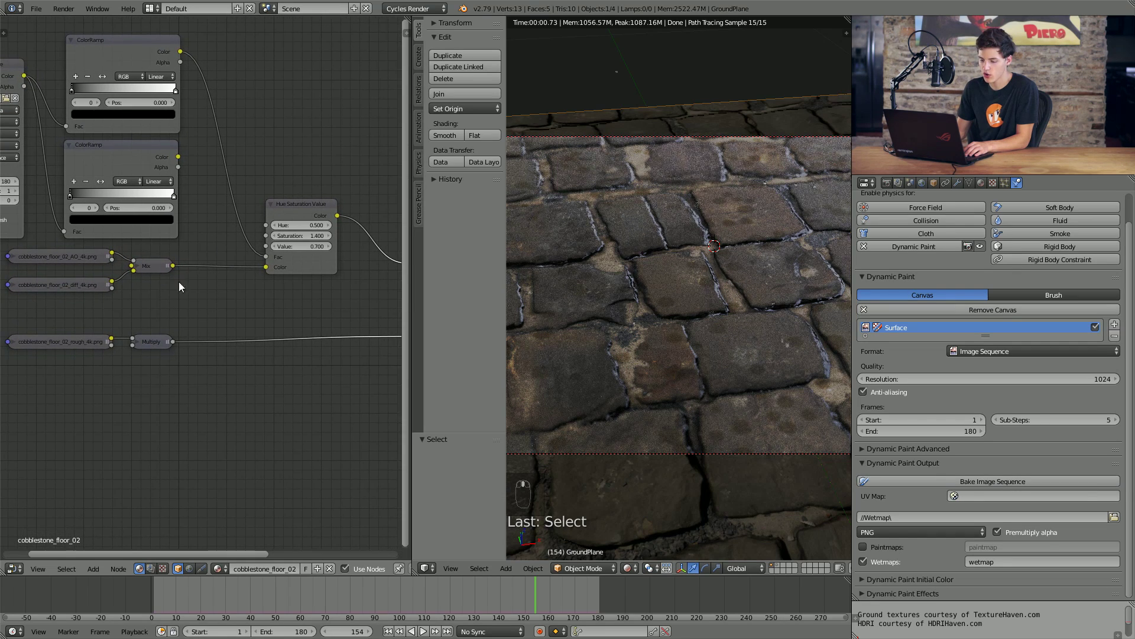
pyautogui.press('shift+a')
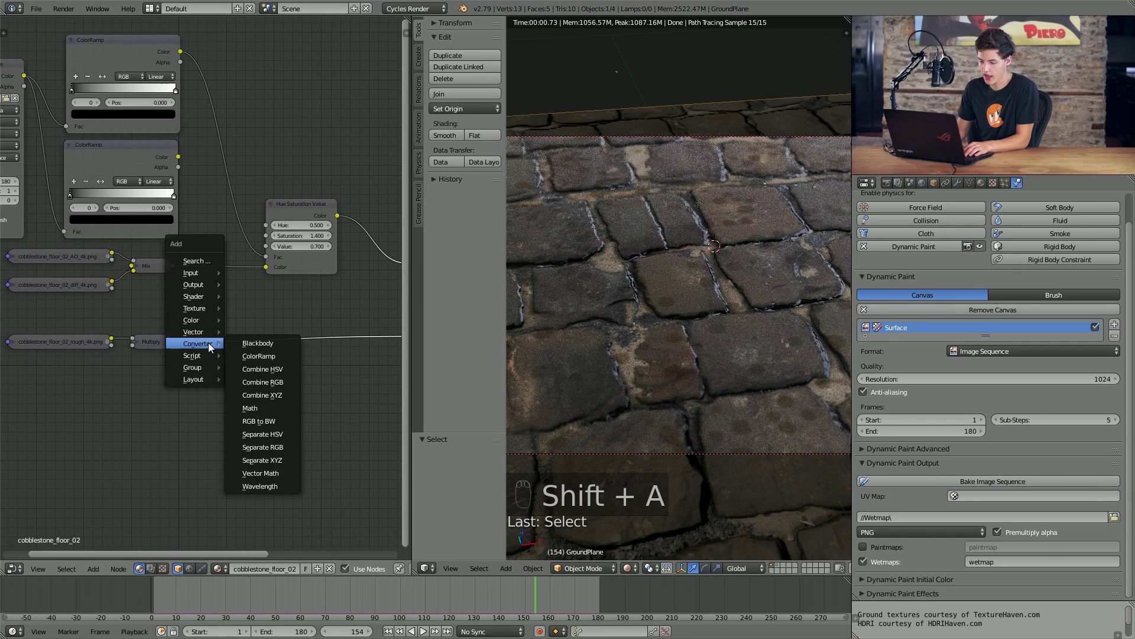
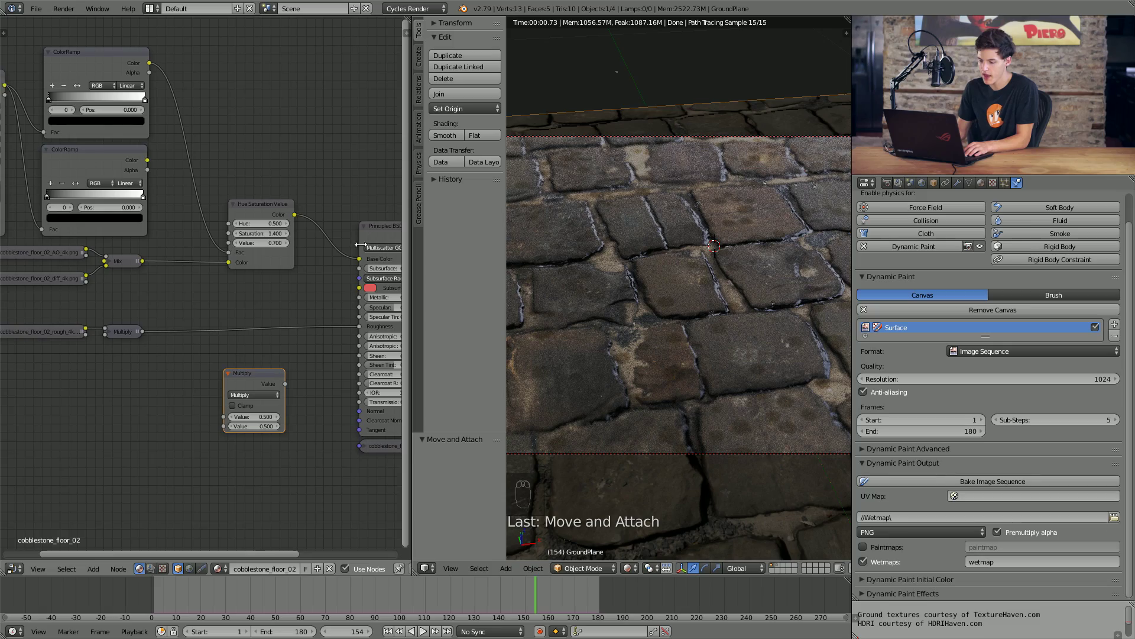
pyautogui.moveTo(249, 338); pyautogui.dragTo(250, 316)
pyautogui.click(250, 313)
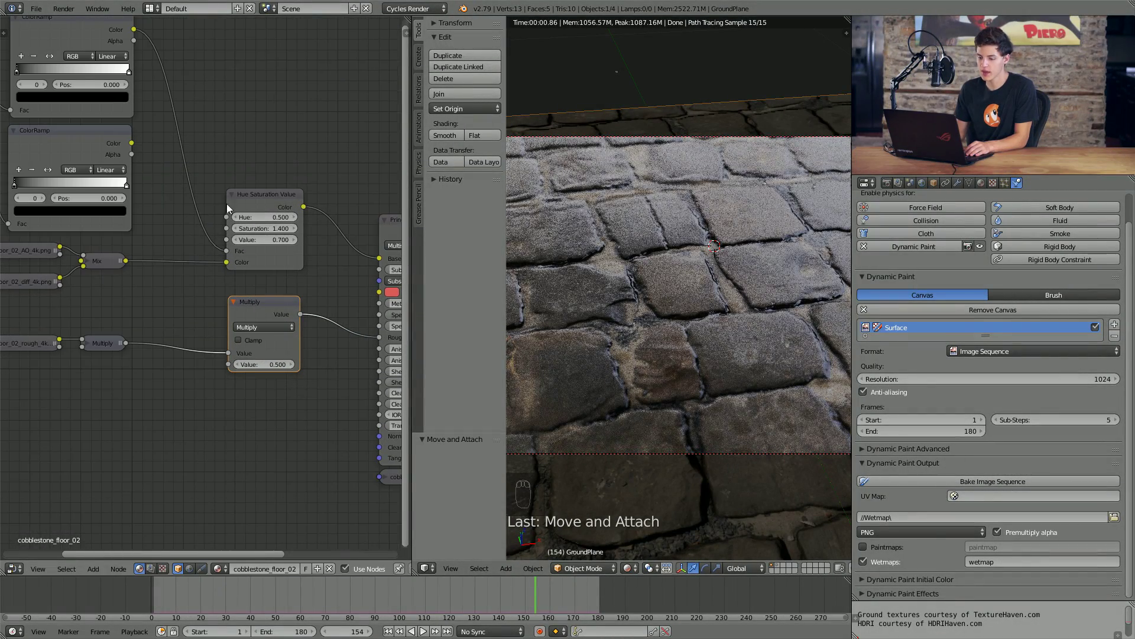
pyautogui.moveTo(160, 153); pyautogui.dragTo(251, 372)
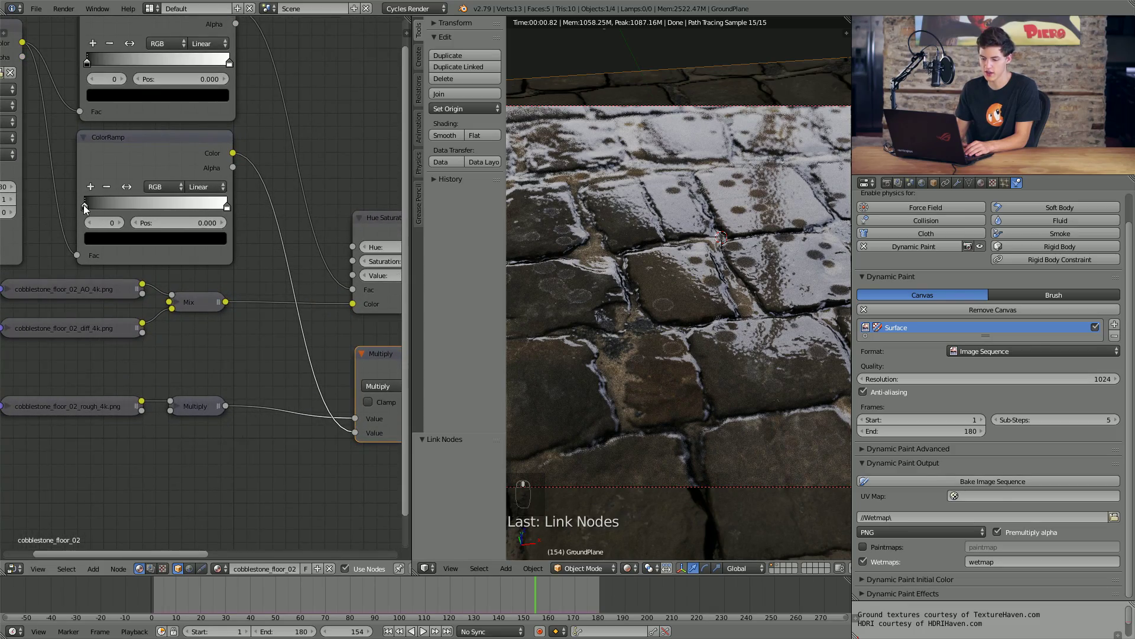
# - Swap the second ColorRamp's black and white stops to reverse its gradient
pyautogui.moveTo(90, 208); pyautogui.dragTo(259, 215)
pyautogui.moveTo(252, 215); pyautogui.dragTo(220, 213)
pyautogui.click(230, 215)
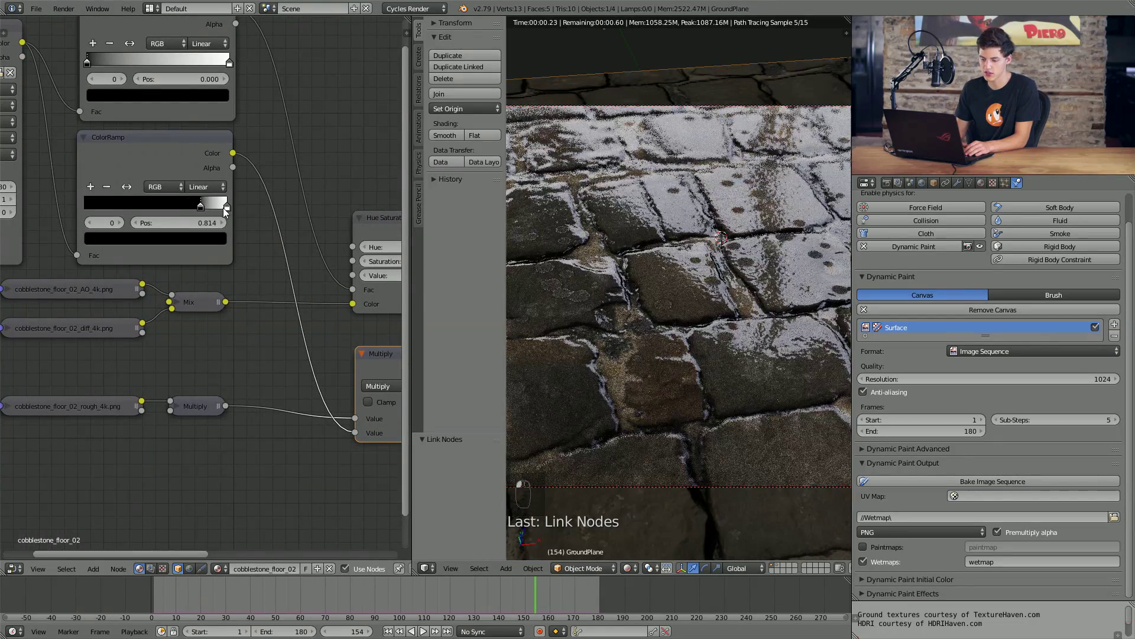
pyautogui.moveTo(165, 211); pyautogui.dragTo(206, 213)
pyautogui.click(252, 209)
pyautogui.moveTo(252, 209); pyautogui.dragTo(192, 204)
pyautogui.click(90, 213)
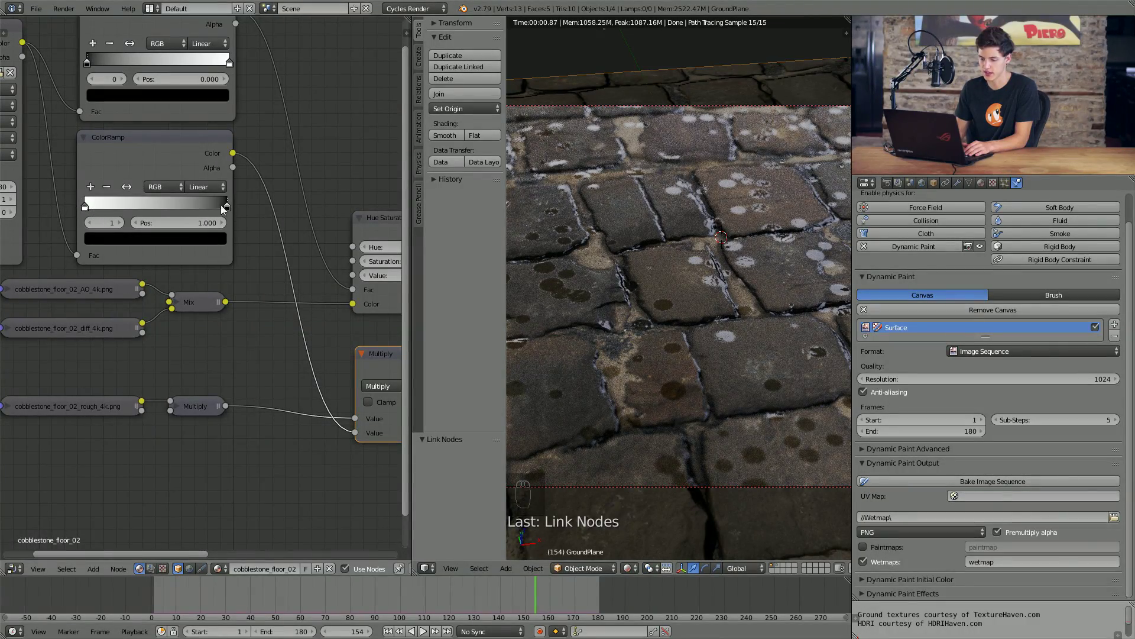
pyautogui.doubleClick(132, 191)
pyautogui.doubleClick(131, 191)
pyautogui.click(131, 191)
pyautogui.click(131, 191)
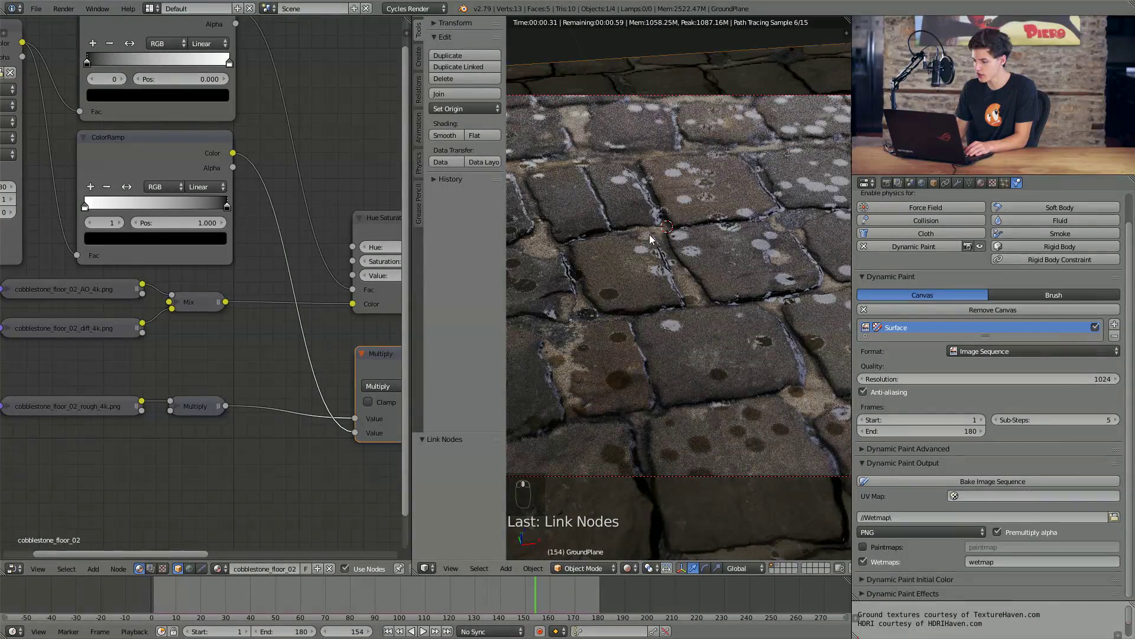
# - Move the second ColorRamp's white stop to position 0.795 so the gradient stays mostly white
pyautogui.middleClick(688, 291)
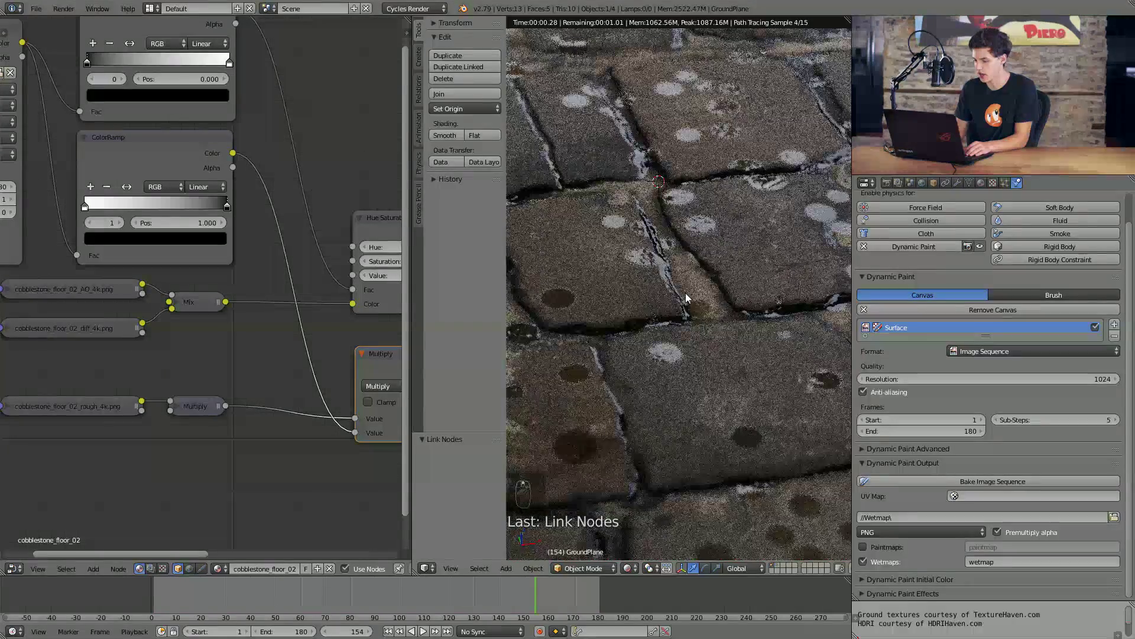
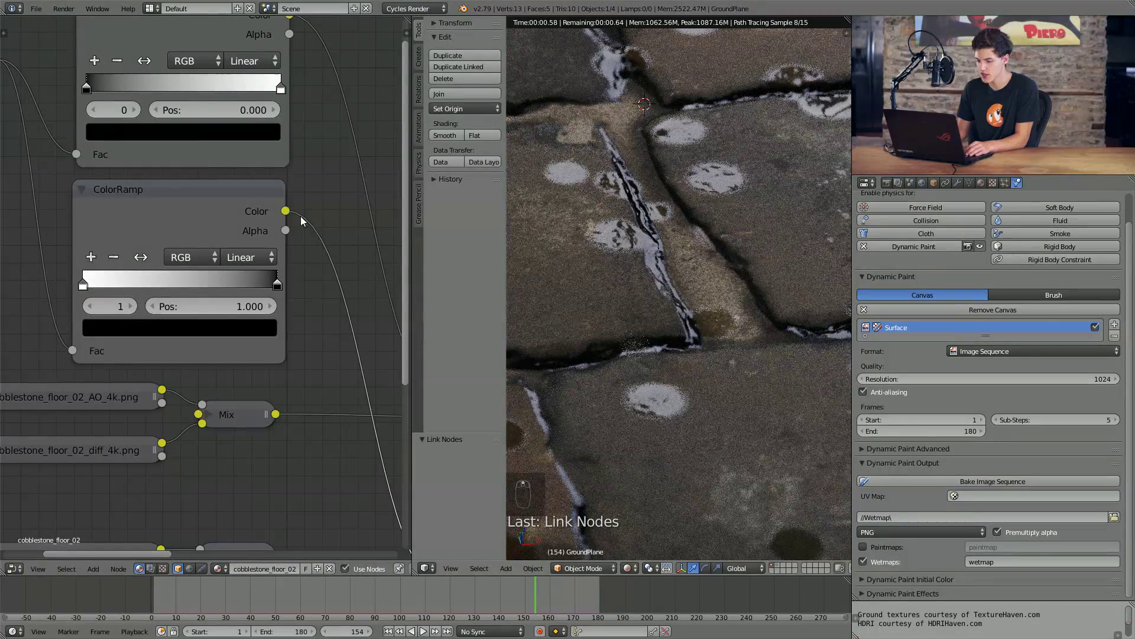
pyautogui.click(279, 288)
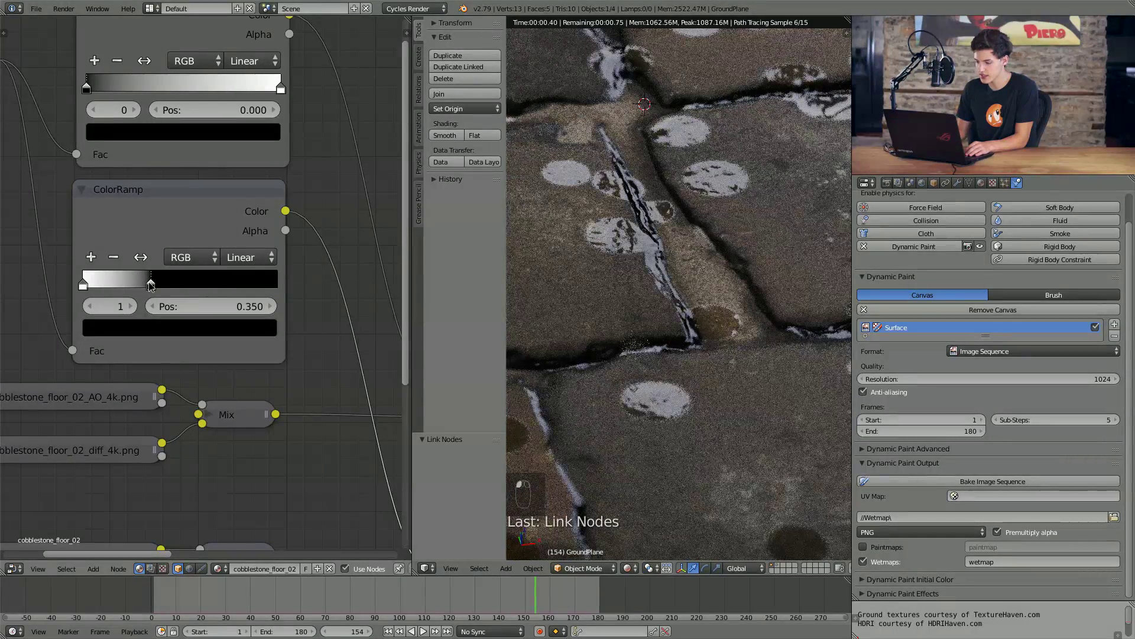
pyautogui.middleClick(95, 285)
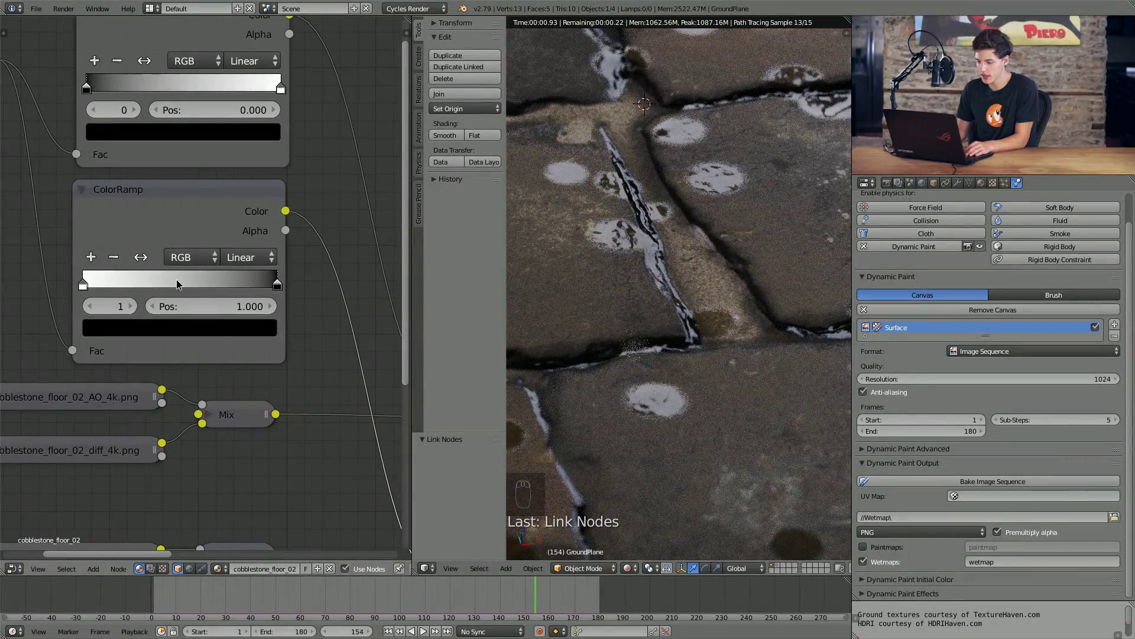
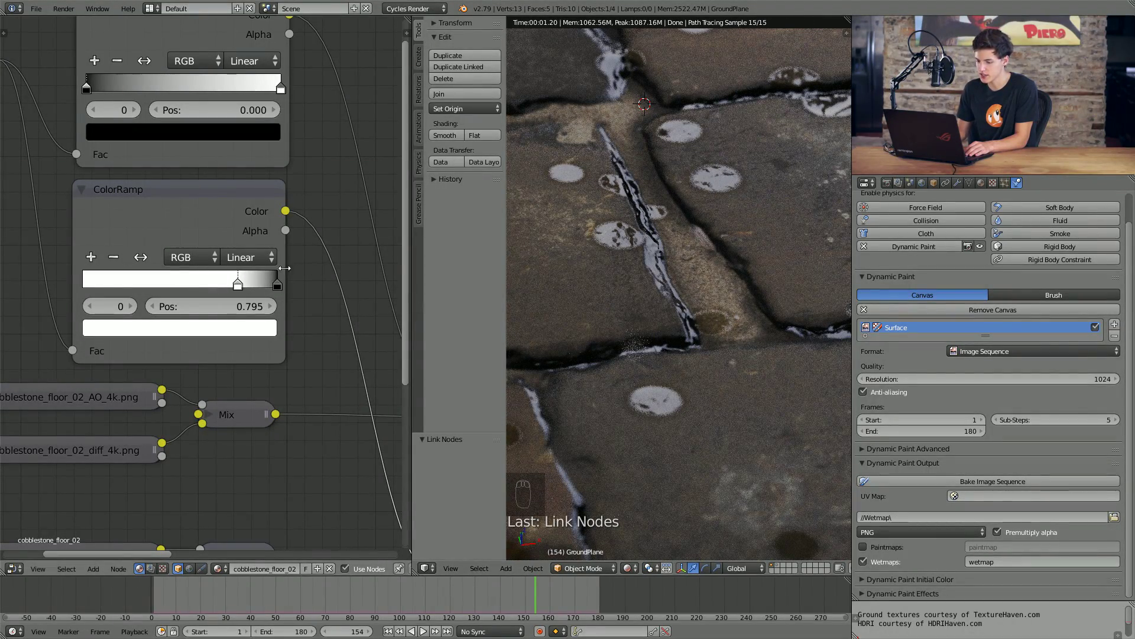
pyautogui.click(245, 289)
pyautogui.moveTo(658, 364); pyautogui.dragTo(529, 555)
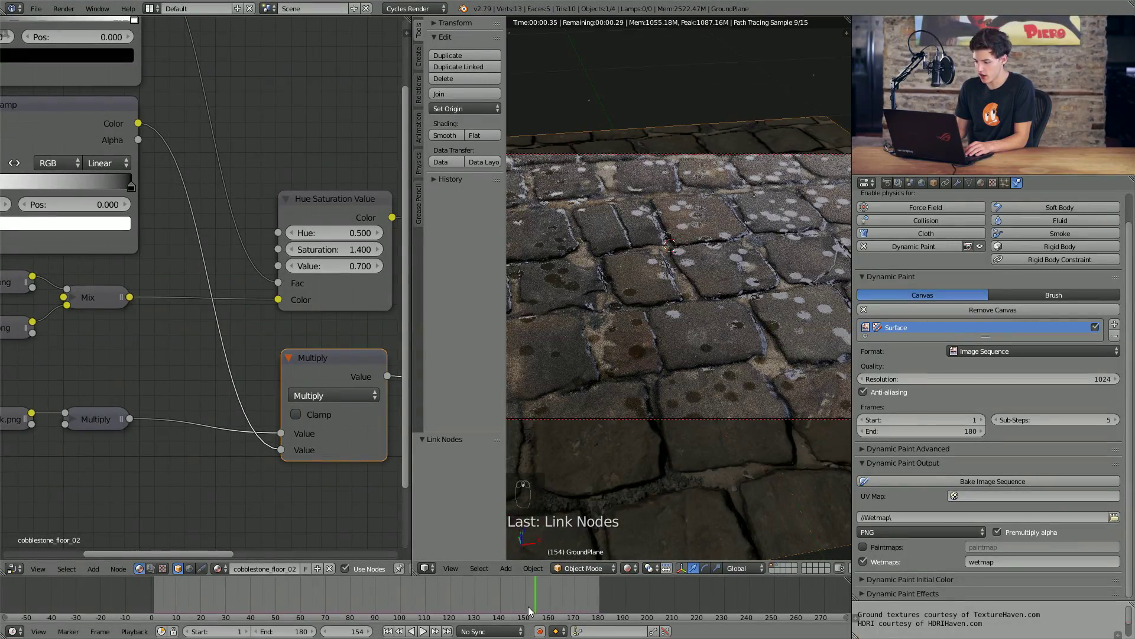
# - Scrub the timeline from the rain's early frames forward and stop at frame 174 to inspect the wet spots
pyautogui.moveTo(419, 599); pyautogui.dragTo(277, 600)
pyautogui.moveTo(265, 600); pyautogui.dragTo(166, 604)
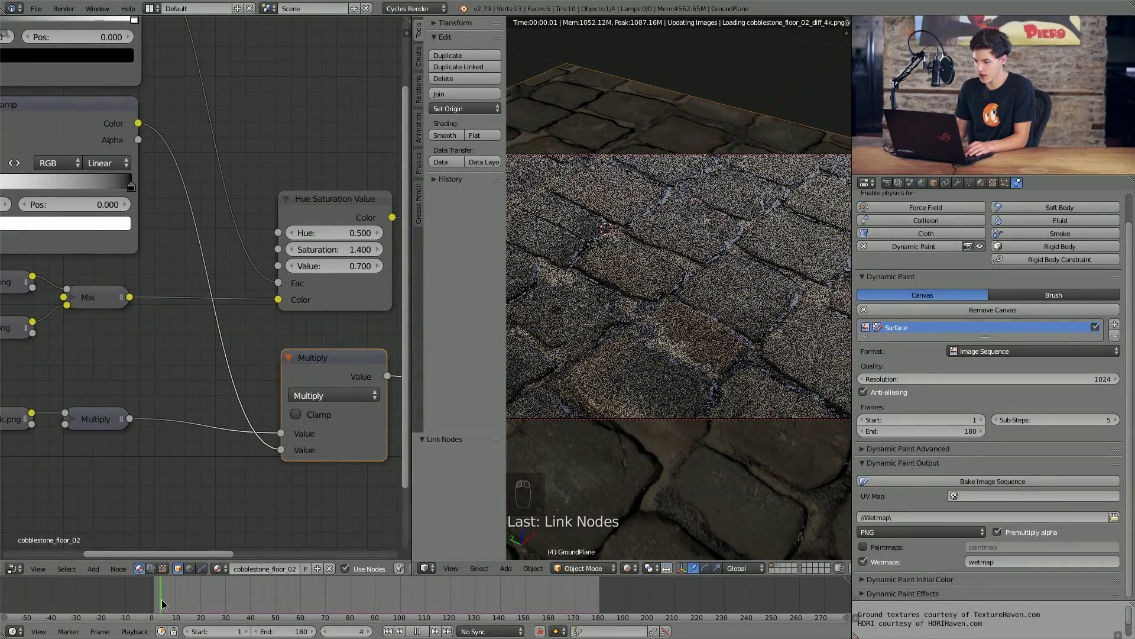
pyautogui.moveTo(256, 606); pyautogui.dragTo(672, 366)
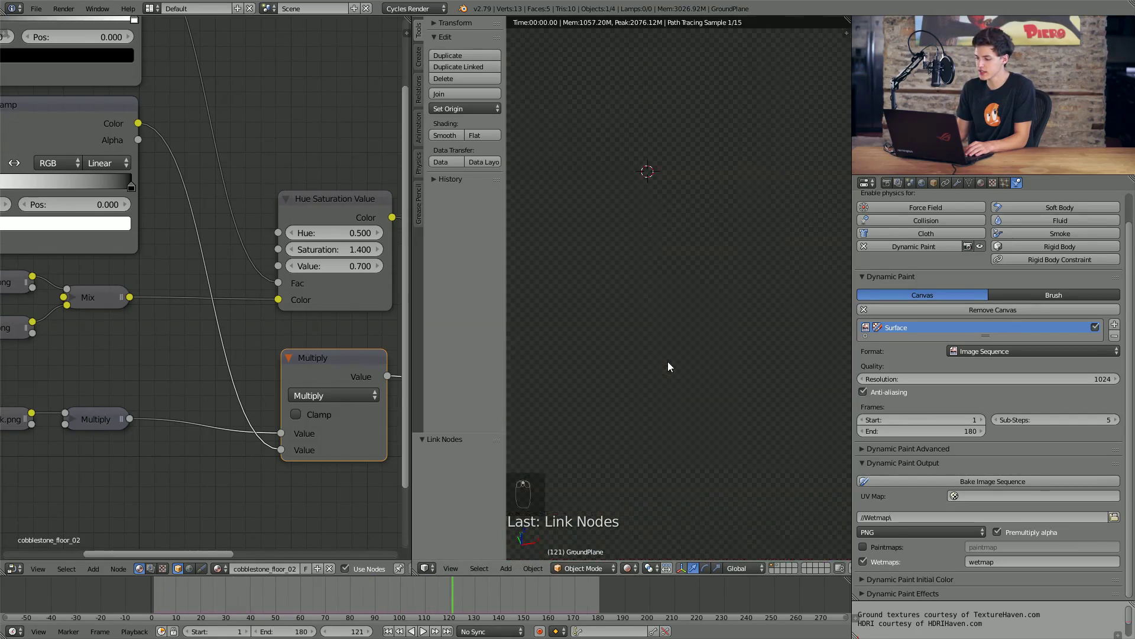
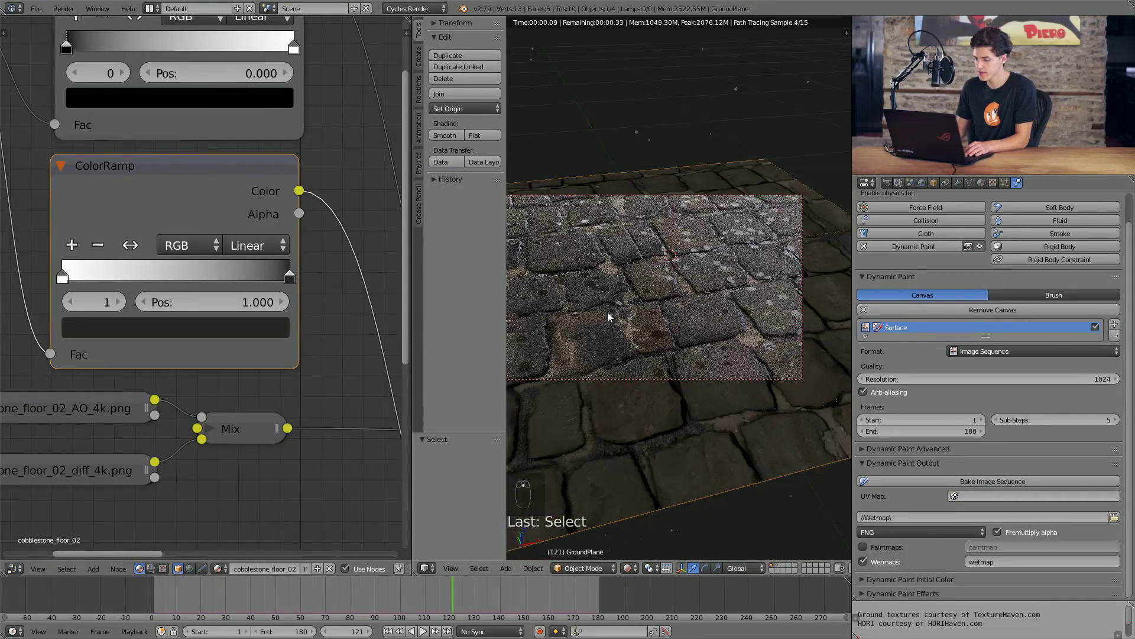
pyautogui.moveTo(529, 595); pyautogui.dragTo(588, 582)
pyautogui.moveTo(580, 597); pyautogui.dragTo(592, 601)
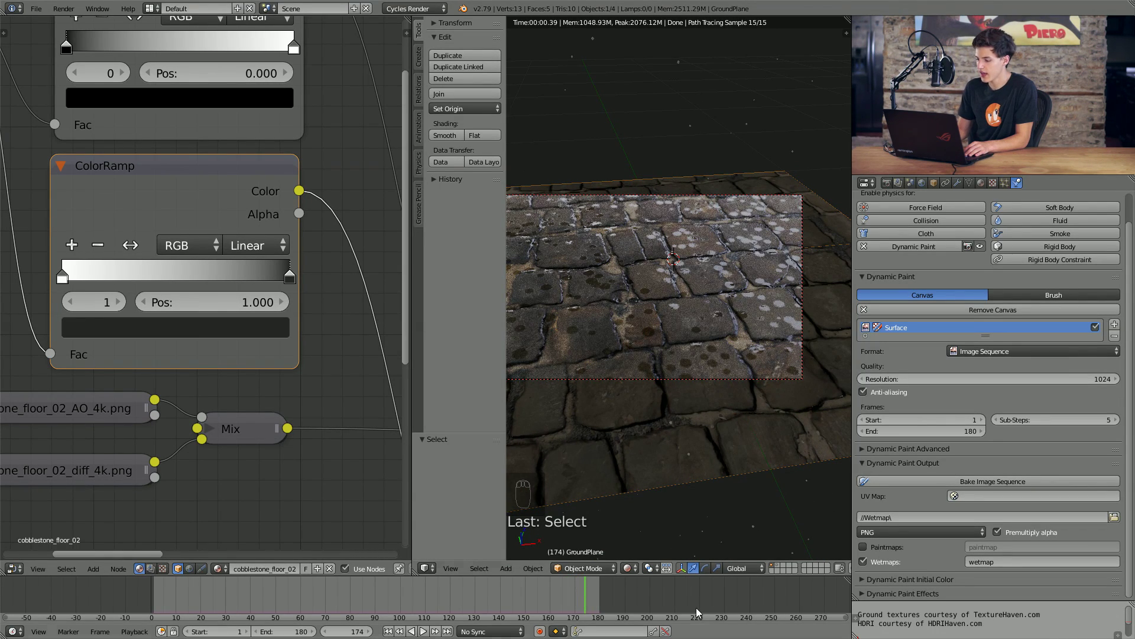